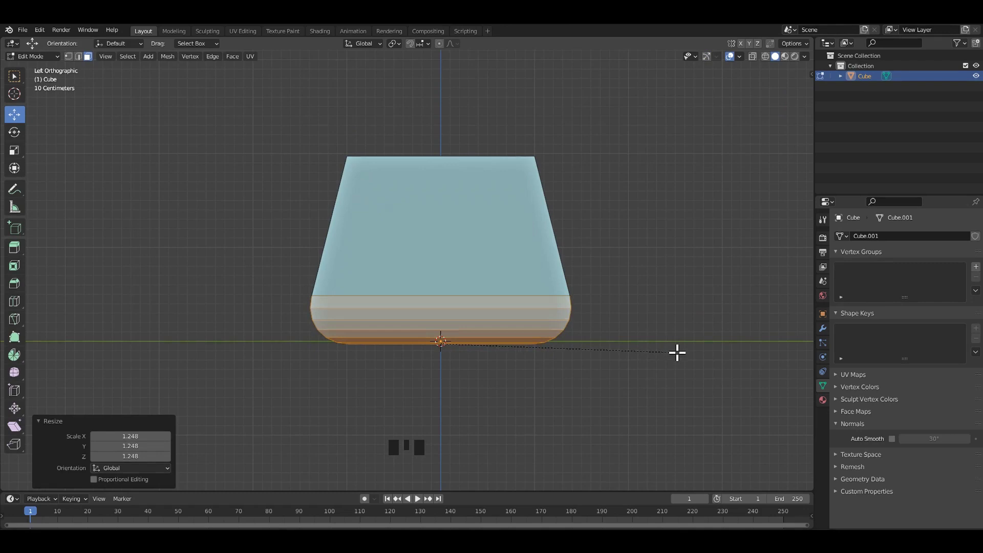
# Bevel the lower edges with a custom profile and extrude a short, slightly widened block downward
pyautogui.click(146, 484)
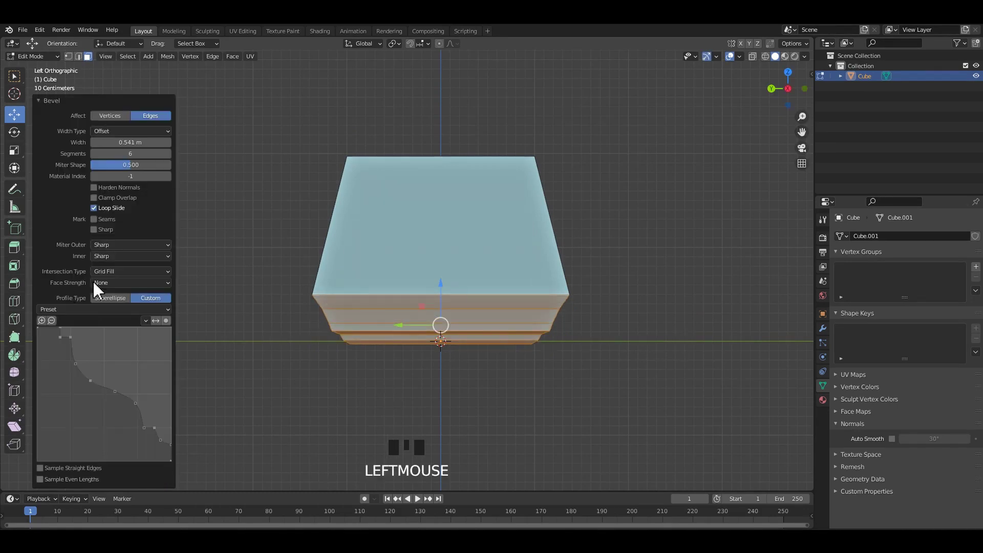
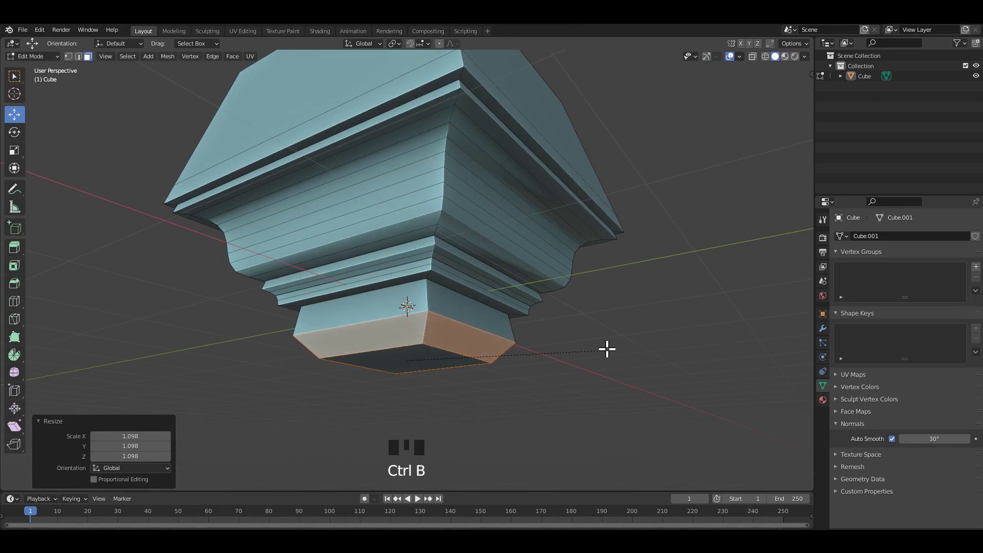
pyautogui.scroll(-3)
pyautogui.moveTo(559, 314); pyautogui.dragTo(453, 232)
pyautogui.scroll(3)
pyautogui.moveTo(450, 292); pyautogui.dragTo(462, 274)
pyautogui.moveTo(462, 273); pyautogui.dragTo(524, 281)
pyautogui.moveTo(526, 270); pyautogui.dragTo(460, 291)
pyautogui.scroll(3)
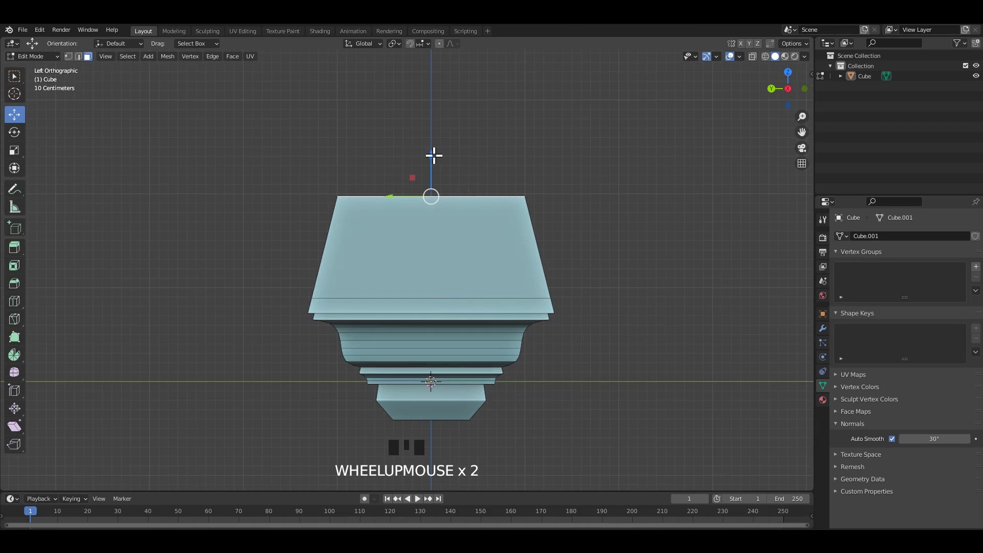
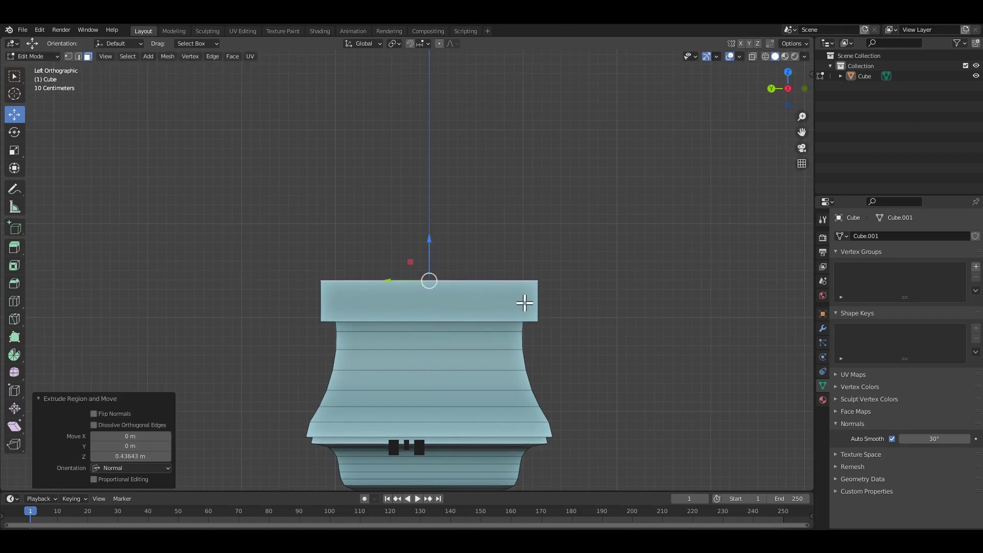
# Select the whole connected top slab and bevel it into a rounded cap
pyautogui.moveTo(525, 319); pyautogui.dragTo(561, 322)
pyautogui.click(561, 323)
pyautogui.press('l')
pyautogui.moveTo(556, 333); pyautogui.dragTo(612, 354)
pyautogui.press('ctrl+b')
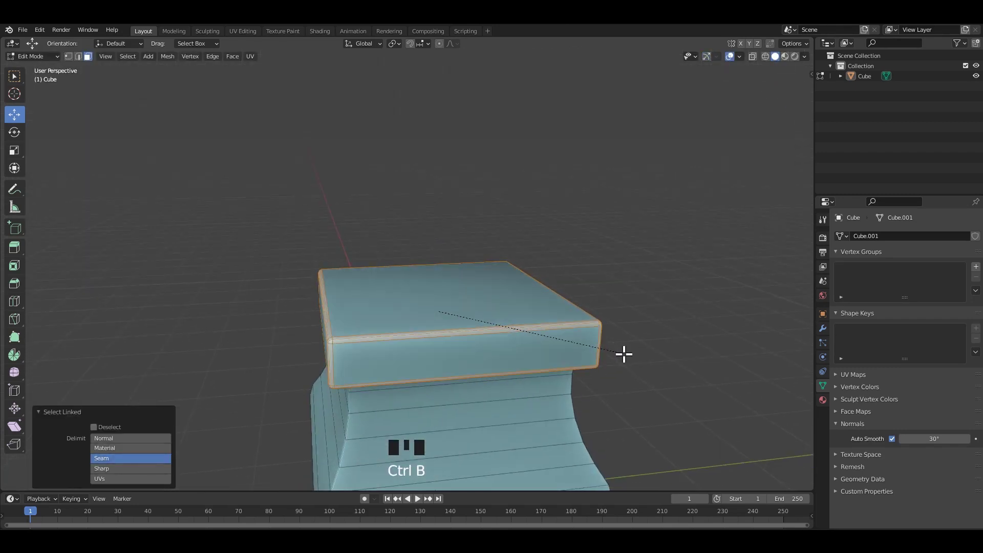
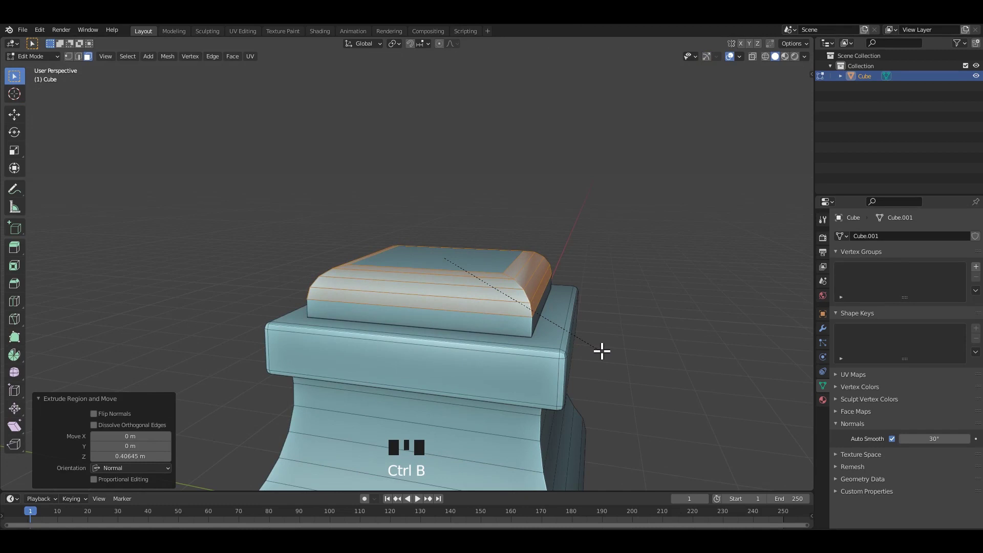
# Reselect the cap with X-ray on and adjust its top face size
pyautogui.scroll(-3)
pyautogui.moveTo(506, 319); pyautogui.dragTo(547, 335)
pyautogui.scroll(3)
pyautogui.click(459, 280)
pyautogui.press('l')
pyautogui.moveTo(512, 297); pyautogui.dragTo(547, 310)
pyautogui.scroll(3)
pyautogui.press('alt+z')
pyautogui.click(758, 96)
pyautogui.press('alt+z')
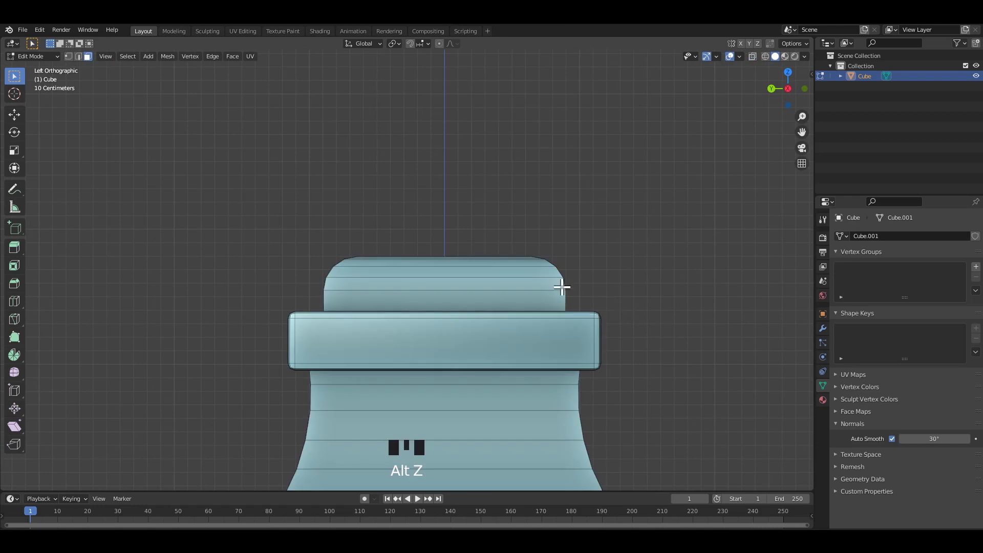
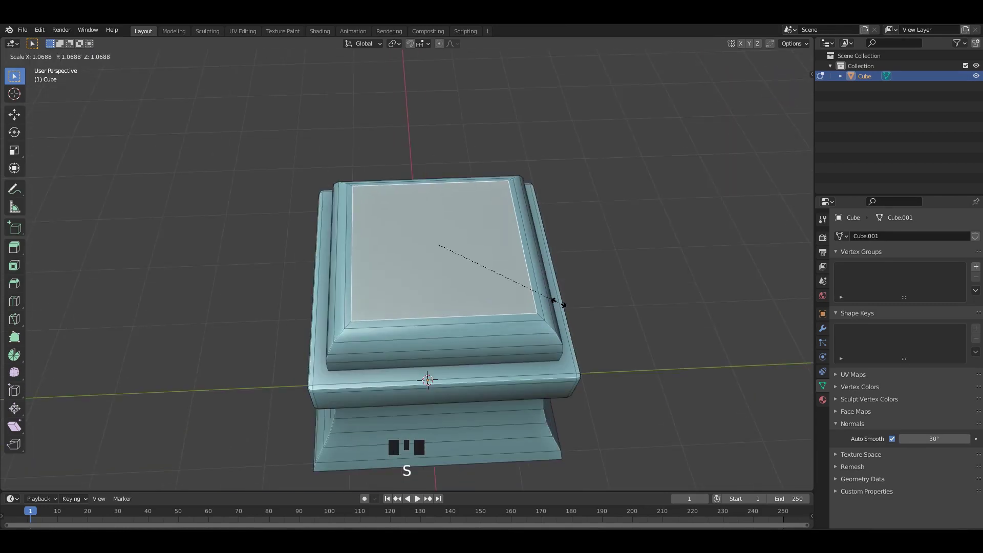
# Undo the last two edits, leave Edit Mode, apply the object's transforms and bring up the Add Mesh list
pyautogui.moveTo(608, 241); pyautogui.dragTo(549, 268)
pyautogui.scroll(-3)
pyautogui.moveTo(490, 288); pyautogui.dragTo(522, 284)
pyautogui.scroll(3)
pyautogui.press('ctrl+z')
pyautogui.press('ctrl+z')
pyautogui.middleClick(470, 272)
pyautogui.press('Tab')
pyautogui.click(471, 280)
pyautogui.press('ctrl+a')
pyautogui.scroll(-3)
pyautogui.click(319, 232)
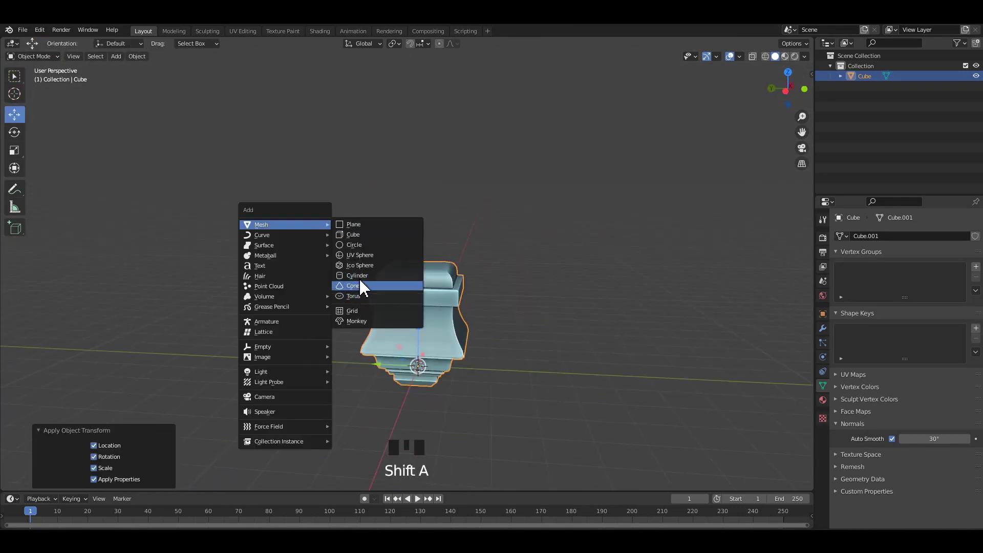
# Add a cylinder on top of the base and scale it down to handle width
pyautogui.moveTo(425, 363); pyautogui.dragTo(413, 335)
pyautogui.moveTo(413, 334); pyautogui.dragTo(413, 245)
pyautogui.scroll(3)
pyautogui.moveTo(557, 319); pyautogui.dragTo(654, 334)
pyautogui.press('s')
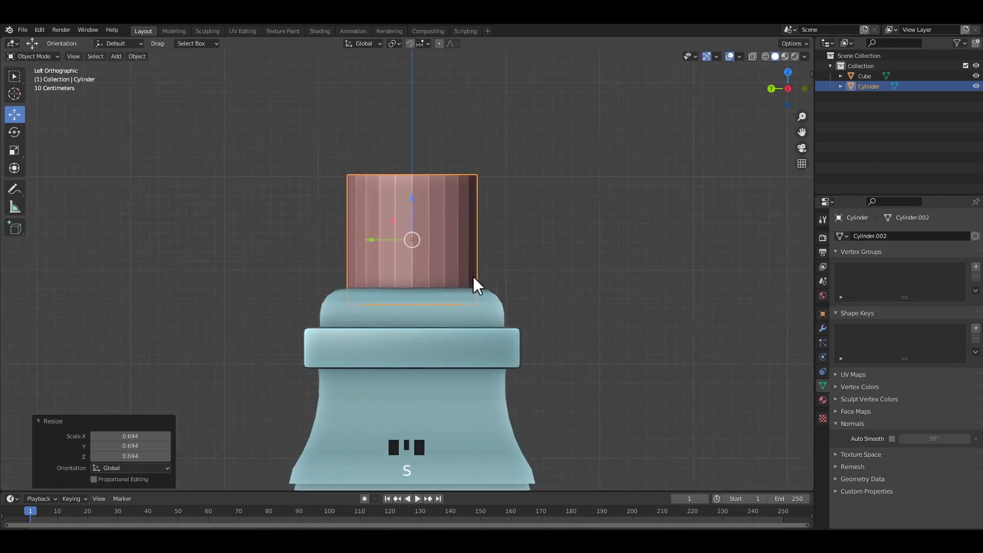
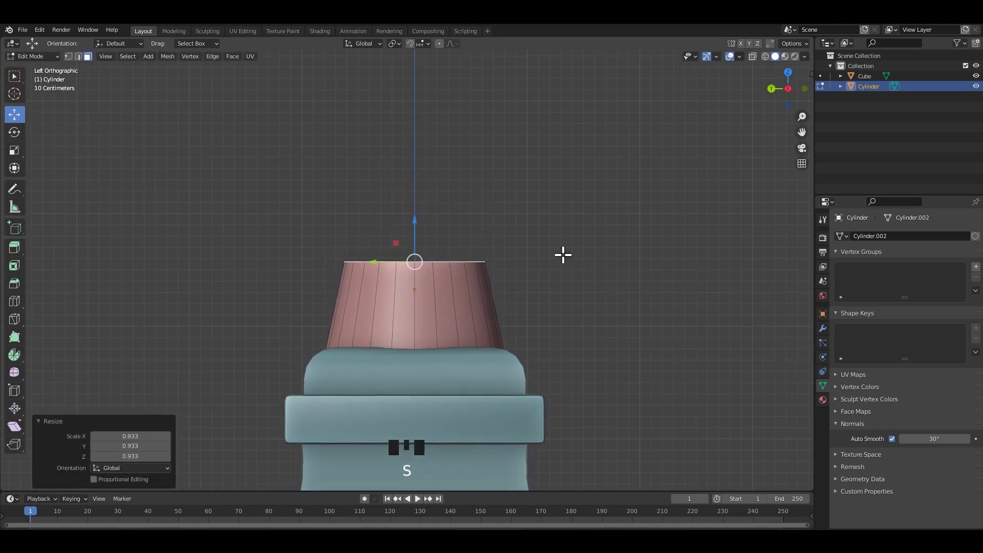
# Extrude the cylinder's top ring upward about a metre into a long shaft
pyautogui.scroll(-3)
pyautogui.moveTo(445, 301); pyautogui.dragTo(443, 275)
pyautogui.press('e')
pyautogui.scroll(-3)
pyautogui.moveTo(413, 203); pyautogui.dragTo(415, 138)
pyautogui.scroll(3)
pyautogui.middleClick(428, 218)
pyautogui.middleClick(407, 249)
pyautogui.middleClick(425, 277)
pyautogui.press('alt+z')
pyautogui.moveTo(410, 209); pyautogui.dragTo(386, 271)
pyautogui.moveTo(386, 271); pyautogui.dragTo(442, 221)
pyautogui.moveTo(441, 285); pyautogui.dragTo(498, 259)
pyautogui.press('alt+z')
# Taper the shaft by narrowing its top ring and leaving the bottom flared
pyautogui.middleClick(511, 304)
pyautogui.press('s')
pyautogui.click(399, 145)
pyautogui.click(386, 144)
pyautogui.press('s')
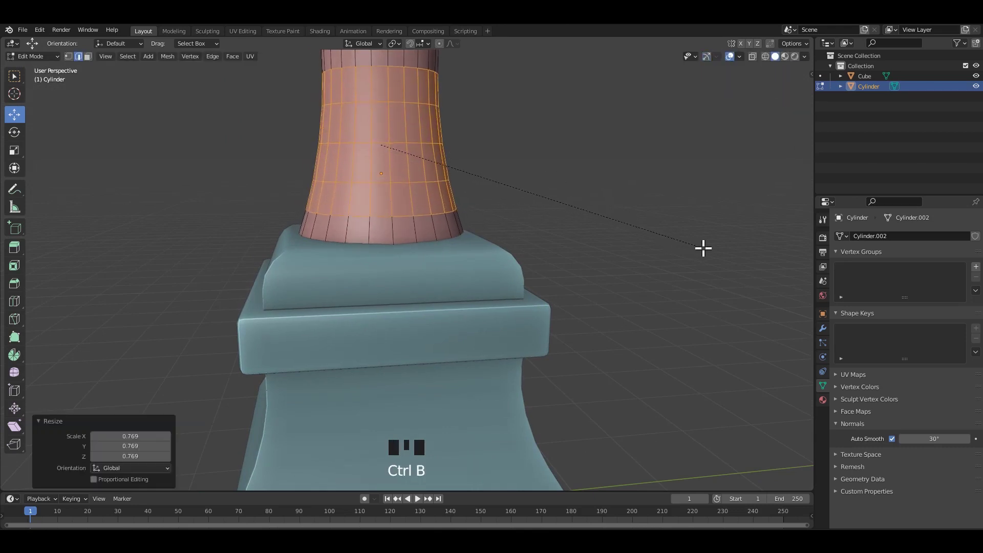
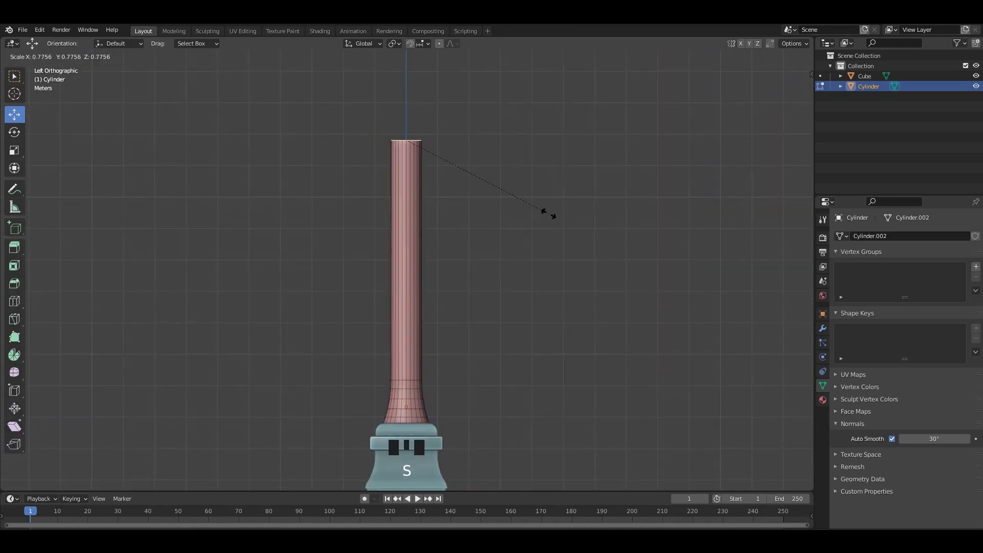
pyautogui.scroll(-3)
pyautogui.moveTo(412, 184); pyautogui.dragTo(395, 194)
pyautogui.scroll(3)
pyautogui.click(401, 194)
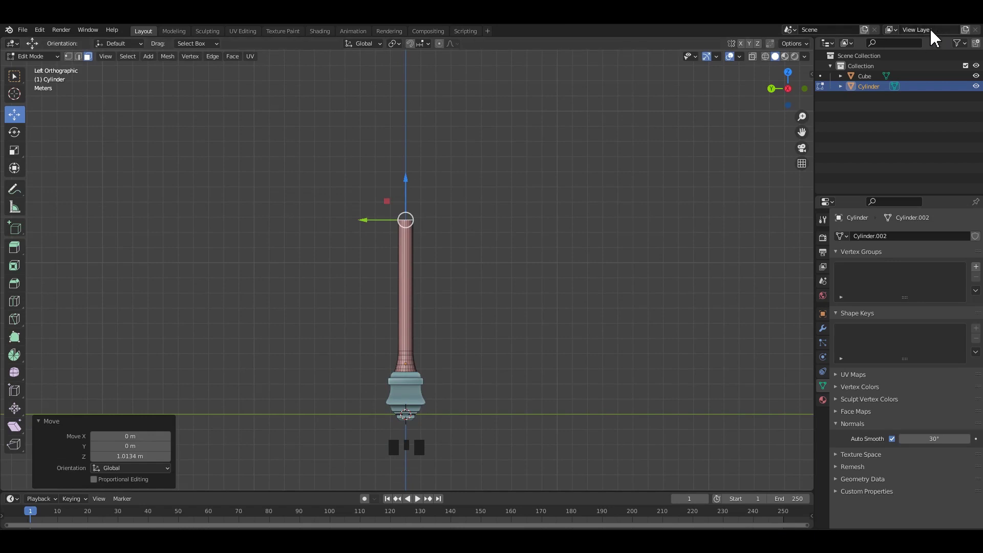
# In Edit Mode add a loop near the top of the handle and scale it outward into a flared collar
pyautogui.scroll(3)
pyautogui.scroll(-3)
pyautogui.press('Tab')
pyautogui.middleClick(456, 207)
pyautogui.scroll(3)
pyautogui.middleClick(457, 265)
pyautogui.scroll(3)
pyautogui.middleClick(461, 283)
pyautogui.scroll(3)
pyautogui.moveTo(462, 308); pyautogui.dragTo(403, 267)
pyautogui.press('shift+d')
pyautogui.scroll(3)
pyautogui.middleClick(479, 304)
pyautogui.press('s')
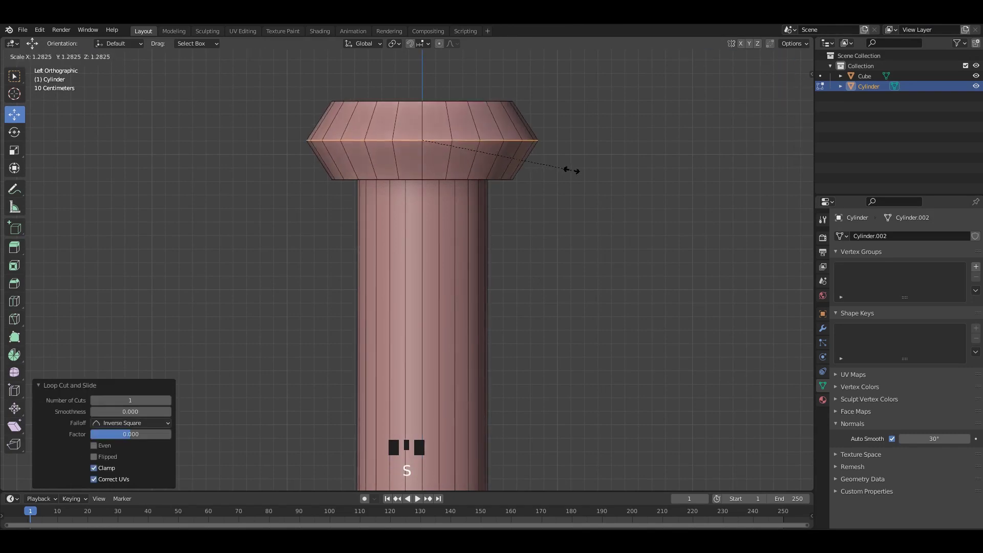
# Select the collar's top face in face mode and inset a ring into it
pyautogui.scroll(-3)
pyautogui.middleClick(443, 183)
pyautogui.scroll(3)
pyautogui.moveTo(426, 246); pyautogui.dragTo(458, 213)
pyautogui.moveTo(465, 191); pyautogui.dragTo(470, 242)
pyautogui.moveTo(471, 243); pyautogui.dragTo(486, 199)
pyautogui.press('3')
pyautogui.click(479, 202)
pyautogui.moveTo(508, 258); pyautogui.dragTo(491, 241)
pyautogui.moveTo(491, 241); pyautogui.dragTo(561, 238)
pyautogui.moveTo(593, 297); pyautogui.dragTo(685, 318)
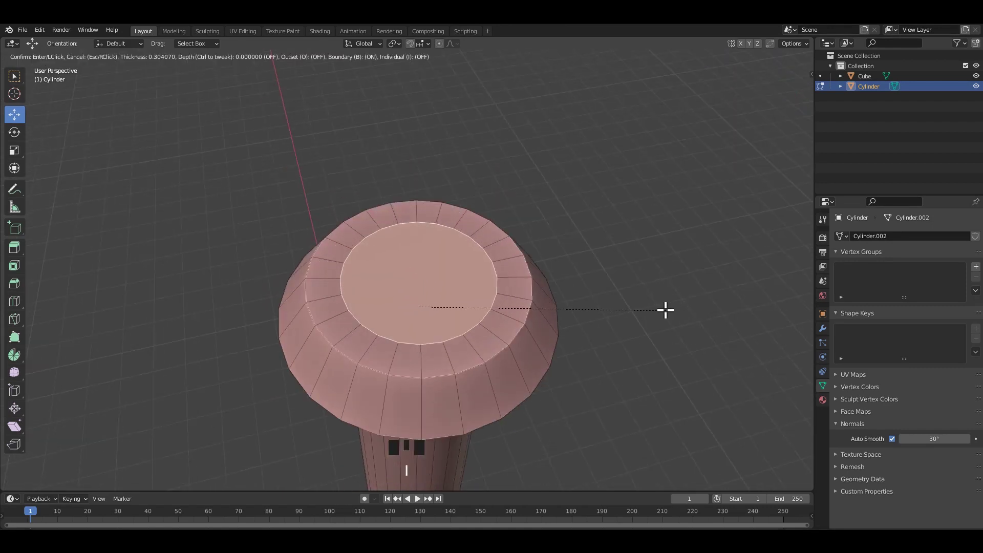
pyautogui.moveTo(488, 282); pyautogui.dragTo(551, 268)
# Delete the inner face to sink a hollow recess into the collar, redoing it after an undo
pyautogui.press('x')
pyautogui.moveTo(546, 336); pyautogui.dragTo(508, 338)
pyautogui.press('ctrl+z')
pyautogui.middleClick(498, 297)
pyautogui.press('x')
pyautogui.moveTo(635, 213); pyautogui.dragTo(580, 278)
pyautogui.moveTo(567, 247); pyautogui.dragTo(604, 262)
# Save the file and orbit around the shaft to inspect the finished collar
pyautogui.press('ctrl+s')
pyautogui.scroll(-3)
pyautogui.middleClick(498, 267)
pyautogui.middleClick(541, 263)
pyautogui.scroll(-3)
pyautogui.moveTo(474, 233); pyautogui.dragTo(448, 247)
pyautogui.scroll(-3)
pyautogui.middleClick(455, 146)
pyautogui.scroll(3)
pyautogui.scroll(-3)
pyautogui.moveTo(459, 241); pyautogui.dragTo(457, 223)
pyautogui.press('ctrl+s')
pyautogui.middleClick(494, 332)
pyautogui.scroll(3)
pyautogui.middleClick(479, 280)
# Toggle Edit Mode and pick edges on the collar in edge-select mode
pyautogui.press('Tab')
pyautogui.middleClick(480, 275)
pyautogui.press('2')
pyautogui.click(489, 281)
pyautogui.click(484, 274)
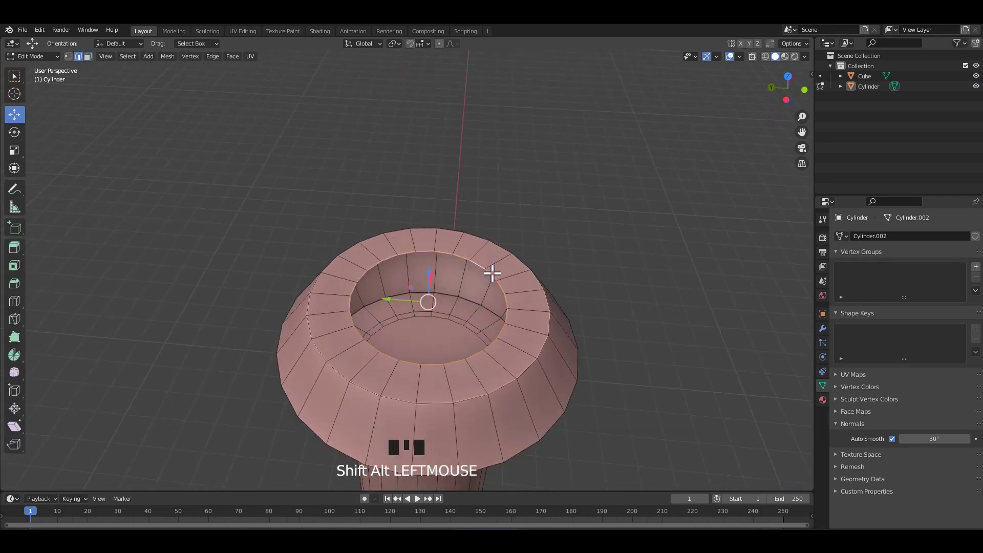
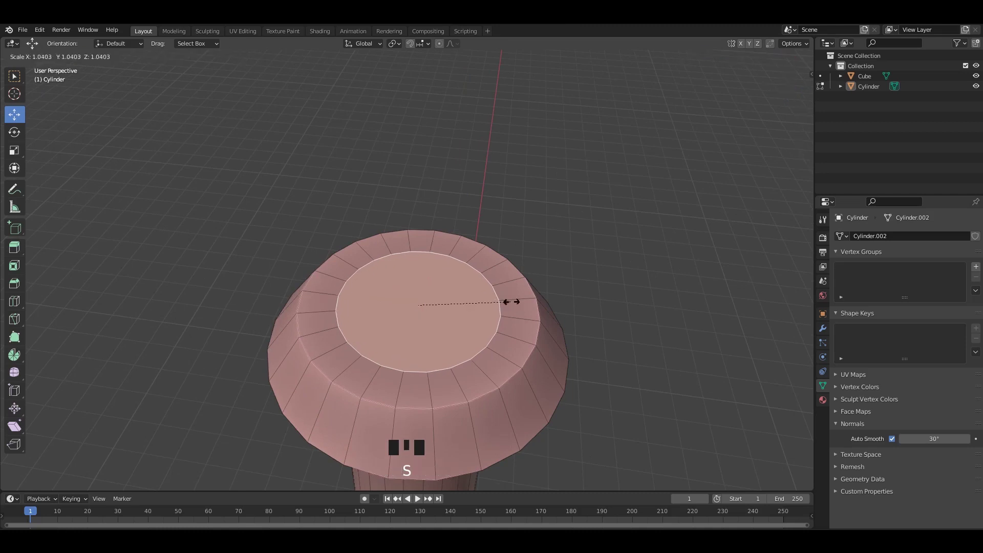
# Extrude the cylinder's top face upward to lengthen the handle
pyautogui.middleClick(452, 304)
pyautogui.middleClick(522, 300)
pyautogui.moveTo(444, 323); pyautogui.dragTo(457, 365)
pyautogui.press('e')
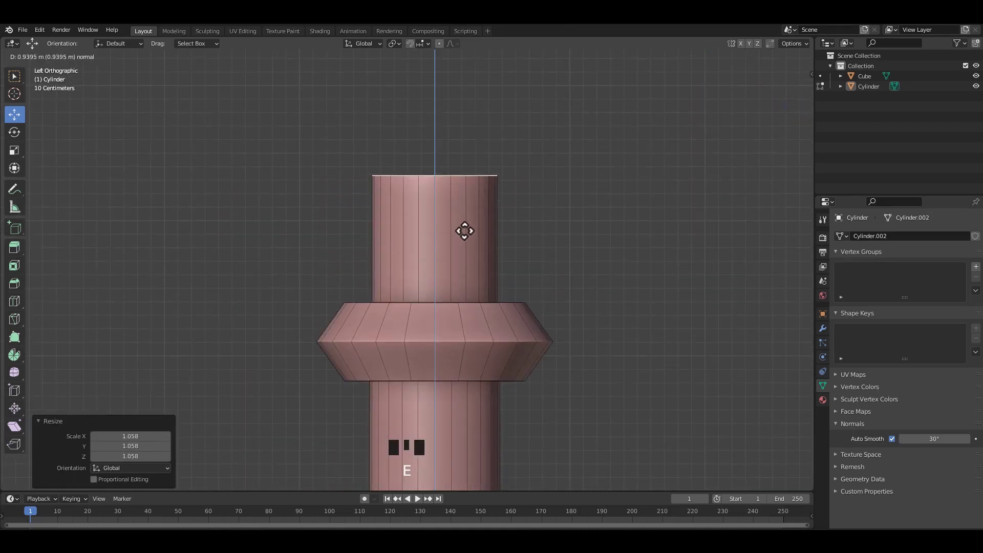
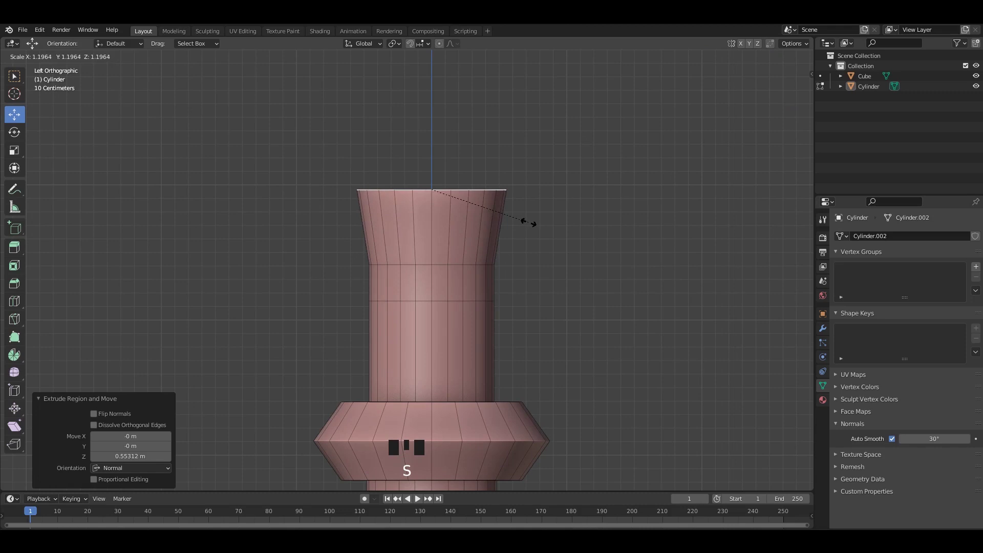
pyautogui.click(437, 158)
pyautogui.middleClick(436, 220)
# Add a loop cut around the handle shaft
pyautogui.press('e')
pyautogui.click(467, 324)
pyautogui.press('ctrl+r')
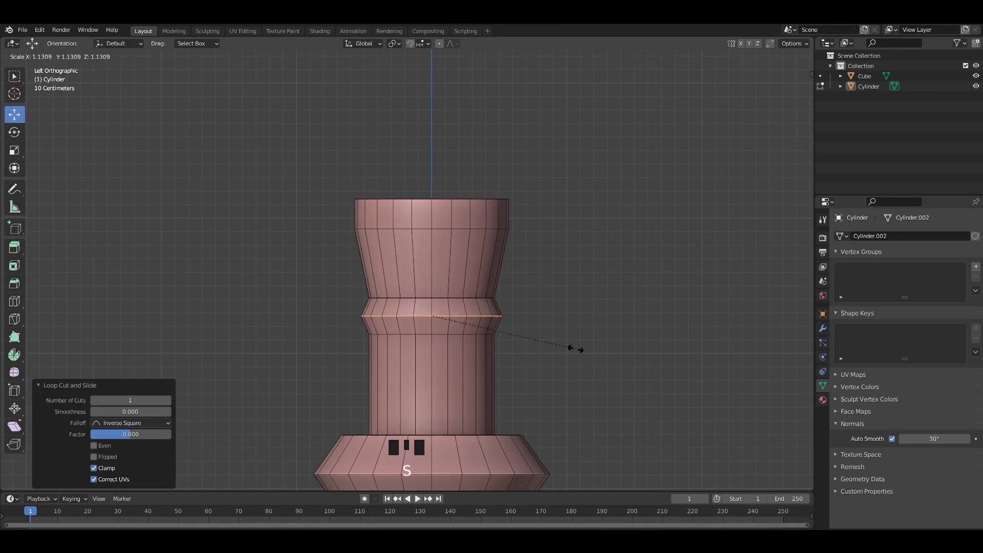
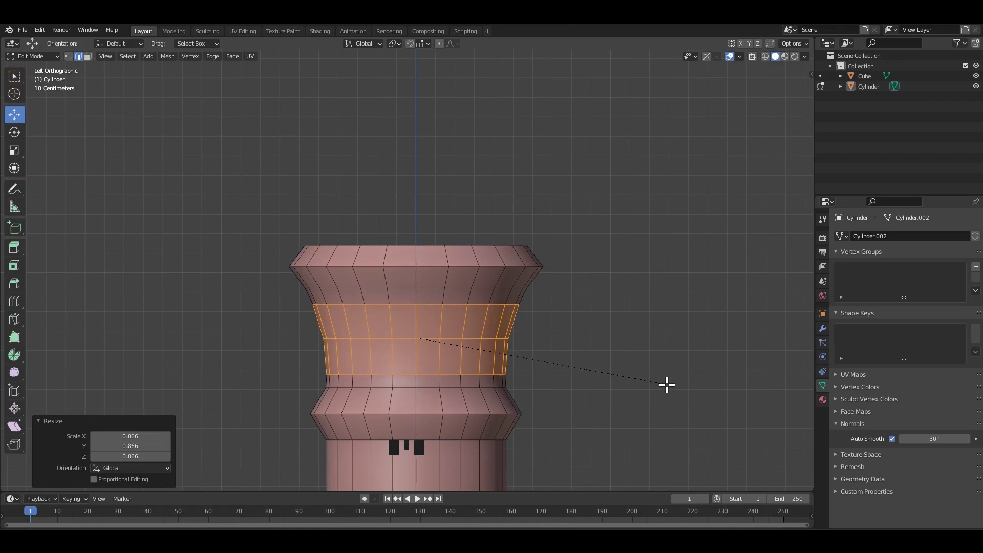
pyautogui.scroll(-3)
# Shrink a ring of faces inward to form a narrow turned band on the handle
pyautogui.moveTo(474, 327); pyautogui.dragTo(440, 302)
pyautogui.click(441, 302)
pyautogui.press('ctrl+a')
pyautogui.scroll(3)
pyautogui.press('Tab')
pyautogui.scroll(-3)
pyautogui.moveTo(456, 321); pyautogui.dragTo(523, 303)
pyautogui.press('Tab')
pyautogui.click(516, 299)
pyautogui.scroll(-3)
pyautogui.scroll(3)
pyautogui.moveTo(462, 284); pyautogui.dragTo(436, 233)
# Save, then select the top rim faces of the handle in face mode
pyautogui.press('ctrl+s')
pyautogui.scroll(3)
pyautogui.middleClick(434, 286)
pyautogui.middleClick(442, 338)
pyautogui.press('Tab')
pyautogui.press('3')
pyautogui.click(408, 391)
pyautogui.middleClick(359, 354)
pyautogui.middleClick(448, 331)
# Extrude and widen the top rim into a flared cap, then save
pyautogui.scroll(3)
pyautogui.middleClick(453, 304)
pyautogui.scroll(3)
pyautogui.scroll(3)
pyautogui.press('e')
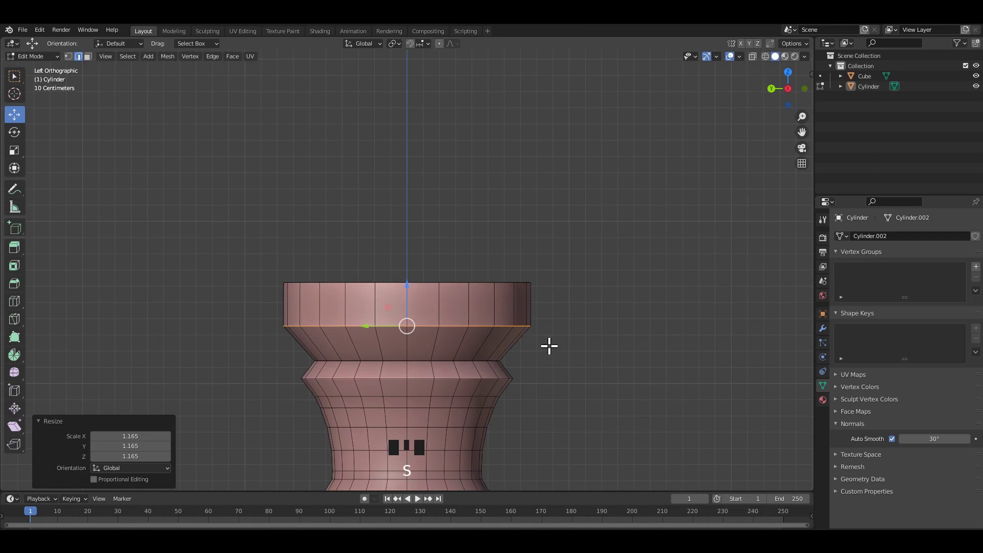
pyautogui.scroll(-3)
pyautogui.press('Tab')
pyautogui.click(579, 316)
pyautogui.moveTo(507, 279); pyautogui.dragTo(535, 293)
pyautogui.press('ctrl+s')
# Add a new cube above the handle's flared cap
pyautogui.middleClick(492, 270)
pyautogui.click(293, 229)
pyautogui.press('shift+a')
pyautogui.middleClick(412, 283)
pyautogui.click(416, 275)
pyautogui.middleClick(426, 271)
pyautogui.scroll(3)
pyautogui.middleClick(477, 277)
pyautogui.scroll(3)
# Scale the new cube up above the handle and save
pyautogui.press('s')
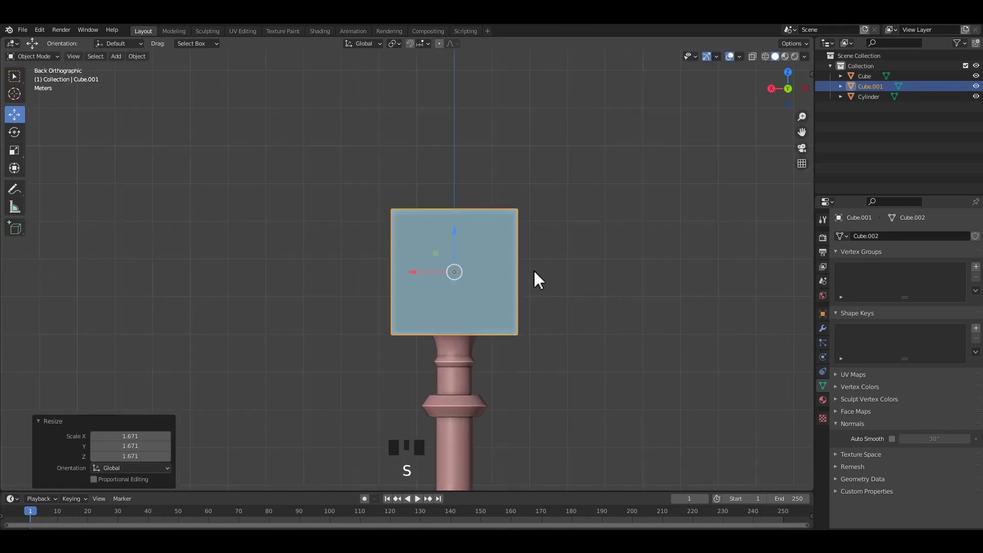
pyautogui.click(459, 214)
pyautogui.moveTo(481, 290); pyautogui.dragTo(437, 292)
pyautogui.press('Tab')
pyautogui.press('Tab')
pyautogui.click(440, 296)
pyautogui.press('ctrl+s')
pyautogui.click(440, 295)
# Toggle the sidebar and orbit to view the cube from the right side
pyautogui.press('n')
pyautogui.scroll(-3)
pyautogui.moveTo(475, 282); pyautogui.dragTo(448, 275)
pyautogui.moveTo(448, 274); pyautogui.dragTo(485, 295)
pyautogui.moveTo(511, 300); pyautogui.dragTo(543, 304)
pyautogui.press('n')
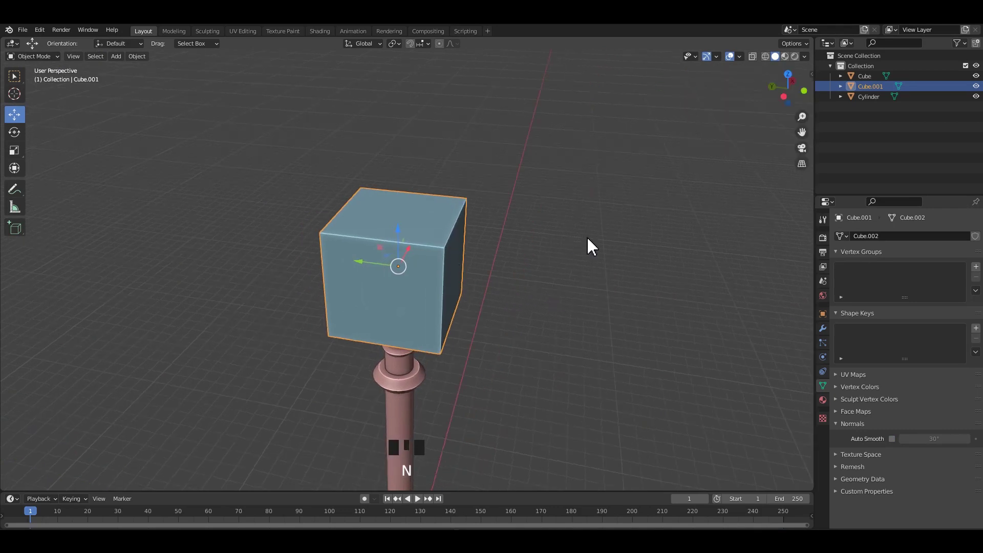
pyautogui.moveTo(490, 215); pyautogui.dragTo(814, 193)
pyautogui.click(814, 193)
pyautogui.middleClick(570, 257)
pyautogui.click(684, 116)
pyautogui.moveTo(443, 219); pyautogui.dragTo(752, 119)
pyautogui.moveTo(753, 120); pyautogui.dragTo(481, 204)
pyautogui.middleClick(482, 204)
pyautogui.moveTo(743, 114); pyautogui.dragTo(487, 209)
# Stretch the cube along one axis into a long rectangular block, about 0.8 m, and save
pyautogui.press('Tab')
pyautogui.moveTo(478, 201); pyautogui.dragTo(503, 247)
pyautogui.middleClick(462, 251)
pyautogui.scroll(-3)
pyautogui.press('n')
pyautogui.press('Tab')
pyautogui.moveTo(499, 247); pyautogui.dragTo(586, 288)
pyautogui.press('ctrl+s')
pyautogui.scroll(3)
# Move the block down so it rests on top of the handle
pyautogui.middleClick(487, 306)
pyautogui.moveTo(450, 257); pyautogui.dragTo(524, 258)
pyautogui.moveTo(489, 321); pyautogui.dragTo(450, 202)
pyautogui.click(451, 202)
pyautogui.middleClick(495, 220)
pyautogui.click(440, 148)
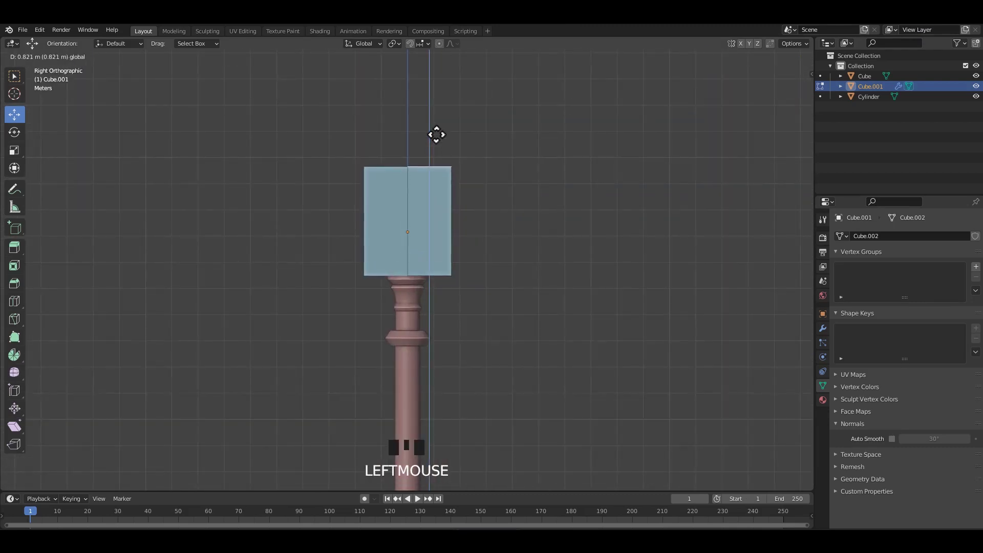
# Select the block's end faces and push them outward to lengthen the head
pyautogui.moveTo(454, 240); pyautogui.dragTo(437, 248)
pyautogui.click(436, 249)
pyautogui.moveTo(492, 266); pyautogui.dragTo(500, 270)
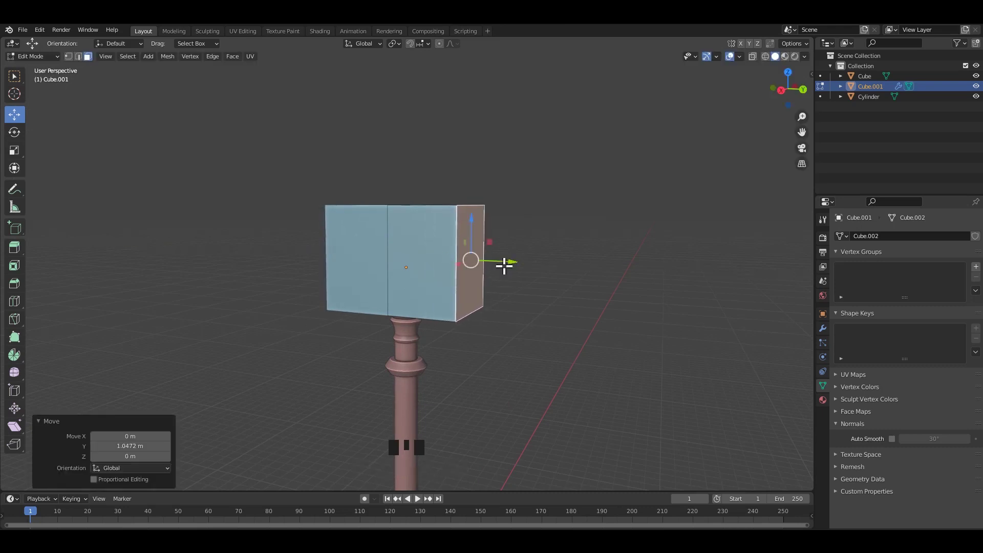
pyautogui.middleClick(507, 281)
pyautogui.press('e')
pyautogui.click(473, 218)
pyautogui.click(477, 220)
pyautogui.middleClick(488, 270)
# Extrude the end faces and scale them into wider end caps
pyautogui.press('e')
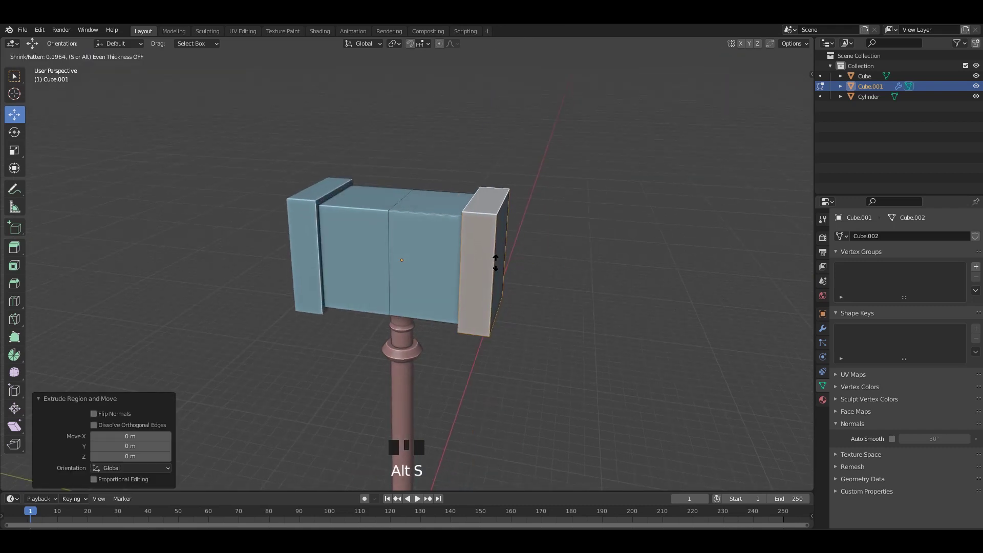
pyautogui.moveTo(459, 259); pyautogui.dragTo(449, 259)
pyautogui.click(449, 259)
pyautogui.scroll(3)
pyautogui.moveTo(443, 279); pyautogui.dragTo(536, 289)
pyautogui.press('shift+d')
pyautogui.moveTo(499, 282); pyautogui.dragTo(559, 340)
pyautogui.scroll(3)
pyautogui.press('s')
pyautogui.middleClick(515, 304)
# Inset and extrude a side face into a raised panel, checking it in X-ray view
pyautogui.press('e')
pyautogui.moveTo(487, 298); pyautogui.dragTo(410, 331)
pyautogui.click(410, 331)
pyautogui.press('alt+z')
pyautogui.moveTo(492, 310); pyautogui.dragTo(463, 318)
pyautogui.moveTo(463, 318); pyautogui.dragTo(512, 325)
pyautogui.moveTo(512, 325); pyautogui.dragTo(532, 314)
pyautogui.press('alt+z')
pyautogui.click(540, 301)
# Bevel the outer corners of the raised side panel to round them
pyautogui.moveTo(506, 295); pyautogui.dragTo(533, 301)
pyautogui.scroll(3)
pyautogui.moveTo(509, 315); pyautogui.dragTo(461, 264)
pyautogui.click(461, 264)
pyautogui.moveTo(441, 290); pyautogui.dragTo(438, 305)
pyautogui.scroll(3)
pyautogui.moveTo(465, 302); pyautogui.dragTo(495, 277)
pyautogui.press('3')
pyautogui.click(484, 275)
pyautogui.middleClick(481, 303)
# Confirm the panel corner bevel and drop its segments to 1 so the corners become chamfers
pyautogui.press('2')
pyautogui.click(477, 293)
pyautogui.moveTo(465, 306); pyautogui.dragTo(469, 271)
pyautogui.click(469, 272)
pyautogui.moveTo(491, 320); pyautogui.dragTo(529, 327)
# Run a first Ctrl+B bevel pass on the head and save the file
pyautogui.press('ctrl+b')
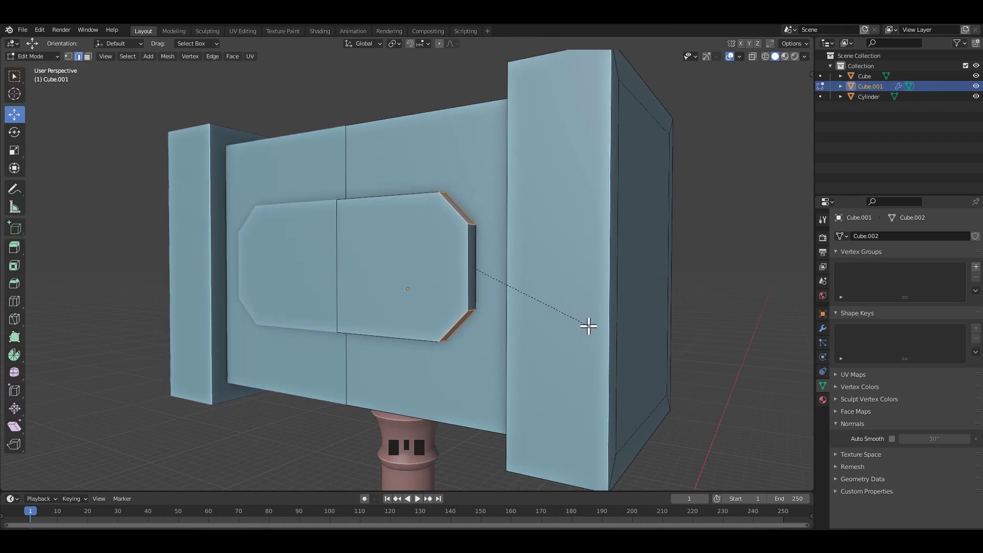
pyautogui.scroll(-3)
pyautogui.moveTo(526, 310); pyautogui.dragTo(658, 324)
pyautogui.press('Tab')
pyautogui.click(645, 324)
pyautogui.middleClick(541, 329)
pyautogui.scroll(3)
pyautogui.press('ctrl+s')
pyautogui.moveTo(537, 288); pyautogui.dragTo(447, 301)
pyautogui.press('ctrl+s')
pyautogui.moveTo(436, 266); pyautogui.dragTo(490, 220)
# Bevel the outer edges of the hammer head with Ctrl+B
pyautogui.press('Tab')
pyautogui.moveTo(478, 243); pyautogui.dragTo(500, 228)
pyautogui.moveTo(500, 228); pyautogui.dragTo(496, 191)
pyautogui.click(493, 186)
pyautogui.moveTo(552, 319); pyautogui.dragTo(572, 323)
pyautogui.press('ctrl+b')
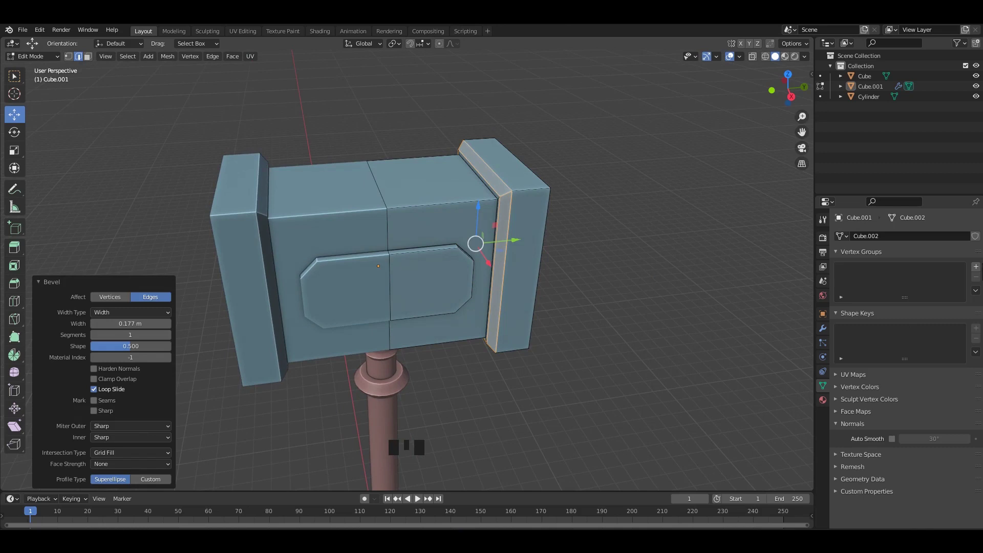
pyautogui.moveTo(613, 193); pyautogui.dragTo(538, 240)
pyautogui.press('Tab')
pyautogui.middleClick(571, 240)
# Inset a border on the end face and push the inner face outward to lengthen the cap
pyautogui.press('Tab')
pyautogui.moveTo(546, 228); pyautogui.dragTo(527, 210)
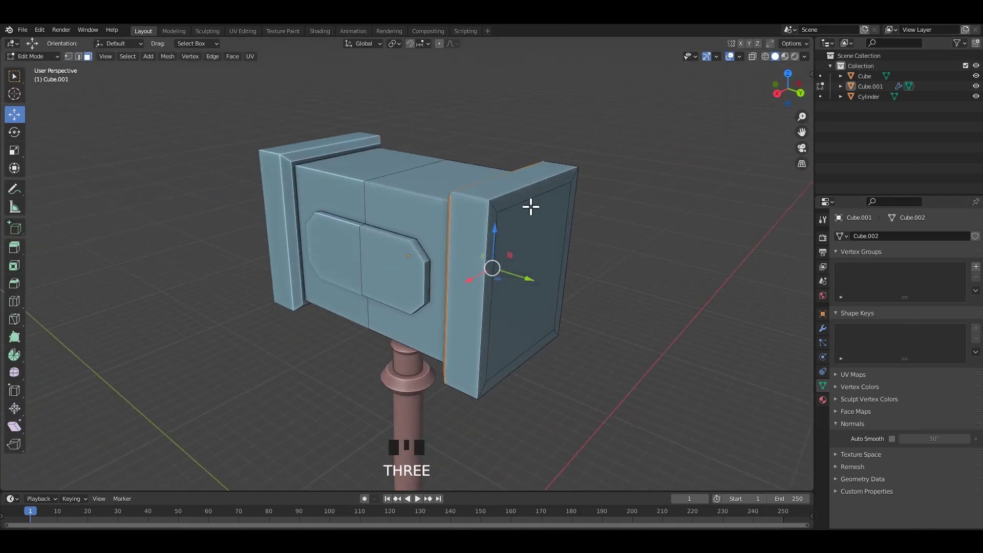
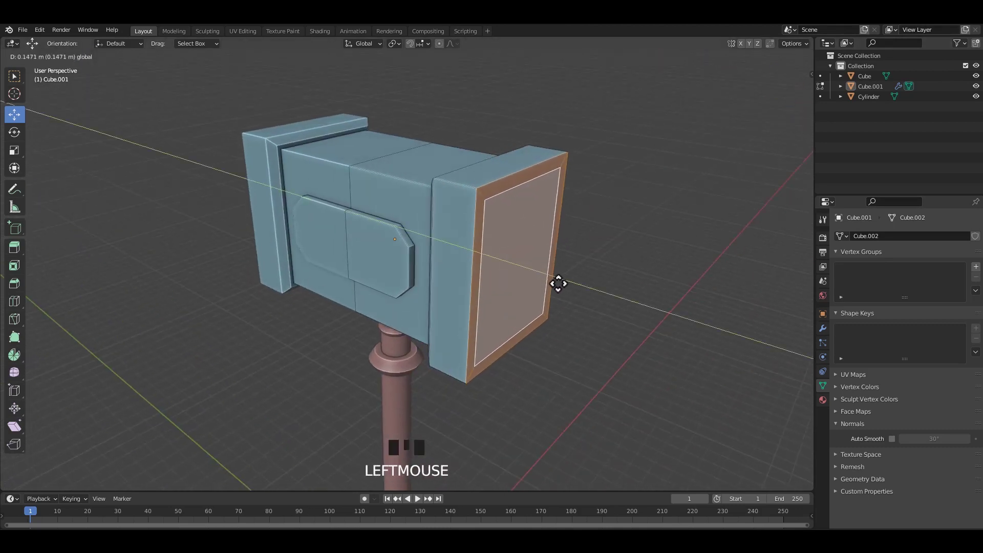
pyautogui.click(525, 244)
pyautogui.moveTo(525, 249); pyautogui.dragTo(565, 285)
pyautogui.click(565, 285)
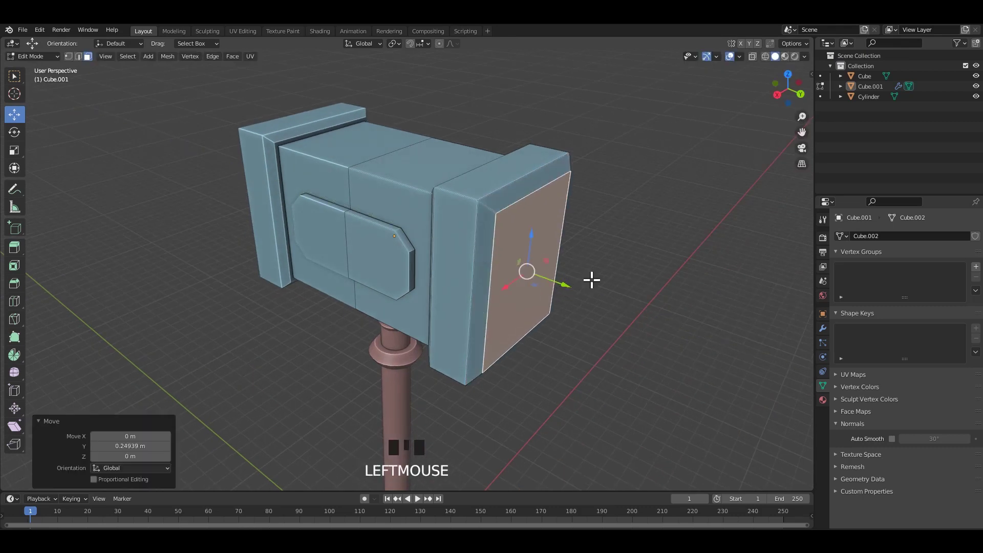
pyautogui.moveTo(565, 280); pyautogui.dragTo(622, 294)
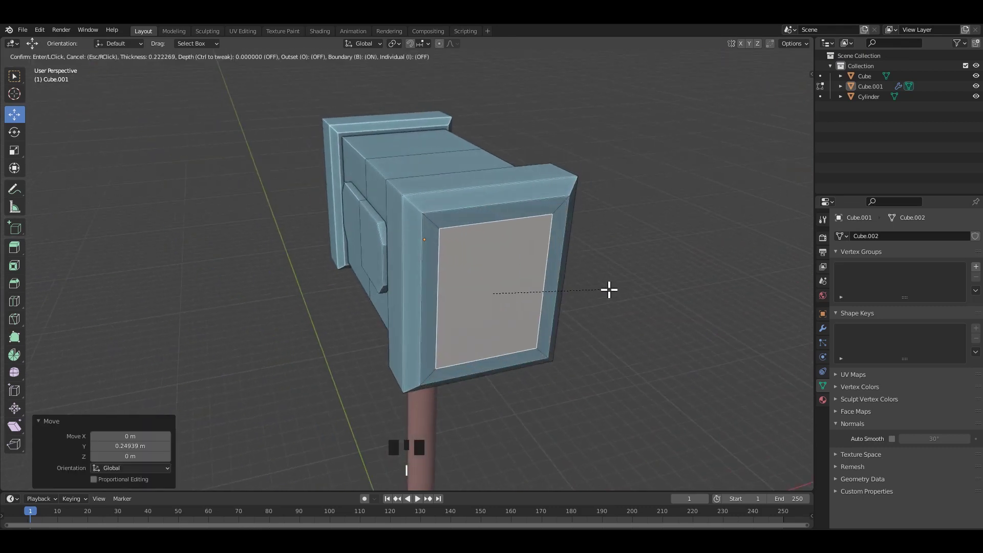
# Inset the cap face again and extrude it inward about 0.15 m as a recess
pyautogui.moveTo(505, 286); pyautogui.dragTo(538, 288)
pyautogui.scroll(3)
pyautogui.press('e')
pyautogui.moveTo(571, 287); pyautogui.dragTo(600, 294)
pyautogui.press('ctrl+b')
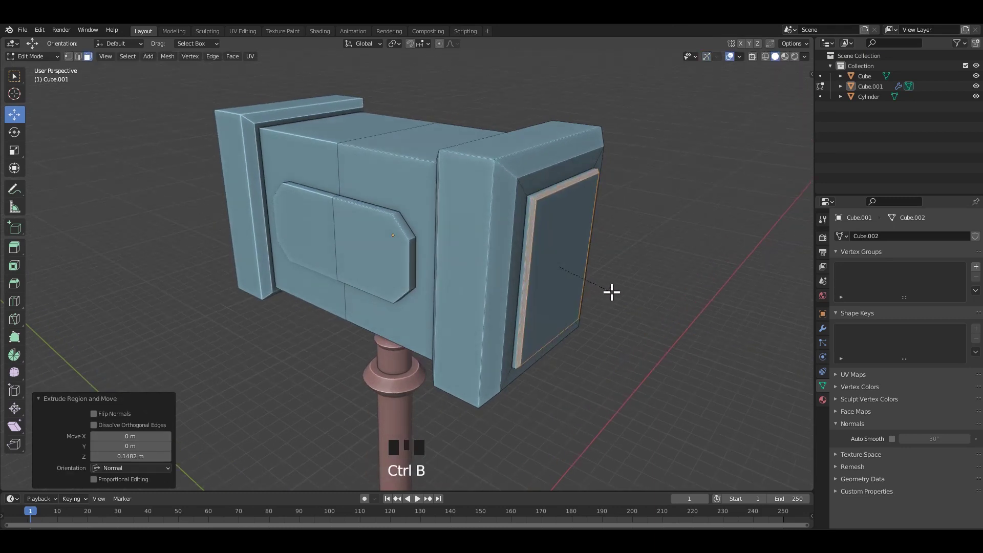
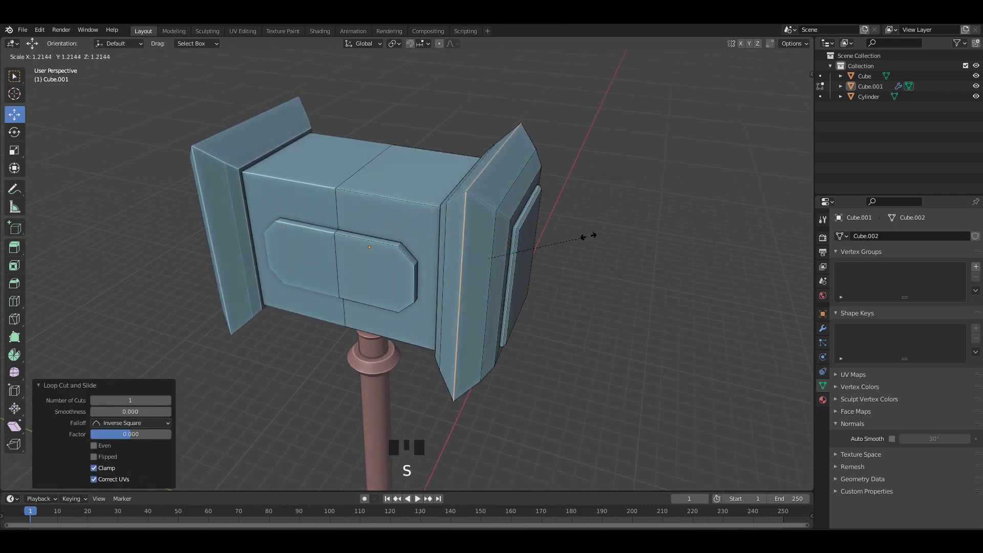
# Save the file and reframe the view on the head's end caps in Edit Mode
pyautogui.scroll(-3)
pyautogui.middleClick(507, 238)
pyautogui.press('Tab')
pyautogui.moveTo(542, 215); pyautogui.dragTo(482, 224)
pyautogui.press('ctrl+s')
pyautogui.moveTo(437, 265); pyautogui.dragTo(448, 220)
pyautogui.press('Tab')
pyautogui.middleClick(448, 207)
pyautogui.scroll(3)
# Add a Ctrl+R loop cut across the head and slide it toward the end cap
pyautogui.moveTo(426, 218); pyautogui.dragTo(467, 204)
pyautogui.press('ctrl+r')
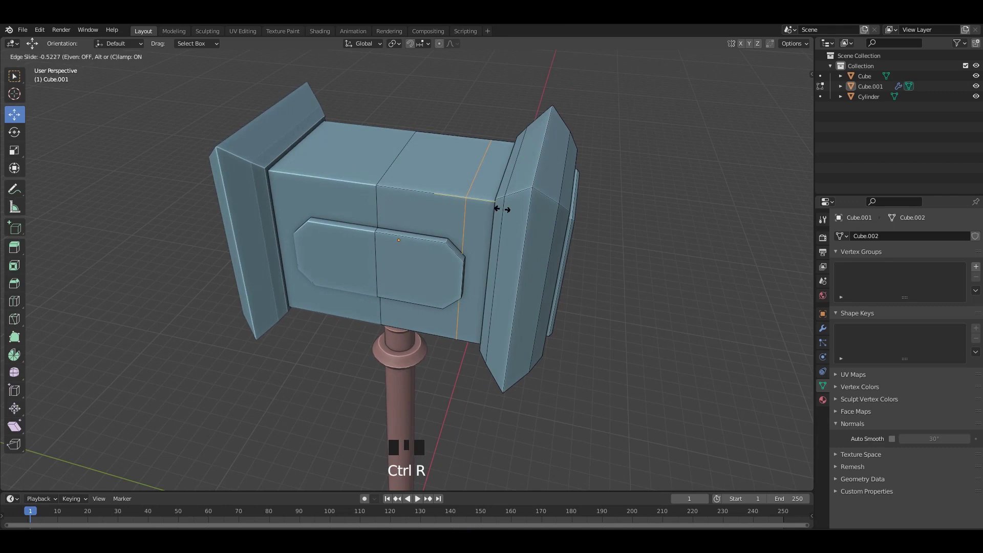
pyautogui.moveTo(503, 195); pyautogui.dragTo(481, 205)
pyautogui.moveTo(528, 201); pyautogui.dragTo(473, 228)
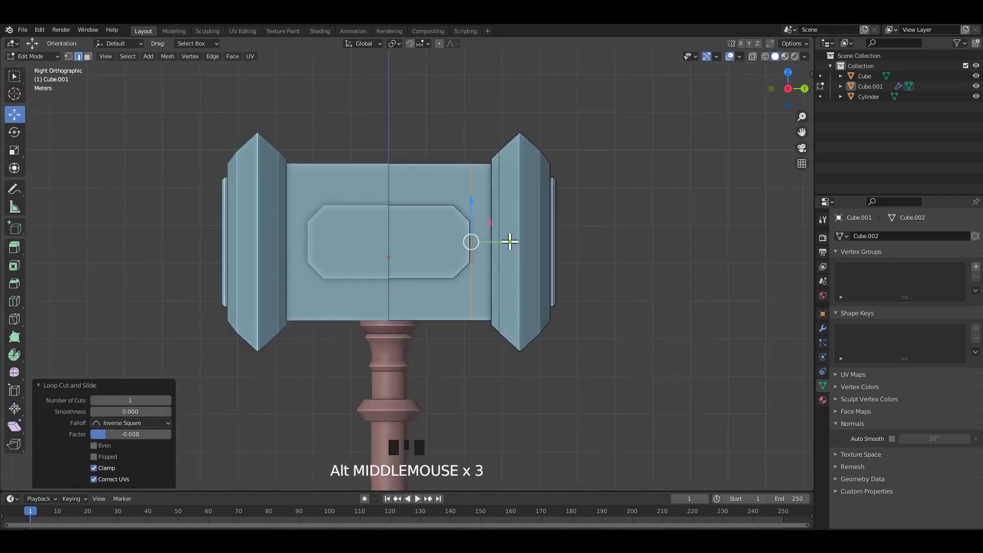
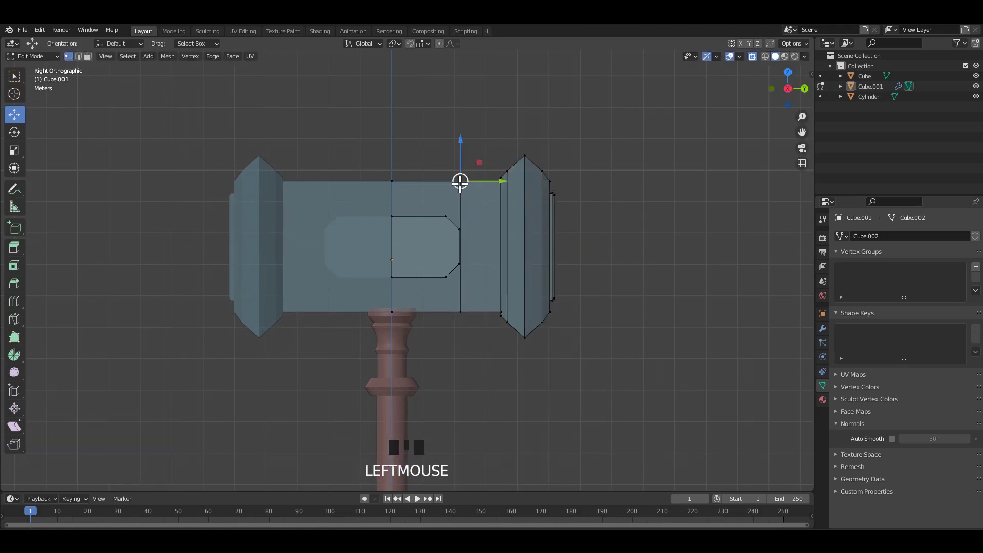
# With X-ray on, add a loop cut across the head bands and switch to Right Orthographic view
pyautogui.click(509, 250)
pyautogui.middleClick(477, 241)
pyautogui.press('alt+z')
pyautogui.moveTo(483, 237); pyautogui.dragTo(497, 209)
pyautogui.press('ctrl+e')
pyautogui.middleClick(612, 262)
pyautogui.press('ctrl+r')
pyautogui.moveTo(483, 218); pyautogui.dragTo(475, 199)
pyautogui.press('3')
pyautogui.click(474, 197)
pyautogui.scroll(3)
# Select the band loops and extrude them to shape the raised bands, in edge select
pyautogui.doubleClick(495, 207)
pyautogui.moveTo(457, 221); pyautogui.dragTo(470, 221)
pyautogui.scroll(3)
pyautogui.moveTo(469, 227); pyautogui.dragTo(483, 221)
pyautogui.press('e')
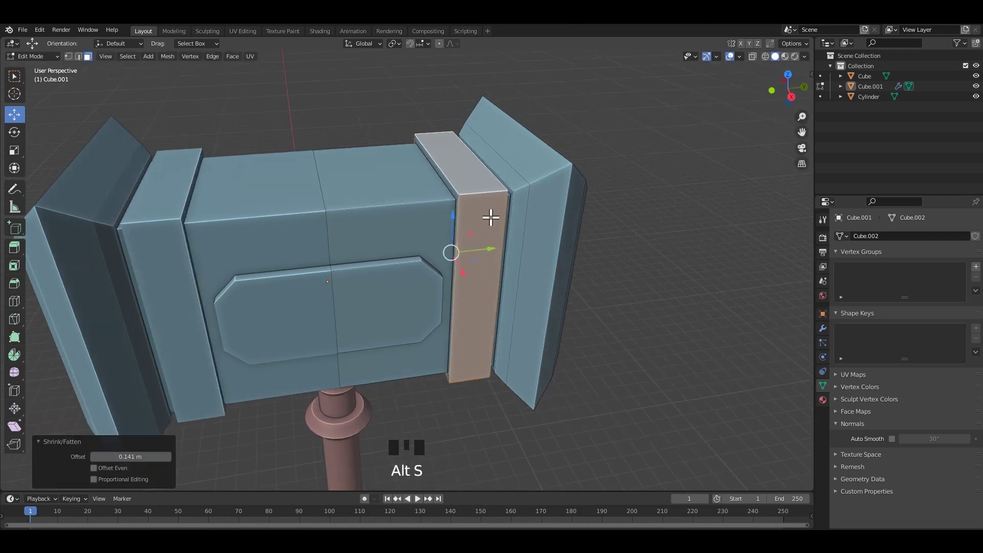
pyautogui.moveTo(451, 228); pyautogui.dragTo(449, 240)
pyautogui.scroll(3)
pyautogui.moveTo(461, 240); pyautogui.dragTo(478, 206)
pyautogui.press('2')
pyautogui.click(473, 203)
pyautogui.click(475, 217)
pyautogui.moveTo(447, 234); pyautogui.dragTo(482, 225)
pyautogui.moveTo(482, 225); pyautogui.dragTo(539, 195)
# Bevel the band edges with Ctrl+B and apply with Ctrl+A
pyautogui.middleClick(540, 195)
pyautogui.scroll(3)
pyautogui.moveTo(495, 225); pyautogui.dragTo(558, 242)
pyautogui.press('ctrl+b')
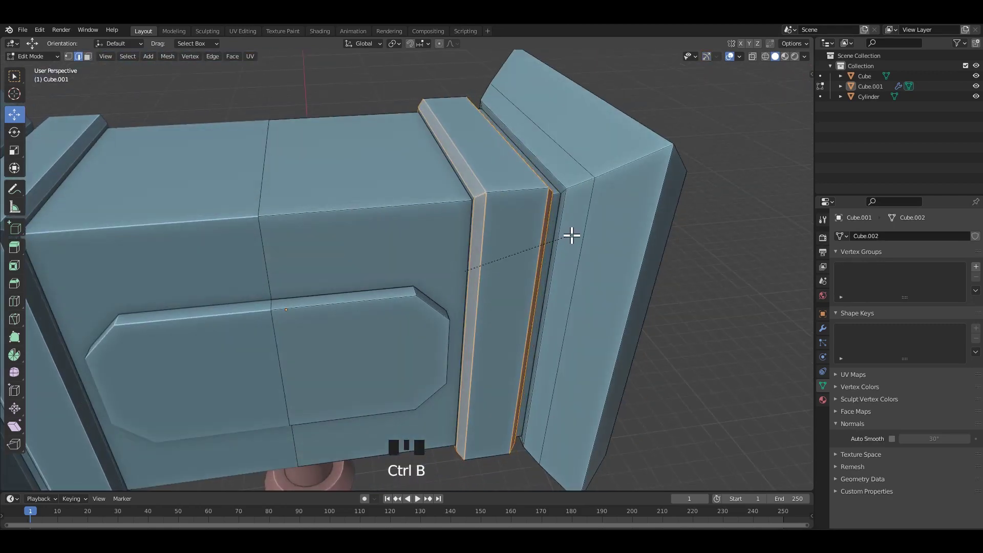
pyautogui.scroll(-3)
pyautogui.middleClick(482, 224)
pyautogui.scroll(3)
pyautogui.click(480, 220)
pyautogui.press('ctrl+a')
pyautogui.click(679, 241)
# Save the file repeatedly while orbiting to check the bands
pyautogui.middleClick(545, 240)
pyautogui.press('ctrl+s')
pyautogui.moveTo(527, 238); pyautogui.dragTo(486, 235)
pyautogui.press('ctrl+s')
pyautogui.moveTo(476, 250); pyautogui.dragTo(411, 238)
pyautogui.press('ctrl+s')
pyautogui.middleClick(409, 257)
pyautogui.scroll(3)
# Toggle Edit Mode, reselect the head and save again after reviewing it
pyautogui.press('Tab')
pyautogui.click(375, 228)
pyautogui.middleClick(421, 224)
pyautogui.press('ctrl+s')
pyautogui.moveTo(579, 204); pyautogui.dragTo(531, 217)
pyautogui.scroll(-3)
pyautogui.moveTo(492, 204); pyautogui.dragTo(442, 167)
# Leave Edit Mode and add a new Cylinder via Shift+A to sit atop the hammer head
pyautogui.press('Tab')
pyautogui.click(442, 167)
pyautogui.click(284, 178)
pyautogui.press('shift+a')
pyautogui.scroll(-3)
pyautogui.middleClick(455, 289)
pyautogui.scroll(3)
pyautogui.click(430, 355)
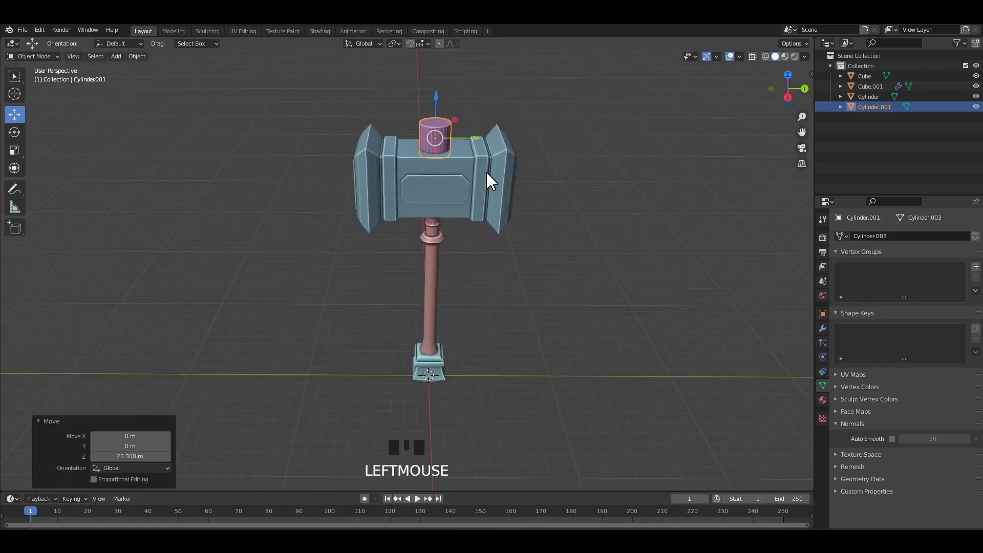
# Scale the cylinder on top of the hammer head down into a thin flat disc base
pyautogui.moveTo(441, 220); pyautogui.dragTo(515, 282)
pyautogui.scroll(3)
pyautogui.press('s')
pyautogui.click(480, 150)
pyautogui.moveTo(469, 175); pyautogui.dragTo(481, 157)
pyautogui.moveTo(486, 192); pyautogui.dragTo(512, 201)
pyautogui.scroll(3)
pyautogui.middleClick(514, 222)
pyautogui.press('`')
pyautogui.middleClick(521, 203)
pyautogui.press('ctrl+a')
pyautogui.scroll(-3)
pyautogui.middleClick(489, 232)
# Enter Edit Mode on the disc and frame its top in the viewport
pyautogui.moveTo(490, 226); pyautogui.dragTo(520, 136)
pyautogui.moveTo(520, 135); pyautogui.dragTo(486, 236)
pyautogui.click(486, 236)
pyautogui.moveTo(486, 236); pyautogui.dragTo(900, 447)
pyautogui.click(899, 448)
pyautogui.moveTo(467, 200); pyautogui.dragTo(461, 242)
pyautogui.press('Tab')
pyautogui.moveTo(453, 205); pyautogui.dragTo(417, 187)
pyautogui.click(416, 188)
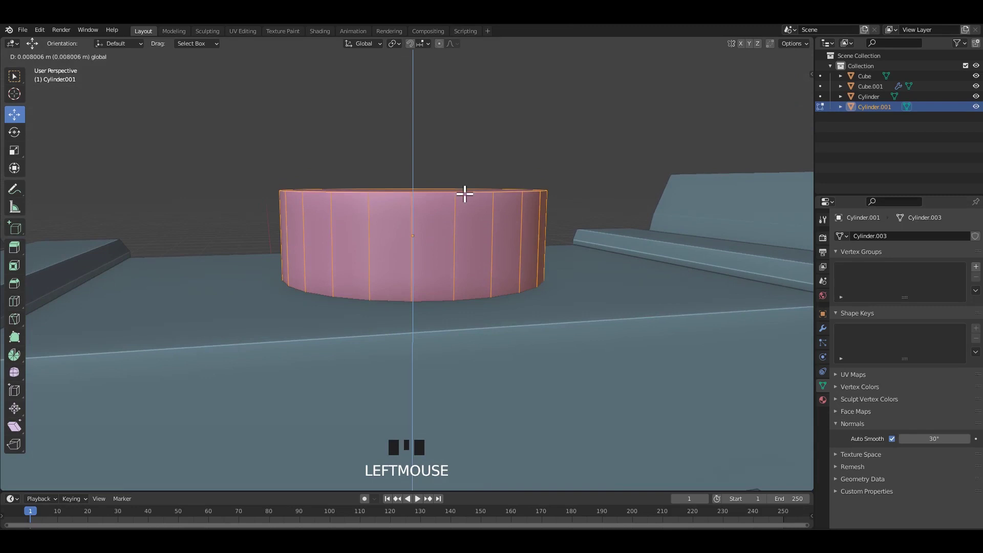
pyautogui.moveTo(458, 214); pyautogui.dragTo(449, 192)
pyautogui.click(448, 193)
pyautogui.scroll(-3)
pyautogui.middleClick(442, 203)
# Switch to face select and pick the disc's top face
pyautogui.press('3')
pyautogui.moveTo(383, 225); pyautogui.dragTo(406, 199)
pyautogui.moveTo(405, 198); pyautogui.dragTo(406, 176)
pyautogui.click(407, 176)
pyautogui.moveTo(413, 199); pyautogui.dragTo(416, 199)
pyautogui.scroll(3)
pyautogui.press('ctrl+v')
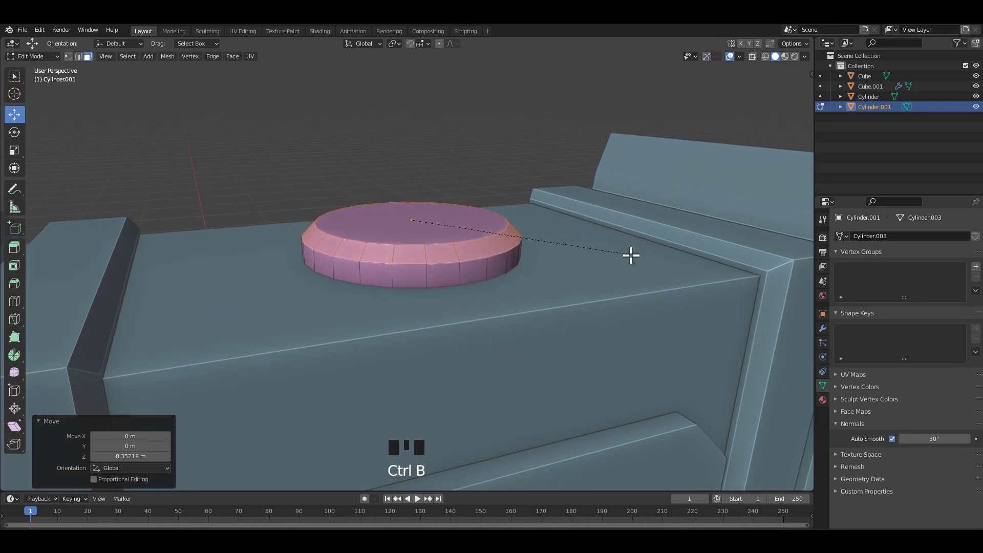
pyautogui.click(446, 228)
pyautogui.moveTo(440, 232); pyautogui.dragTo(454, 244)
# Extrude the top face upward to start the knob, redoing it after an undo
pyautogui.press('e')
pyautogui.moveTo(480, 246); pyautogui.dragTo(549, 276)
pyautogui.press('ctrl+z')
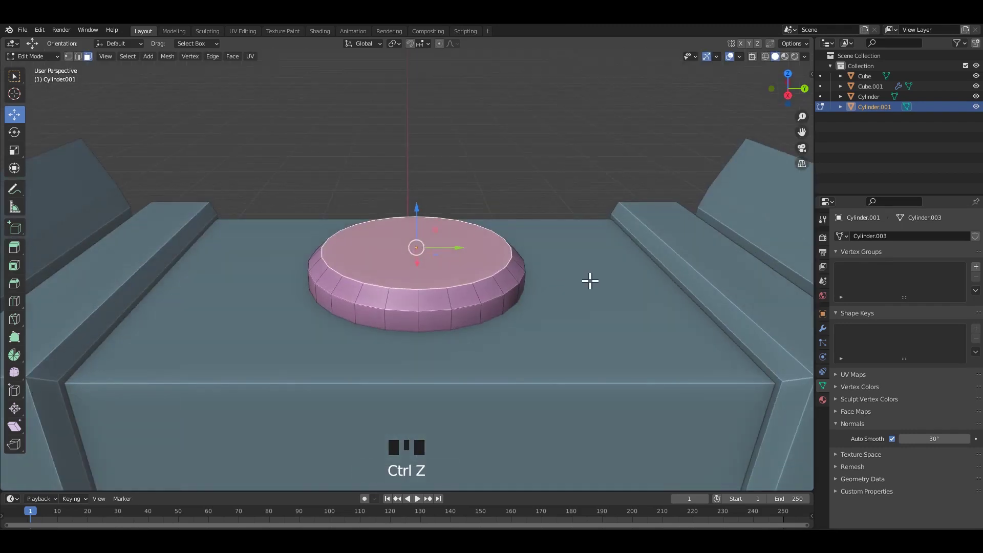
pyautogui.middleClick(466, 264)
pyautogui.middleClick(426, 271)
pyautogui.press('e')
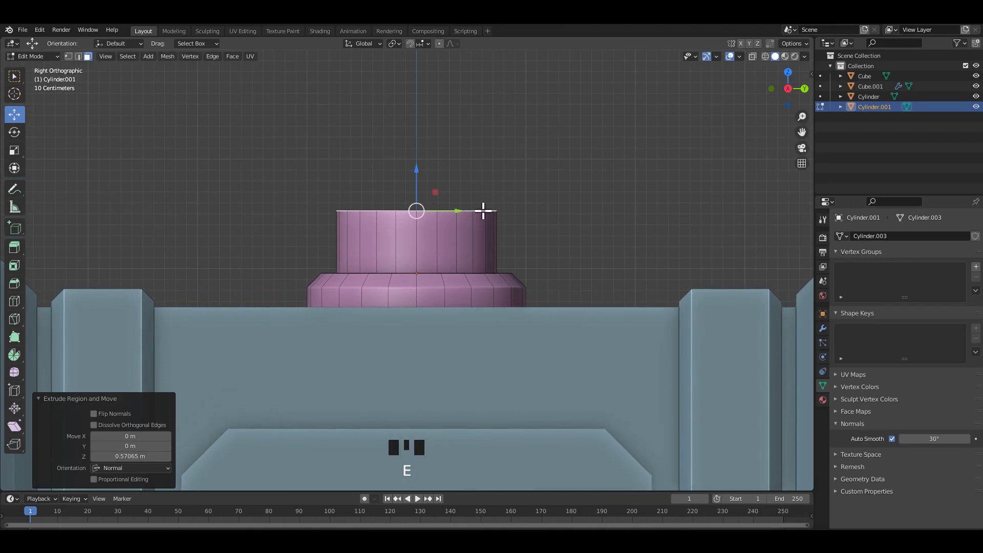
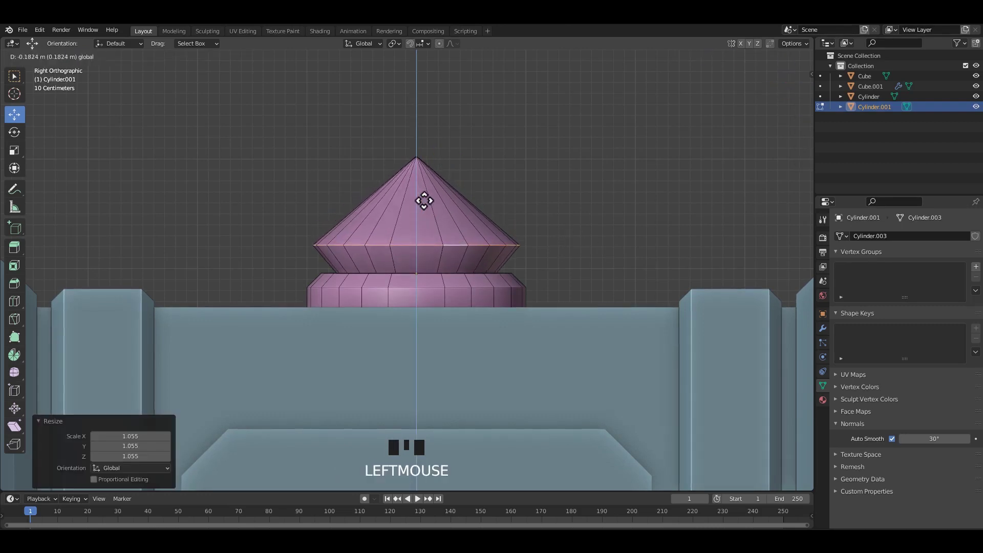
# Taper the extruded top inward to form the knob and save the file
pyautogui.press('Tab')
pyautogui.moveTo(589, 213); pyautogui.dragTo(571, 223)
pyautogui.scroll(-3)
pyautogui.moveTo(516, 257); pyautogui.dragTo(465, 244)
pyautogui.scroll(3)
pyautogui.press('ctrl+s')
pyautogui.click(429, 231)
pyautogui.press('ctrl+a')
pyautogui.click(429, 231)
pyautogui.moveTo(429, 231); pyautogui.dragTo(471, 207)
pyautogui.click(471, 207)
# Round the knob into a dome and check it from several angles
pyautogui.moveTo(516, 242); pyautogui.dragTo(483, 159)
pyautogui.scroll(3)
pyautogui.click(480, 156)
pyautogui.scroll(-3)
pyautogui.moveTo(513, 327); pyautogui.dragTo(498, 302)
pyautogui.scroll(-3)
pyautogui.moveTo(545, 320); pyautogui.dragTo(530, 304)
pyautogui.scroll(3)
pyautogui.middleClick(448, 287)
pyautogui.scroll(3)
# Add a Ctrl+R loop cut around the shaft and bevel it into a rim
pyautogui.press('Tab')
pyautogui.middleClick(432, 265)
pyautogui.scroll(3)
pyautogui.press('ctrl+r')
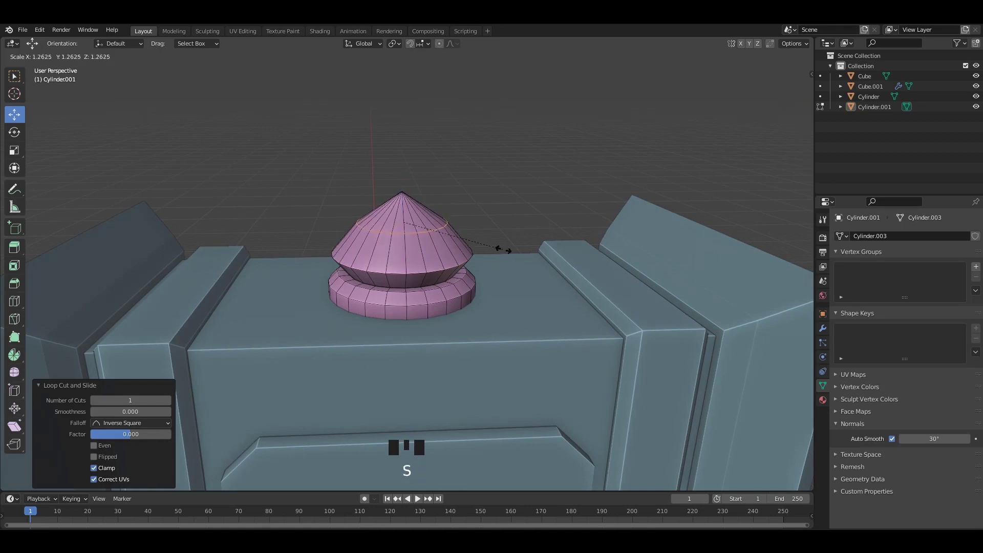
pyautogui.moveTo(495, 249); pyautogui.dragTo(547, 265)
pyautogui.press('ctrl+b')
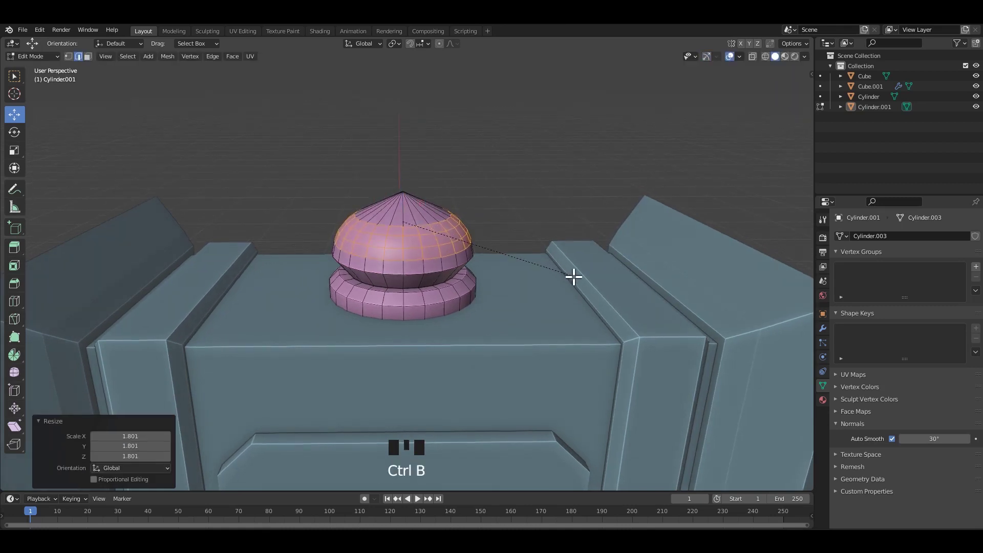
pyautogui.click(535, 203)
pyautogui.scroll(-3)
pyautogui.middleClick(476, 251)
# Save the file and select the handle, framing its upper shaft
pyautogui.press('ctrl+s')
pyautogui.scroll(-3)
pyautogui.moveTo(484, 297); pyautogui.dragTo(482, 240)
pyautogui.scroll(3)
pyautogui.scroll(-3)
pyautogui.middleClick(470, 270)
pyautogui.moveTo(491, 286); pyautogui.dragTo(501, 294)
pyautogui.press('ctrl+s')
pyautogui.moveTo(495, 293); pyautogui.dragTo(482, 268)
pyautogui.scroll(-3)
pyautogui.moveTo(476, 292); pyautogui.dragTo(506, 268)
pyautogui.press('ctrl+s')
pyautogui.scroll(3)
pyautogui.moveTo(449, 311); pyautogui.dragTo(423, 326)
# Enter Edit Mode on the handle in face select mode near its top
pyautogui.press('Tab')
pyautogui.middleClick(431, 258)
pyautogui.scroll(3)
pyautogui.press('Tab')
pyautogui.moveTo(417, 304); pyautogui.dragTo(409, 299)
pyautogui.press('Tab')
pyautogui.scroll(3)
pyautogui.moveTo(423, 289); pyautogui.dragTo(416, 323)
pyautogui.scroll(3)
pyautogui.moveTo(434, 297); pyautogui.dragTo(437, 331)
pyautogui.press('3')
pyautogui.moveTo(441, 331); pyautogui.dragTo(442, 315)
# Add loop cuts on the upper shaft and push the ring faces outward into a thick collar
pyautogui.press('ctrl+r')
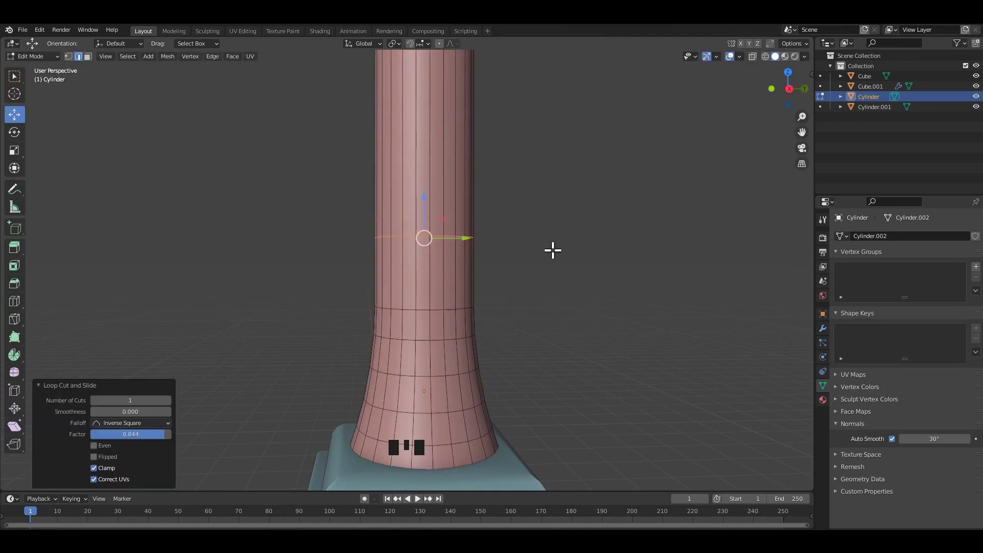
pyautogui.moveTo(461, 283); pyautogui.dragTo(438, 277)
pyautogui.middleClick(522, 266)
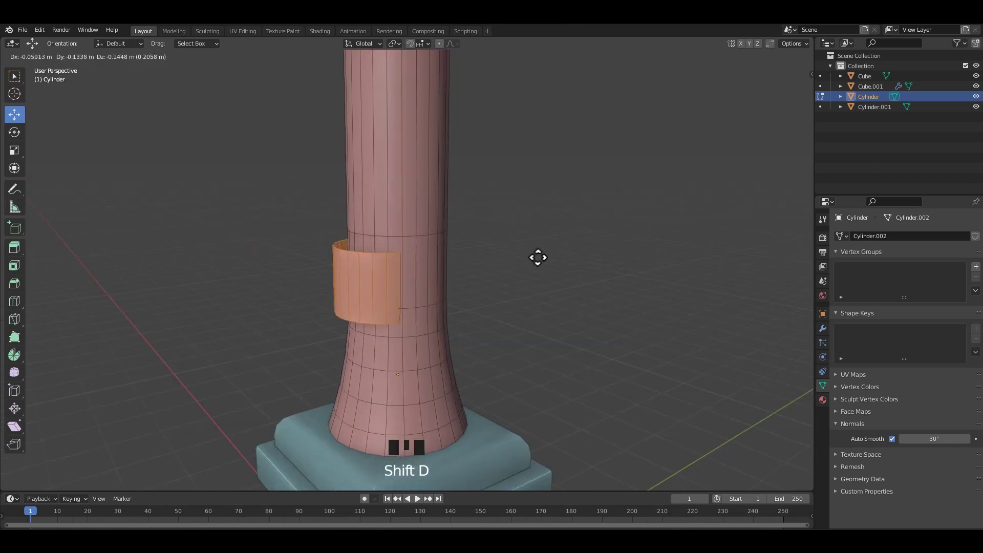
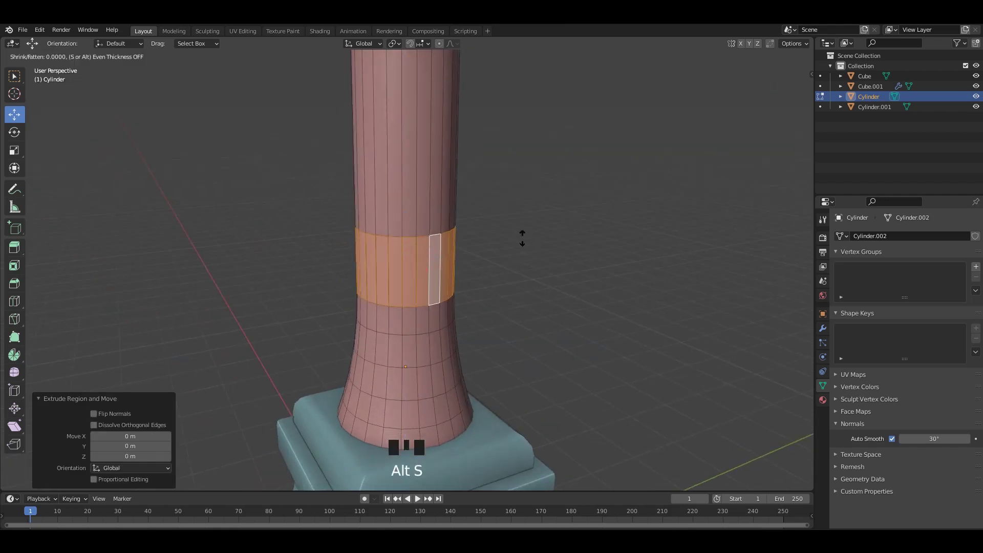
pyautogui.press('ctrl+z')
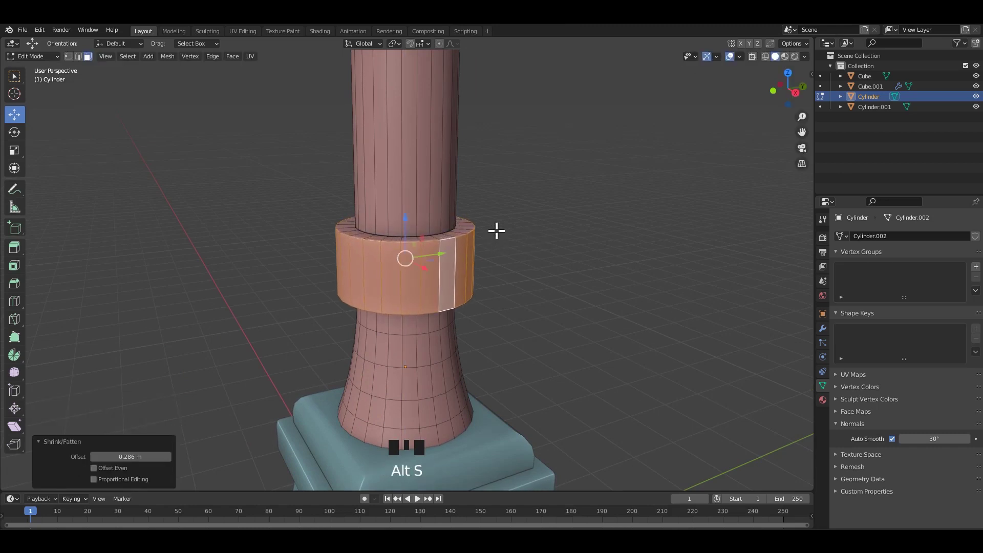
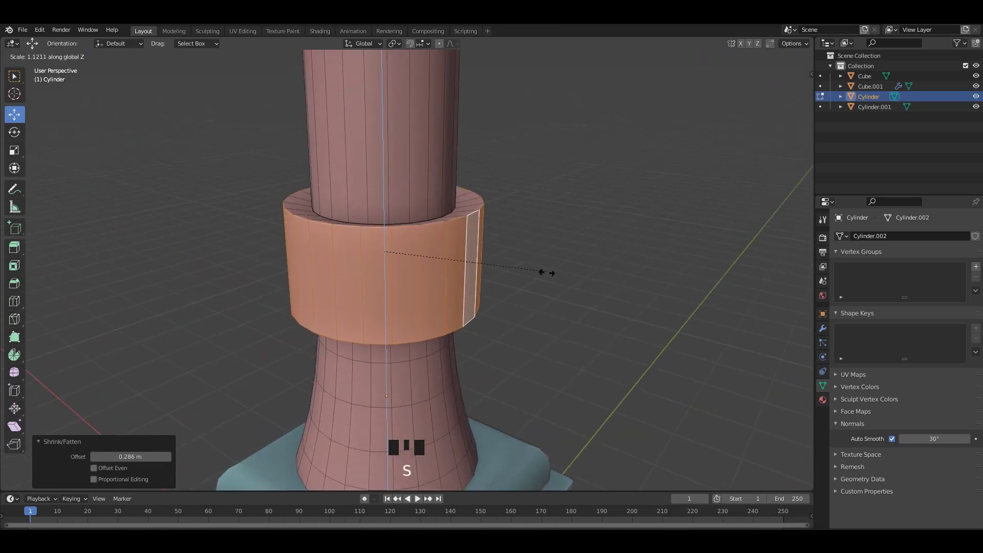
pyautogui.moveTo(466, 243); pyautogui.dragTo(477, 214)
pyautogui.click(477, 214)
pyautogui.moveTo(460, 224); pyautogui.dragTo(493, 253)
pyautogui.moveTo(488, 251); pyautogui.dragTo(436, 303)
pyautogui.click(436, 303)
pyautogui.moveTo(520, 284); pyautogui.dragTo(532, 272)
pyautogui.press('ctrl+b')
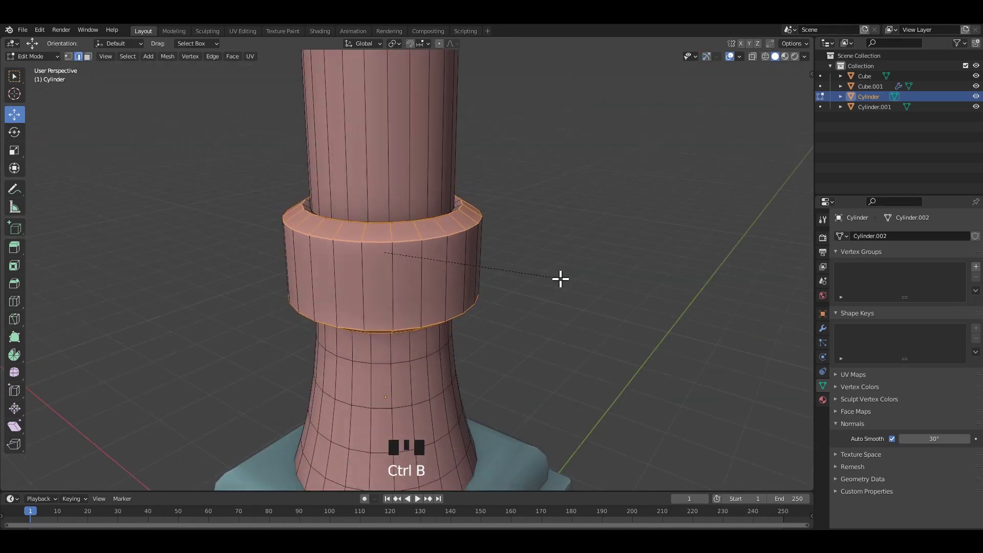
# Return to Object Mode and save the collared handle
pyautogui.scroll(-3)
pyautogui.press('Tab')
pyautogui.moveTo(469, 253); pyautogui.dragTo(478, 261)
pyautogui.scroll(3)
pyautogui.moveTo(527, 268); pyautogui.dragTo(542, 235)
pyautogui.press('ctrl+s')
pyautogui.click(539, 235)
# Orbit out to view the full hammer and save again
pyautogui.scroll(-3)
pyautogui.click(509, 219)
pyautogui.moveTo(475, 220); pyautogui.dragTo(479, 251)
pyautogui.press('ctrl+s')
pyautogui.scroll(-3)
pyautogui.moveTo(475, 251); pyautogui.dragTo(432, 235)
pyautogui.scroll(3)
pyautogui.moveTo(443, 228); pyautogui.dragTo(481, 221)
pyautogui.press('ctrl+s')
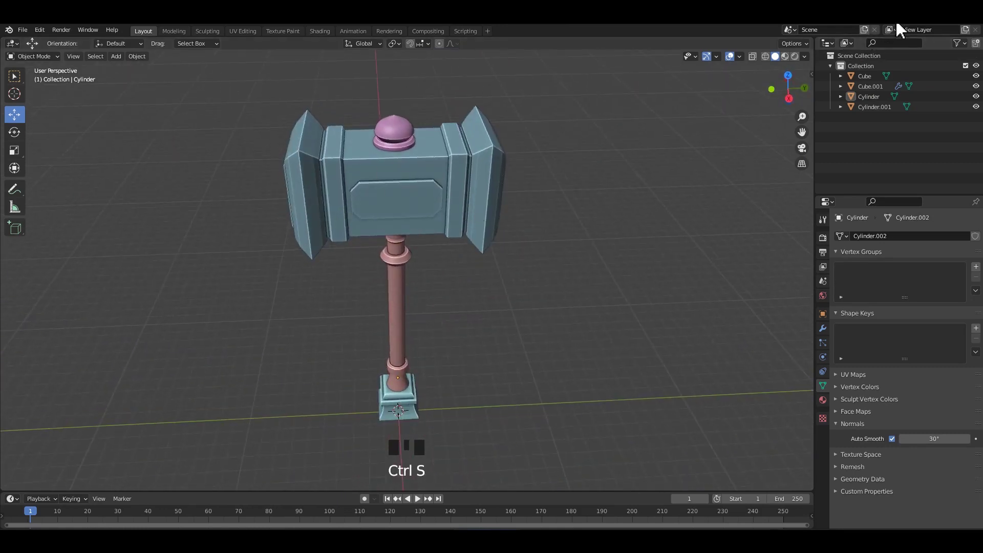
# Add the green cylinder at the handle and rotate it to lie horizontally through the shaft
pyautogui.middleClick(433, 255)
pyautogui.click(272, 236)
pyautogui.press('shift+a')
pyautogui.moveTo(561, 249); pyautogui.dragTo(367, 294)
pyautogui.press('shift+a')
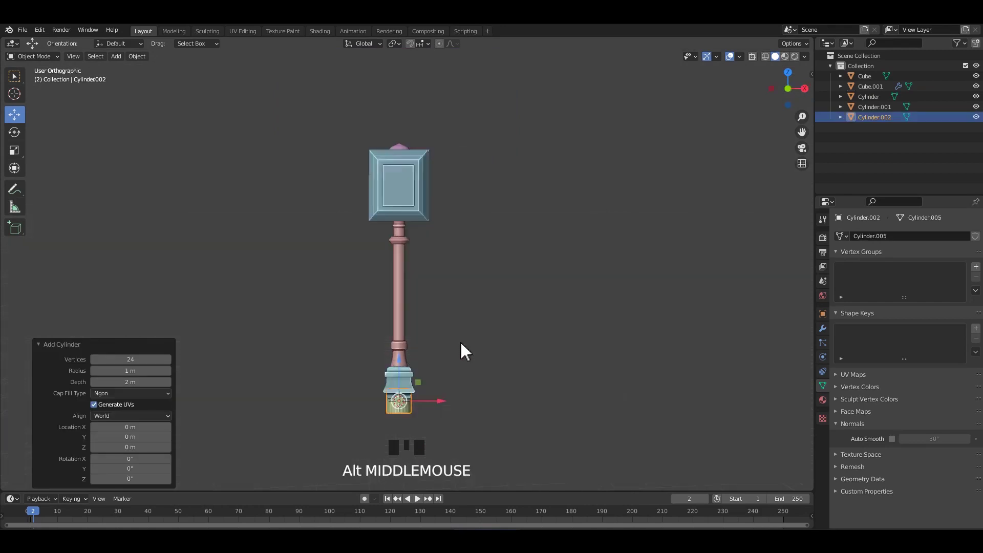
pyautogui.moveTo(488, 290); pyautogui.dragTo(505, 275)
pyautogui.scroll(3)
pyautogui.press('r')
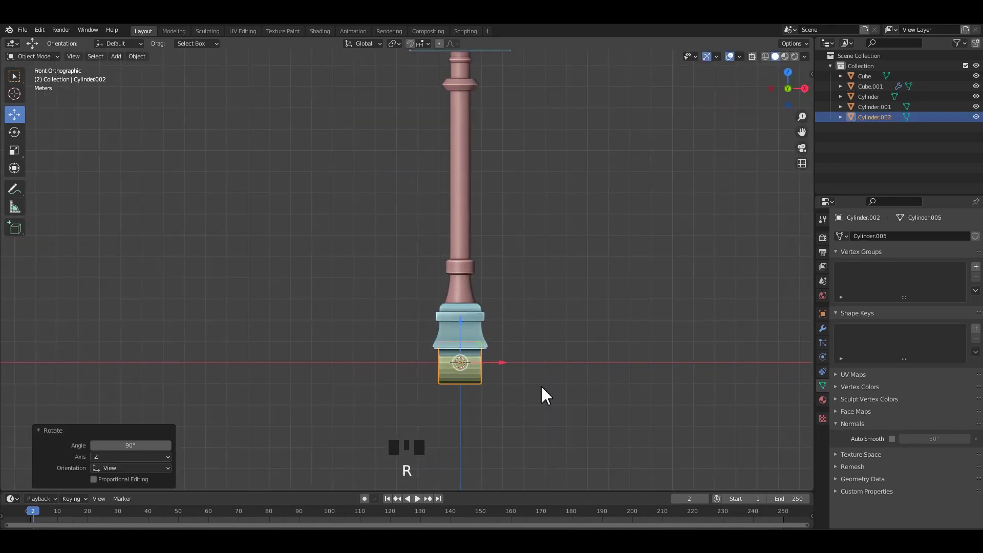
pyautogui.scroll(-3)
pyautogui.click(464, 217)
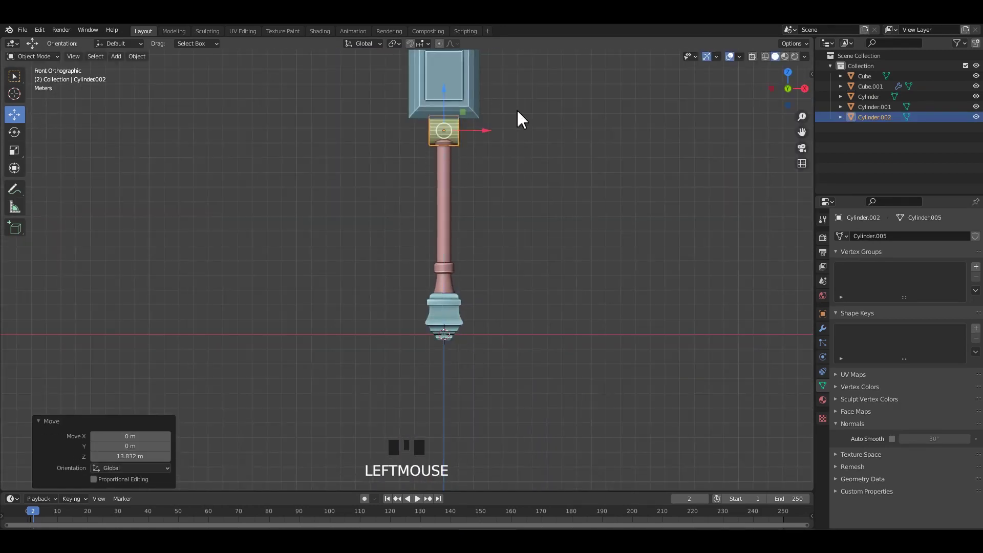
pyautogui.press('`')
# Scale the cylinder down along X into a short pin sitting across the handle
pyautogui.middleClick(474, 257)
pyautogui.scroll(-3)
pyautogui.press('s')
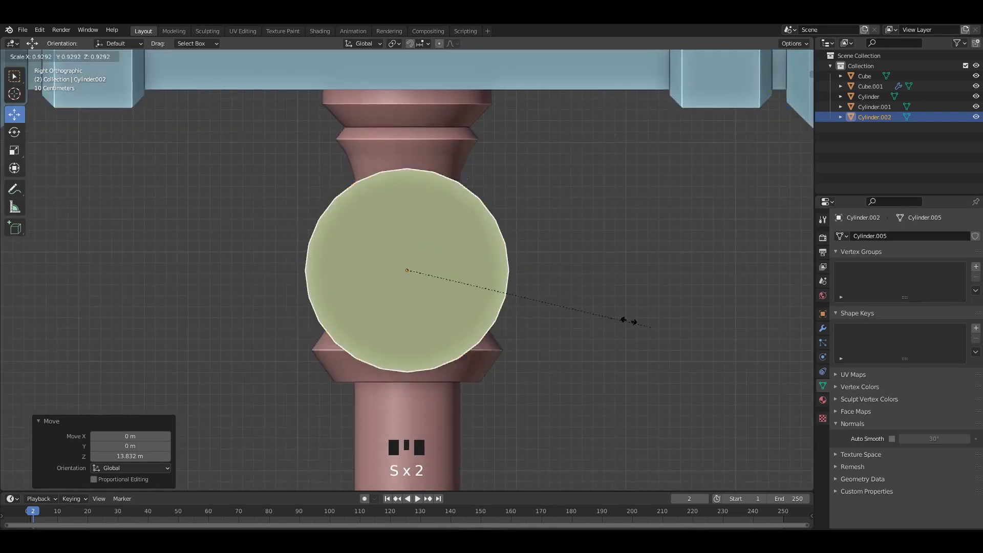
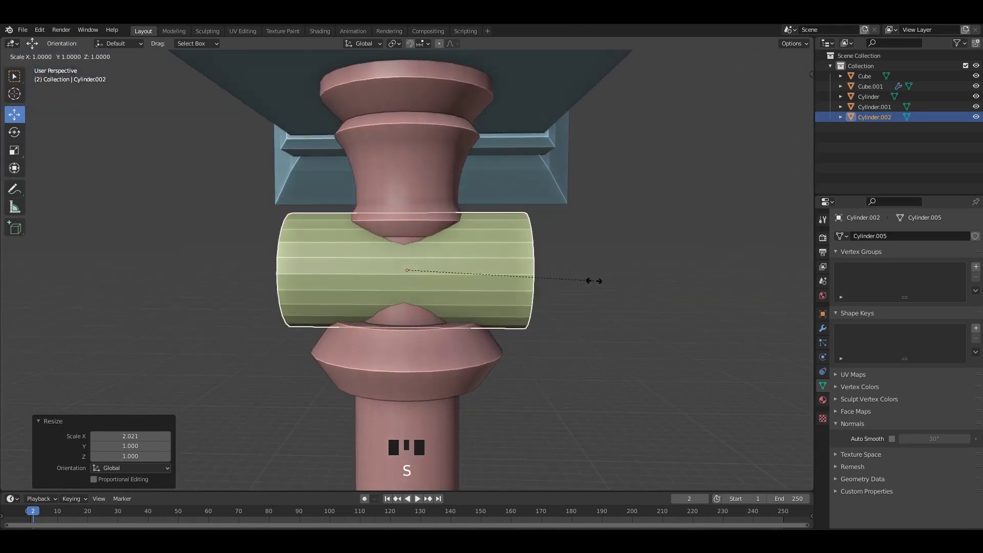
pyautogui.click(574, 270)
pyautogui.click(468, 254)
pyautogui.moveTo(469, 255); pyautogui.dragTo(511, 272)
pyautogui.moveTo(512, 272); pyautogui.dragTo(900, 447)
pyautogui.click(899, 446)
pyautogui.moveTo(494, 270); pyautogui.dragTo(494, 254)
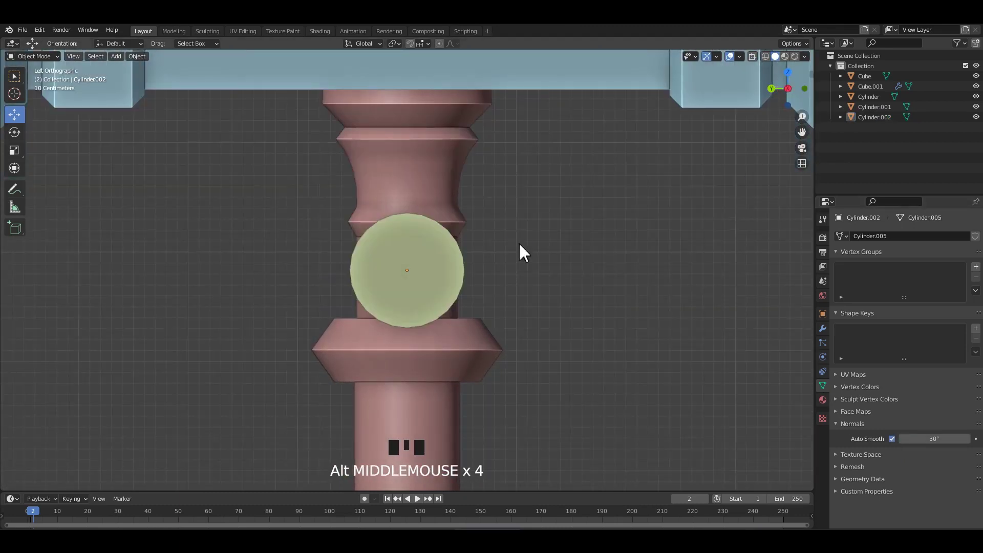
pyautogui.click(442, 257)
# Bevel the cylinder's rim edges in Edit Mode to round the knob
pyautogui.press('Tab')
pyautogui.moveTo(436, 264); pyautogui.dragTo(467, 273)
pyautogui.scroll(3)
pyautogui.click(480, 285)
pyautogui.moveTo(468, 262); pyautogui.dragTo(460, 273)
pyautogui.click(459, 272)
pyautogui.moveTo(414, 256); pyautogui.dragTo(585, 299)
pyautogui.press('ctrl+b')
pyautogui.moveTo(559, 296); pyautogui.dragTo(447, 286)
pyautogui.click(448, 287)
pyautogui.moveTo(433, 285); pyautogui.dragTo(482, 288)
pyautogui.click(482, 288)
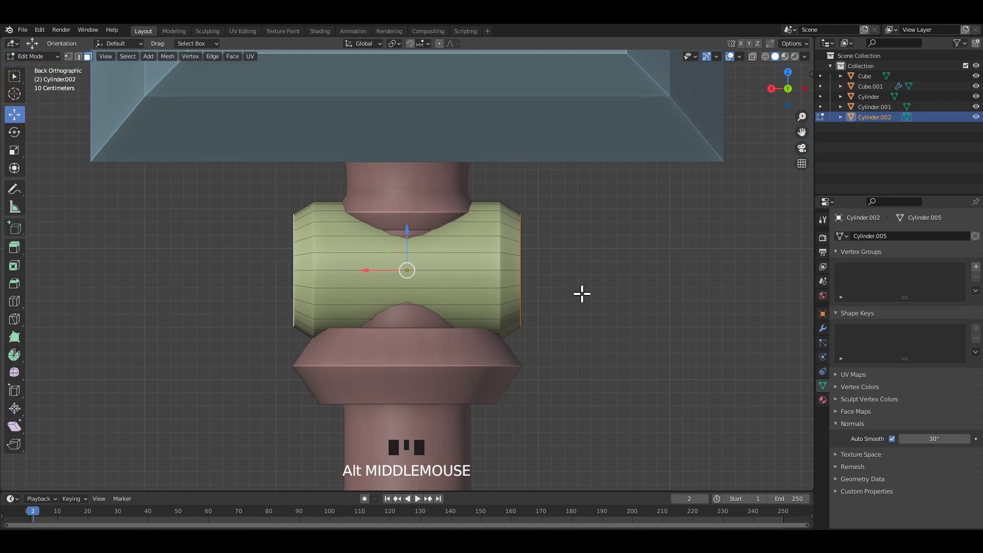
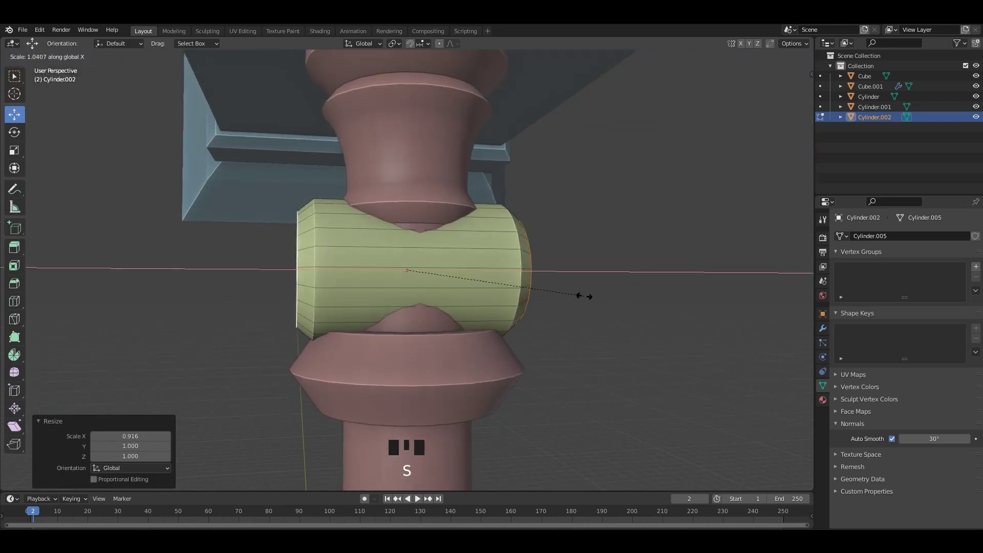
# Inset the knob's end face, apply its transforms and save the file
pyautogui.moveTo(503, 286); pyautogui.dragTo(534, 306)
pyautogui.scroll(3)
pyautogui.moveTo(568, 312); pyautogui.dragTo(600, 318)
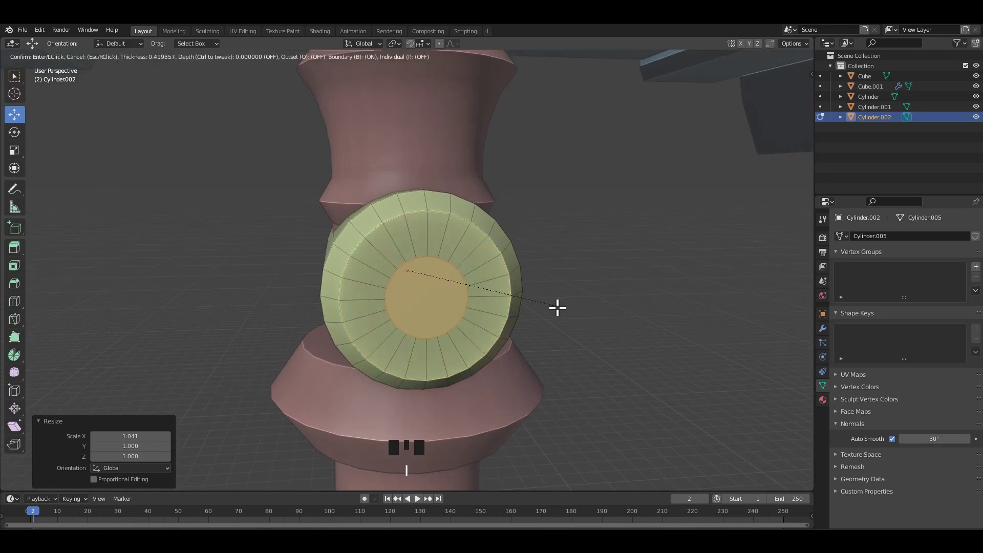
pyautogui.click(578, 271)
pyautogui.press('ctrl+a')
pyautogui.click(523, 256)
pyautogui.scroll(-3)
pyautogui.middleClick(450, 274)
pyautogui.press('ctrl+s')
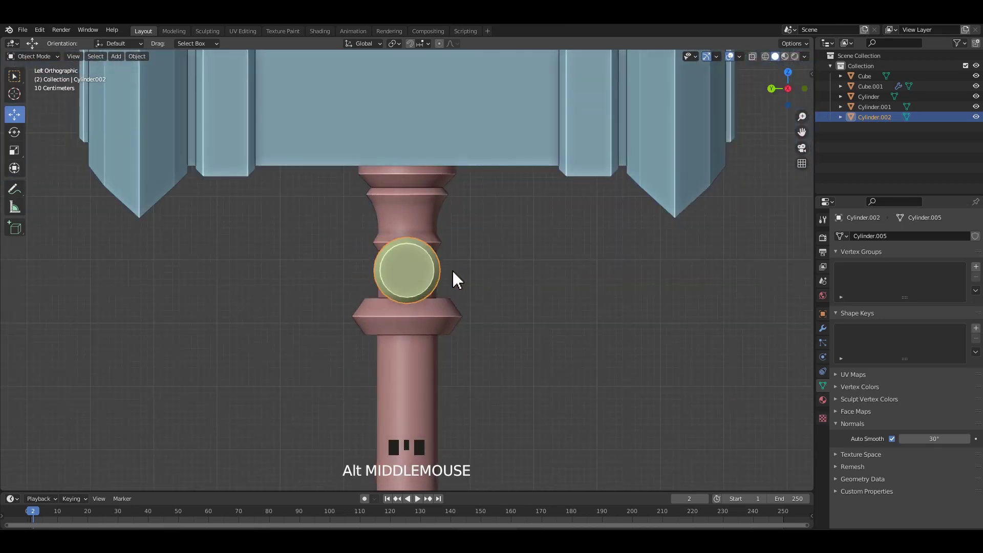
# Inspect the hammer in X-ray view to check the parts and save the file
pyautogui.click(414, 276)
pyautogui.scroll(-3)
pyautogui.click(411, 346)
pyautogui.scroll(3)
pyautogui.press('alt+z')
pyautogui.scroll(3)
pyautogui.scroll(-3)
pyautogui.press('alt+z')
pyautogui.click(563, 284)
pyautogui.scroll(-3)
pyautogui.middleClick(487, 274)
pyautogui.scroll(3)
pyautogui.press('ctrl+s')
# Apply the Mirror modifier on the hammer head from the modifier panel
pyautogui.click(419, 249)
pyautogui.moveTo(466, 277); pyautogui.dragTo(477, 269)
pyautogui.click(477, 269)
pyautogui.scroll(-3)
pyautogui.scroll(3)
pyautogui.click(679, 312)
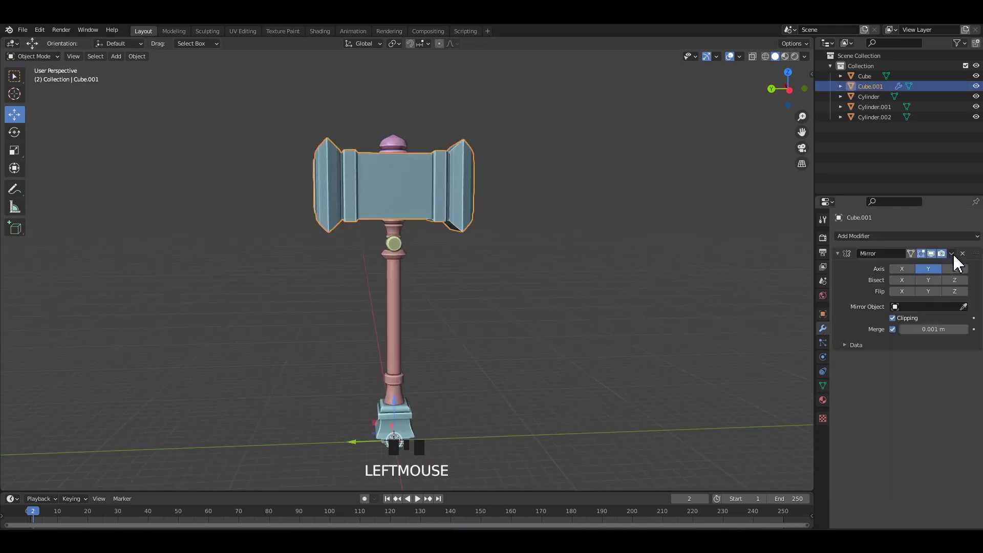
pyautogui.click(963, 262)
pyautogui.press('ctrl+z')
pyautogui.middleClick(579, 253)
pyautogui.click(636, 249)
pyautogui.scroll(-3)
pyautogui.click(617, 341)
# Select all hammer parts and join them into a single mesh with Ctrl+J
pyautogui.press('ctrl+a')
pyautogui.middleClick(581, 302)
pyautogui.press('ctrl+j')
pyautogui.moveTo(507, 262); pyautogui.dragTo(838, 375)
pyautogui.scroll(3)
pyautogui.click(838, 375)
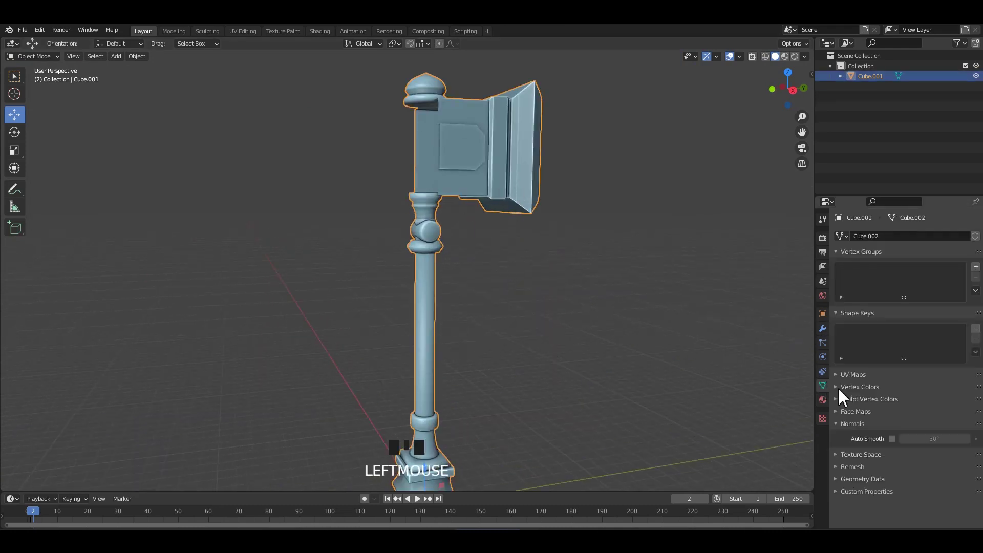
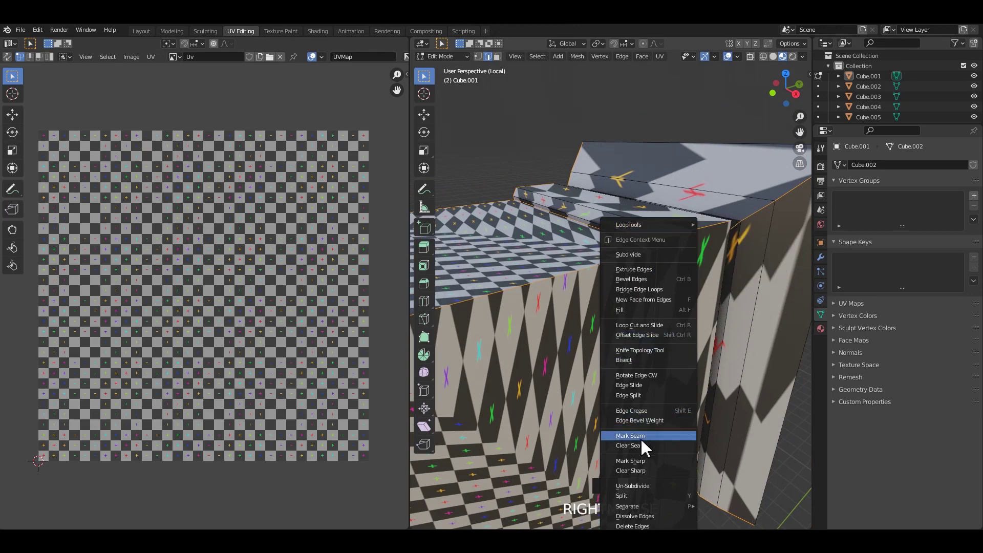
# Separate the hammer by loose parts and save, framing the head for seam work
pyautogui.rightClick(643, 381)
pyautogui.press('a')
pyautogui.moveTo(282, 268); pyautogui.dragTo(671, 266)
pyautogui.scroll(-3)
pyautogui.moveTo(661, 274); pyautogui.dragTo(564, 266)
pyautogui.scroll(3)
pyautogui.moveTo(583, 254); pyautogui.dragTo(735, 286)
pyautogui.press('ctrl+s')
pyautogui.moveTo(737, 282); pyautogui.dragTo(647, 290)
pyautogui.middleClick(637, 291)
pyautogui.scroll(3)
pyautogui.moveTo(570, 250); pyautogui.dragTo(517, 254)
pyautogui.middleClick(517, 255)
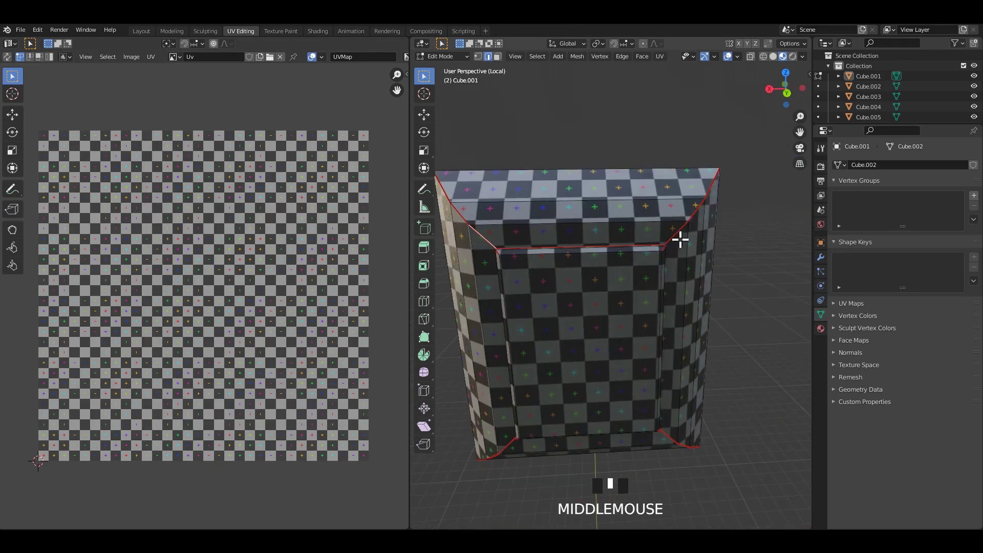
# Select the hammer head's edge loops and mark them as UV seams
pyautogui.moveTo(670, 252); pyautogui.dragTo(647, 251)
pyautogui.moveTo(656, 243); pyautogui.dragTo(573, 373)
pyautogui.moveTo(573, 373); pyautogui.dragTo(658, 353)
pyautogui.moveTo(658, 352); pyautogui.dragTo(642, 355)
pyautogui.moveTo(642, 355); pyautogui.dragTo(646, 321)
pyautogui.rightClick(646, 322)
pyautogui.press('s')
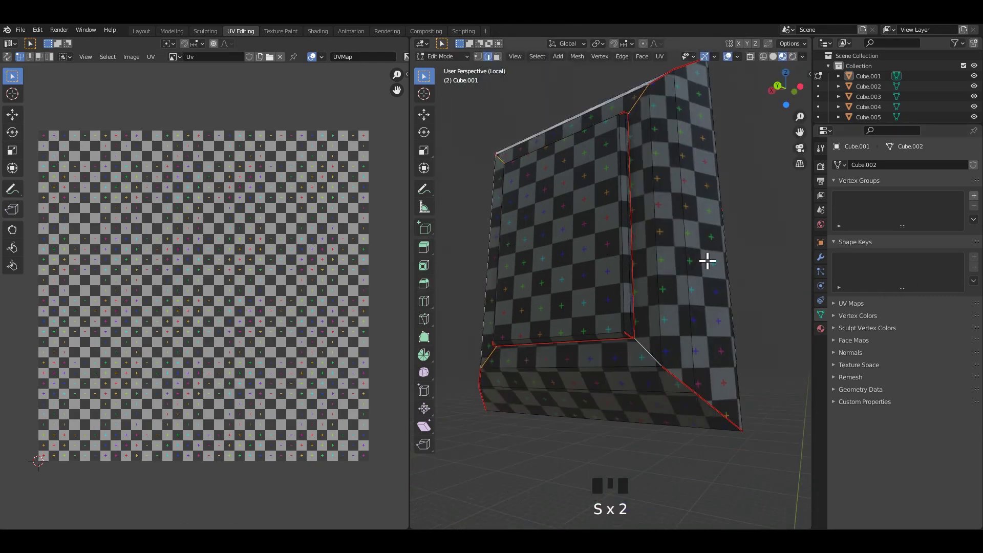
pyautogui.rightClick(239, 285)
pyautogui.scroll(-3)
pyautogui.moveTo(644, 232); pyautogui.dragTo(650, 245)
pyautogui.scroll(-3)
# Unwrap the hammer head with the checker test pattern and save the file
pyautogui.press('Tab')
pyautogui.middleClick(637, 263)
pyautogui.press('Tab')
pyautogui.moveTo(600, 275); pyautogui.dragTo(602, 263)
pyautogui.scroll(3)
pyautogui.moveTo(556, 183); pyautogui.dragTo(654, 223)
pyautogui.moveTo(654, 223); pyautogui.dragTo(659, 275)
pyautogui.press('Tab')
pyautogui.middleClick(700, 250)
pyautogui.press('ctrl+s')
pyautogui.scroll(-3)
pyautogui.moveTo(655, 260); pyautogui.dragTo(674, 255)
pyautogui.press('ctrl+s')
# Isolate the top dome knob in local view and start a loop cut on its edges
pyautogui.click(675, 255)
pyautogui.press('/')
pyautogui.moveTo(665, 249); pyautogui.dragTo(573, 209)
pyautogui.press('ctrl+s')
pyautogui.moveTo(573, 197); pyautogui.dragTo(599, 214)
pyautogui.press('/')
pyautogui.moveTo(603, 217); pyautogui.dragTo(639, 221)
pyautogui.press('Tab')
pyautogui.scroll(3)
pyautogui.moveTo(629, 257); pyautogui.dragTo(639, 258)
pyautogui.press('ctrl+r')
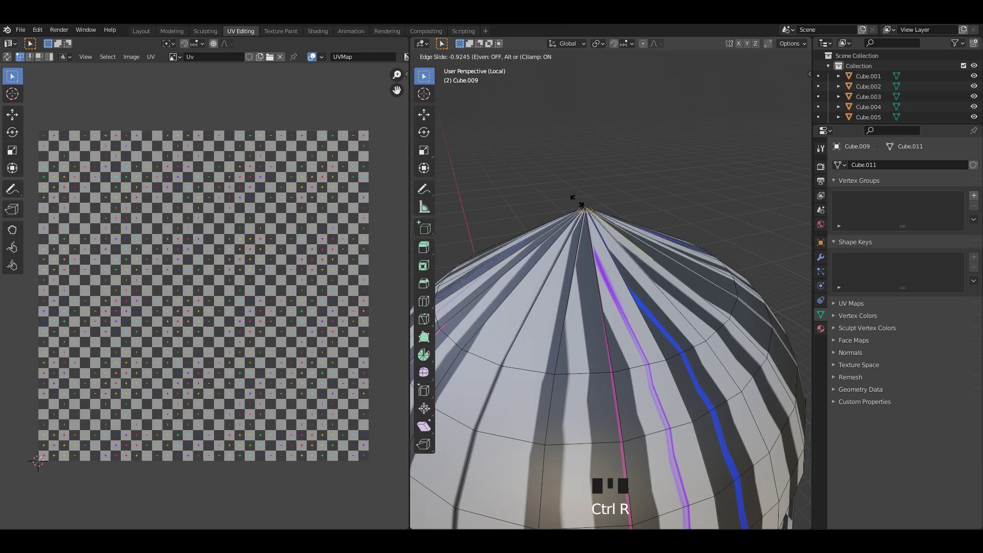
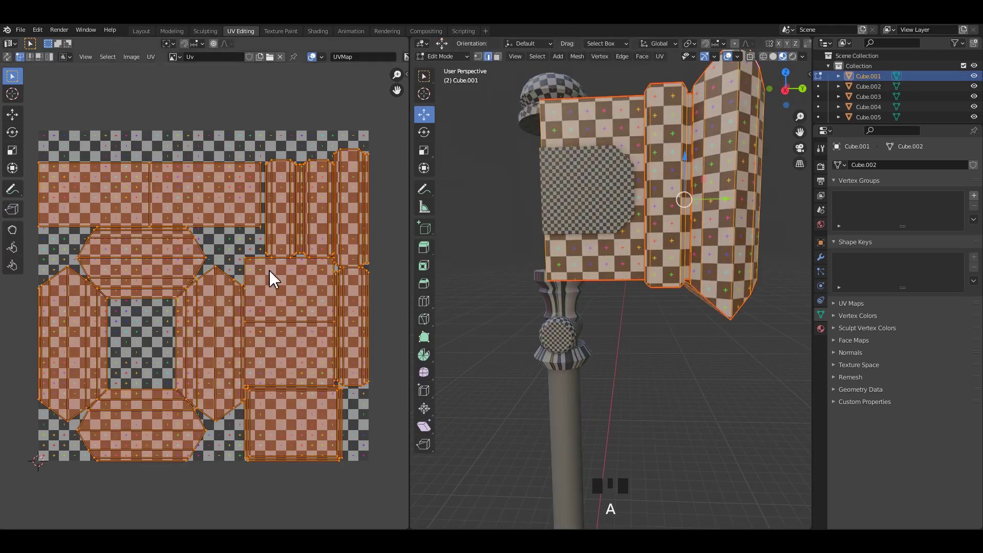
# Shrink the side plate's UV islands, save, and isolate the handle in local view
pyautogui.press('Tab')
pyautogui.moveTo(697, 363); pyautogui.dragTo(606, 207)
pyautogui.press('Tab')
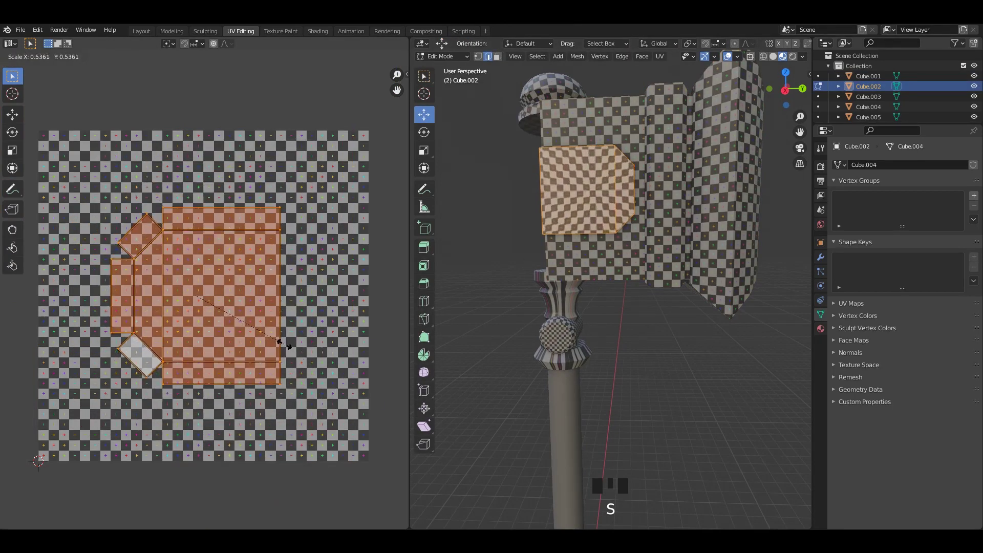
pyautogui.moveTo(649, 375); pyautogui.dragTo(622, 325)
pyautogui.moveTo(622, 325); pyautogui.dragTo(601, 403)
pyautogui.press('ctrl+s')
pyautogui.moveTo(602, 312); pyautogui.dragTo(571, 261)
pyautogui.click(571, 261)
pyautogui.press('/')
pyautogui.middleClick(588, 228)
# Select the edge loops running around the handle's collar rings
pyautogui.press('Tab')
pyautogui.moveTo(614, 316); pyautogui.dragTo(673, 295)
pyautogui.moveTo(674, 295); pyautogui.dragTo(619, 333)
pyautogui.middleClick(620, 333)
pyautogui.scroll(3)
pyautogui.moveTo(612, 249); pyautogui.dragTo(598, 255)
pyautogui.middleClick(597, 256)
pyautogui.press('3')
pyautogui.moveTo(598, 254); pyautogui.dragTo(605, 247)
pyautogui.moveTo(605, 244); pyautogui.dragTo(578, 177)
pyautogui.moveTo(578, 177); pyautogui.dragTo(587, 176)
pyautogui.press('x')
pyautogui.moveTo(641, 247); pyautogui.dragTo(662, 250)
pyautogui.press('ctrl+a')
pyautogui.moveTo(602, 288); pyautogui.dragTo(580, 257)
pyautogui.moveTo(579, 257); pyautogui.dragTo(623, 285)
pyautogui.moveTo(622, 285); pyautogui.dragTo(608, 227)
pyautogui.press('3')
pyautogui.moveTo(606, 223); pyautogui.dragTo(592, 224)
pyautogui.press('2')
# Mark seams on the collar loops and unwrap the whole handle
pyautogui.moveTo(598, 271); pyautogui.dragTo(603, 233)
pyautogui.moveTo(603, 232); pyautogui.dragTo(613, 273)
pyautogui.scroll(3)
pyautogui.moveTo(606, 291); pyautogui.dragTo(626, 325)
pyautogui.moveTo(626, 325); pyautogui.dragTo(623, 266)
pyautogui.moveTo(624, 266); pyautogui.dragTo(623, 310)
pyautogui.moveTo(623, 309); pyautogui.dragTo(608, 243)
pyautogui.moveTo(607, 243); pyautogui.dragTo(622, 301)
pyautogui.scroll(3)
pyautogui.moveTo(606, 297); pyautogui.dragTo(604, 272)
pyautogui.scroll(3)
pyautogui.moveTo(596, 253); pyautogui.dragTo(607, 215)
pyautogui.scroll(-3)
pyautogui.moveTo(607, 280); pyautogui.dragTo(602, 285)
pyautogui.moveTo(603, 285); pyautogui.dragTo(643, 278)
pyautogui.moveTo(643, 278); pyautogui.dragTo(634, 273)
pyautogui.press('a')
pyautogui.rightClick(296, 255)
pyautogui.scroll(-3)
# Check the handle's even checker pattern in Object Mode and save the file
pyautogui.moveTo(663, 249); pyautogui.dragTo(692, 297)
pyautogui.press('Tab')
pyautogui.moveTo(683, 286); pyautogui.dragTo(633, 296)
pyautogui.press('ctrl+s')
pyautogui.moveTo(633, 296); pyautogui.dragTo(643, 297)
pyautogui.press('Tab')
pyautogui.scroll(3)
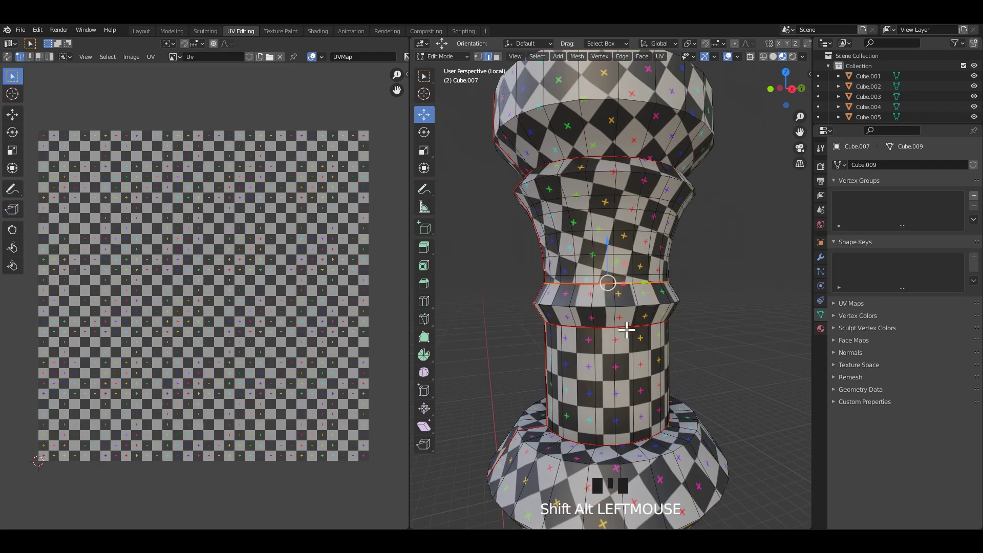
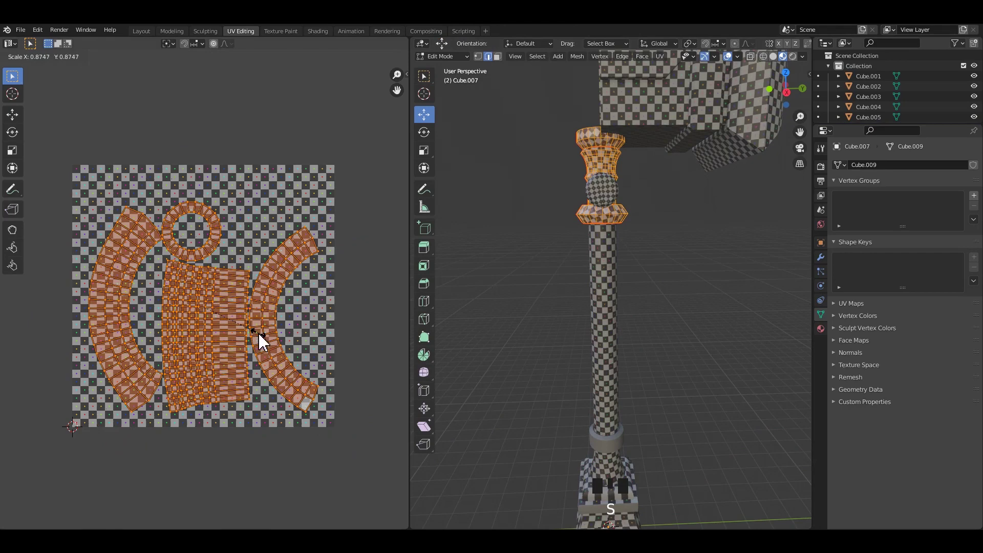
# Unwrap the handle knob and scale its UV island, saving progress
pyautogui.click(652, 352)
pyautogui.scroll(-3)
pyautogui.press('ctrl+s')
pyautogui.scroll(3)
pyautogui.moveTo(601, 154); pyautogui.dragTo(647, 268)
pyautogui.middleClick(647, 269)
pyautogui.press('Tab')
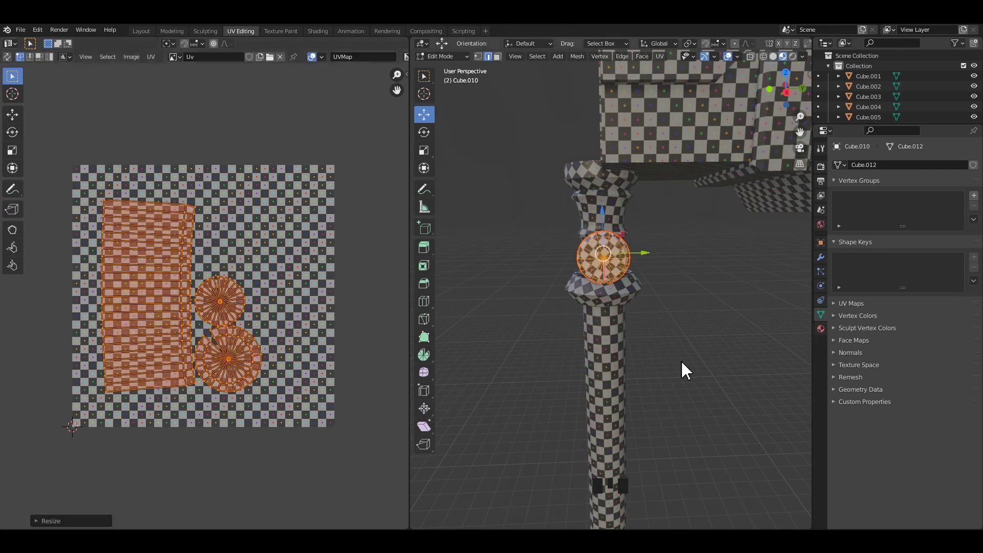
pyautogui.moveTo(701, 366); pyautogui.dragTo(645, 386)
pyautogui.scroll(-3)
pyautogui.moveTo(632, 383); pyautogui.dragTo(627, 353)
pyautogui.press('ctrl+s')
pyautogui.scroll(-3)
pyautogui.moveTo(633, 400); pyautogui.dragTo(644, 310)
pyautogui.scroll(3)
pyautogui.press('ctrl+s')
pyautogui.click(628, 344)
# Isolate the next small part, select all its faces and unwrap it
pyautogui.press('`')
pyautogui.middleClick(658, 323)
pyautogui.scroll(-3)
pyautogui.press('/')
pyautogui.middleClick(647, 332)
pyautogui.press('Tab')
pyautogui.moveTo(718, 311); pyautogui.dragTo(674, 233)
pyautogui.press('3')
pyautogui.moveTo(673, 233); pyautogui.dragTo(677, 242)
pyautogui.press('x')
pyautogui.click(748, 309)
pyautogui.press('a')
pyautogui.rightClick(145, 260)
pyautogui.scroll(-3)
pyautogui.moveTo(624, 270); pyautogui.dragTo(625, 294)
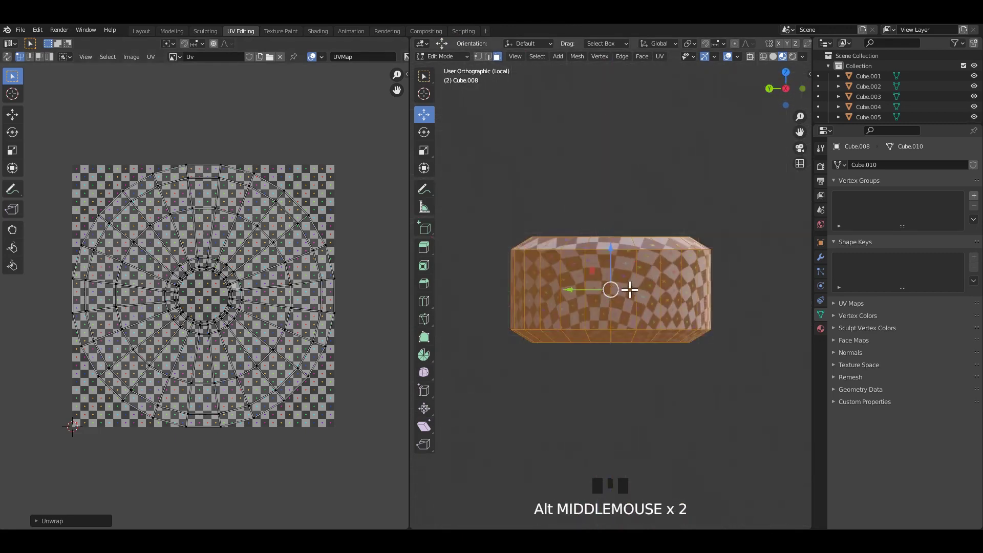
# Unwrap another small part from the UV menu, leave local view and save
pyautogui.middleClick(645, 299)
pyautogui.press('2')
pyautogui.moveTo(610, 292); pyautogui.dragTo(637, 301)
pyautogui.rightClick(636, 301)
pyautogui.press('a')
pyautogui.rightClick(211, 275)
pyautogui.scroll(-3)
pyautogui.middleClick(587, 283)
pyautogui.press('ctrl+s')
pyautogui.press('/')
pyautogui.moveTo(622, 295); pyautogui.dragTo(741, 308)
pyautogui.press('Tab')
pyautogui.click(740, 309)
pyautogui.scroll(-3)
pyautogui.moveTo(631, 316); pyautogui.dragTo(621, 302)
pyautogui.press('ctrl+s')
pyautogui.scroll(-3)
pyautogui.moveTo(670, 298); pyautogui.dragTo(644, 389)
pyautogui.press('ctrl+s')
# Cycle the remaining parts through local view to check their UV layouts
pyautogui.middleClick(630, 320)
pyautogui.click(628, 320)
pyautogui.scroll(3)
pyautogui.moveTo(617, 324); pyautogui.dragTo(627, 306)
pyautogui.moveTo(627, 306); pyautogui.dragTo(643, 406)
pyautogui.press('/')
pyautogui.scroll(-3)
pyautogui.middleClick(593, 292)
pyautogui.press('/')
pyautogui.moveTo(608, 309); pyautogui.dragTo(611, 348)
pyautogui.scroll(3)
pyautogui.middleClick(614, 341)
pyautogui.press('/')
pyautogui.press('/')
pyautogui.moveTo(629, 313); pyautogui.dragTo(656, 351)
pyautogui.press('/')
pyautogui.moveTo(655, 242); pyautogui.dragTo(666, 219)
# Select the block piece's top face and start insetting a border into it
pyautogui.press('Tab')
pyautogui.click(666, 208)
pyautogui.scroll(-3)
pyautogui.middleClick(661, 234)
pyautogui.press('Tab')
pyautogui.press('3')
pyautogui.moveTo(636, 239); pyautogui.dragTo(663, 251)
pyautogui.moveTo(664, 251); pyautogui.dragTo(641, 254)
pyautogui.moveTo(641, 254); pyautogui.dragTo(625, 249)
pyautogui.moveTo(624, 250); pyautogui.dragTo(750, 304)
pyautogui.press('i')
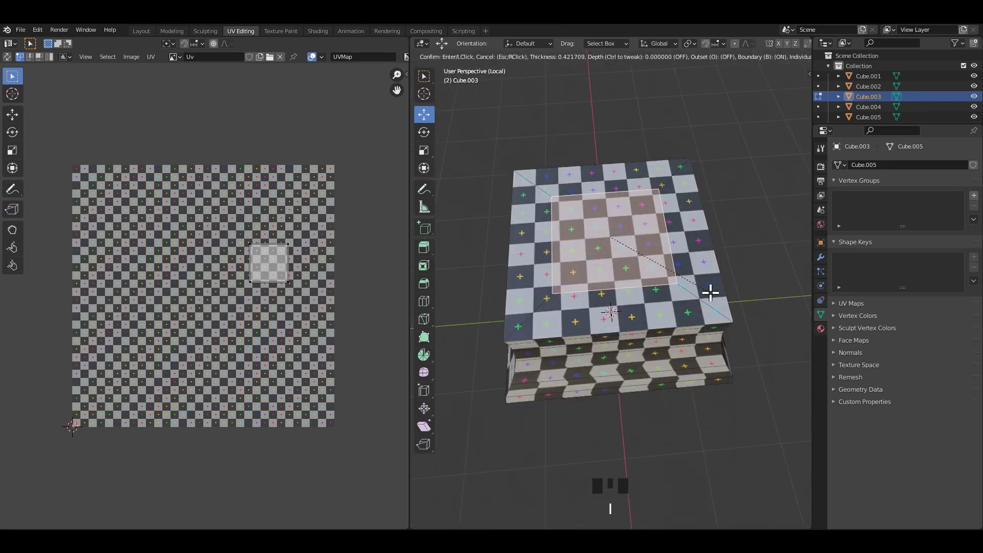
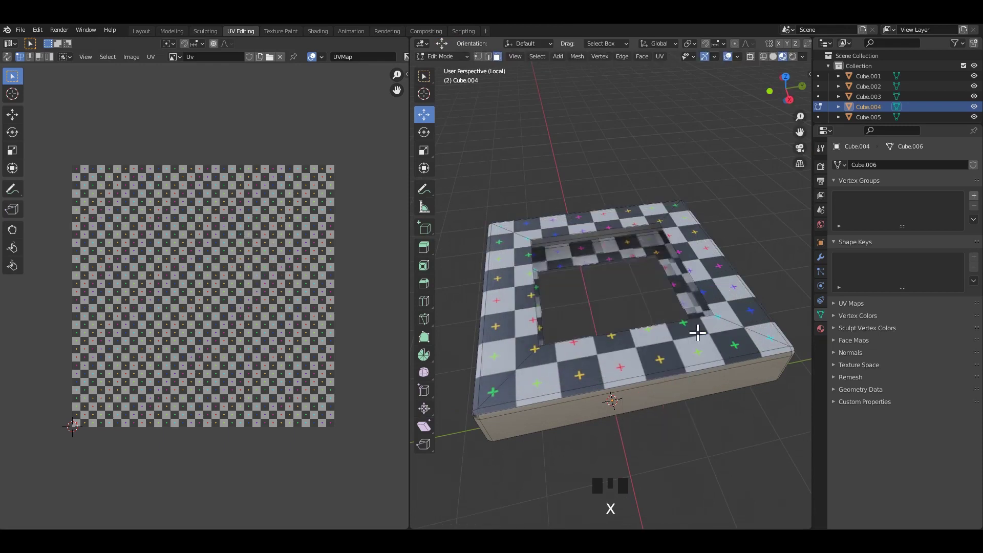
# Select the square collar's inner rim faces in Edit Mode ready for unwrapping
pyautogui.middleClick(652, 334)
pyautogui.press('Tab')
pyautogui.moveTo(665, 333); pyautogui.dragTo(649, 337)
pyautogui.press('Tab')
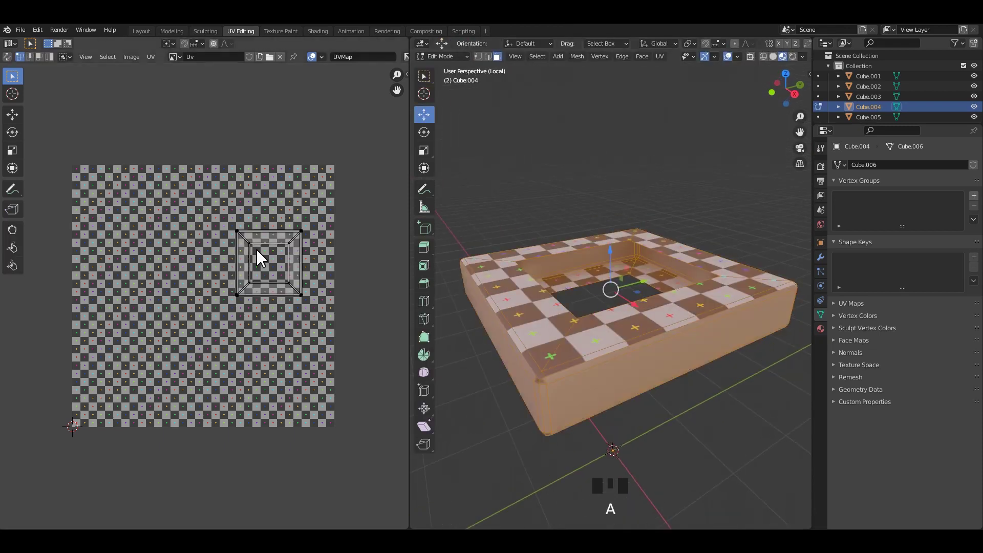
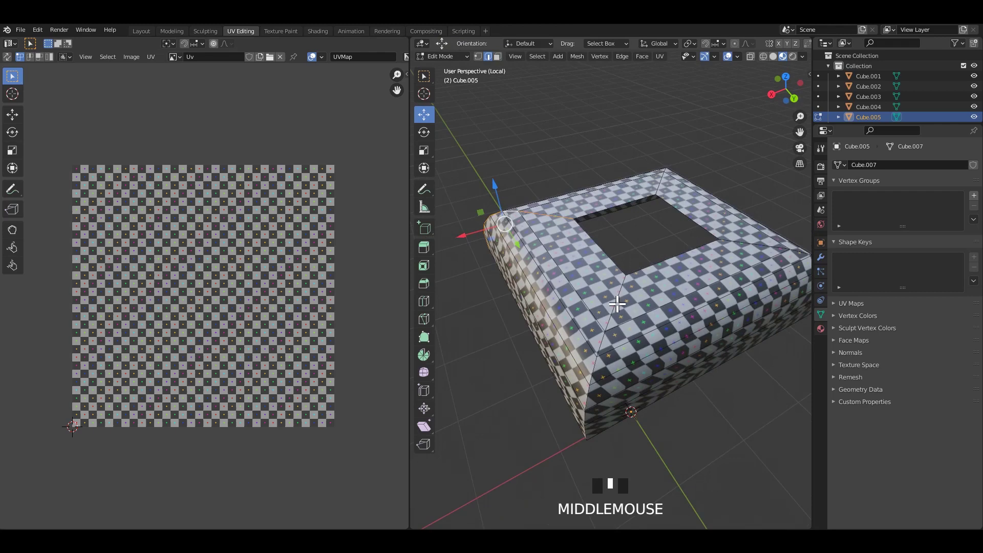
# Select every face of the rounded ring and unwrap it
pyautogui.moveTo(614, 305); pyautogui.dragTo(570, 304)
pyautogui.moveTo(571, 304); pyautogui.dragTo(670, 258)
pyautogui.moveTo(669, 258); pyautogui.dragTo(689, 237)
pyautogui.moveTo(689, 237); pyautogui.dragTo(744, 285)
pyautogui.moveTo(745, 286); pyautogui.dragTo(627, 324)
pyautogui.moveTo(627, 325); pyautogui.dragTo(690, 259)
pyautogui.moveTo(689, 259); pyautogui.dragTo(688, 213)
pyautogui.moveTo(689, 213); pyautogui.dragTo(670, 322)
pyautogui.moveTo(670, 322); pyautogui.dragTo(675, 311)
pyautogui.press('a')
pyautogui.rightClick(171, 275)
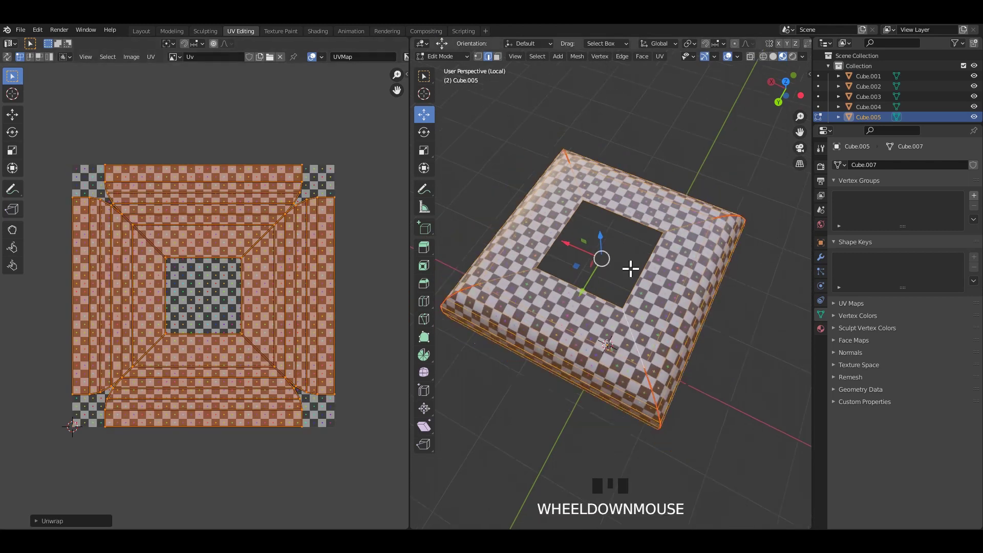
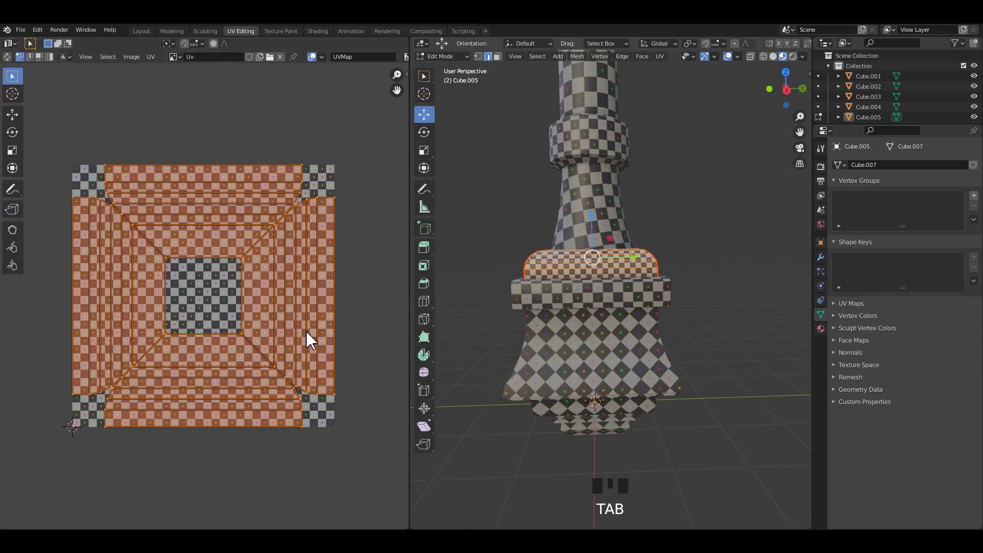
# Shrink the ring's UV islands so their checker squares match the rest of the handle
pyautogui.scroll(3)
pyautogui.press('s')
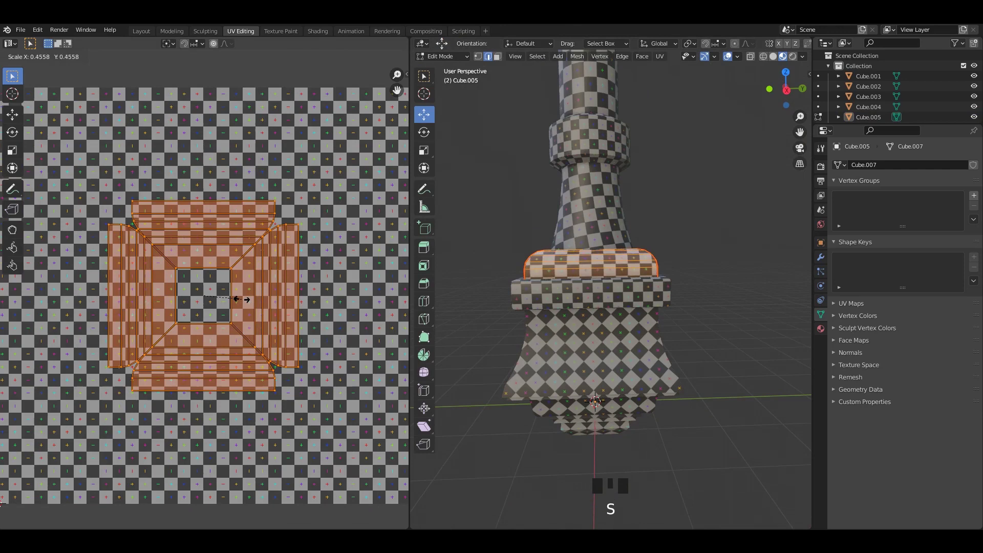
pyautogui.moveTo(688, 252); pyautogui.dragTo(641, 262)
pyautogui.scroll(-3)
# Save the file and join several handle pieces into one object with Ctrl+J
pyautogui.press('ctrl+s')
pyautogui.moveTo(617, 256); pyautogui.dragTo(612, 217)
pyautogui.press('ctrl+s')
pyautogui.moveTo(609, 229); pyautogui.dragTo(691, 315)
pyautogui.moveTo(691, 314); pyautogui.dragTo(641, 316)
pyautogui.moveTo(641, 316); pyautogui.dragTo(634, 308)
pyautogui.press('ctrl+j')
pyautogui.scroll(-3)
pyautogui.press('ctrl+s')
# Move a handle piece into place with G, saving the file between adjustments
pyautogui.moveTo(668, 286); pyautogui.dragTo(611, 318)
pyautogui.scroll(-3)
pyautogui.press('g')
pyautogui.moveTo(650, 279); pyautogui.dragTo(617, 220)
pyautogui.press('ctrl+s')
pyautogui.moveTo(607, 202); pyautogui.dragTo(622, 281)
pyautogui.middleClick(621, 282)
pyautogui.scroll(3)
pyautogui.press('ctrl+s')
pyautogui.moveTo(651, 266); pyautogui.dragTo(673, 265)
pyautogui.scroll(3)
pyautogui.middleClick(661, 284)
pyautogui.press('ctrl+s')
pyautogui.moveTo(667, 262); pyautogui.dragTo(661, 282)
pyautogui.moveTo(661, 282); pyautogui.dragTo(651, 277)
pyautogui.press('ctrl+j')
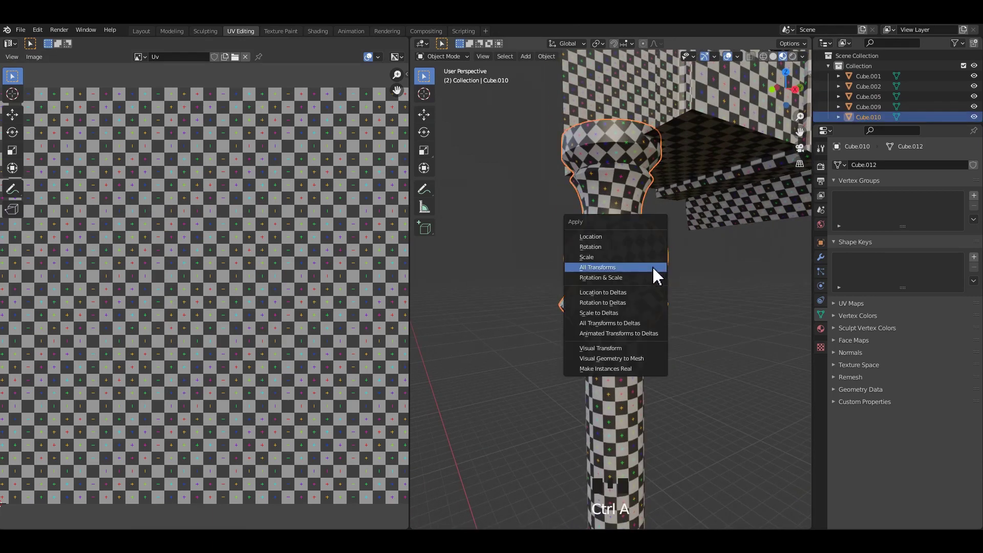
# Apply all transforms to the selected part, save, and hide it with H
pyautogui.click(729, 276)
pyautogui.scroll(-3)
pyautogui.moveTo(684, 309); pyautogui.dragTo(631, 263)
pyautogui.press('ctrl+s')
pyautogui.click(631, 262)
pyautogui.scroll(-3)
pyautogui.moveTo(631, 277); pyautogui.dragTo(685, 324)
pyautogui.press('h')
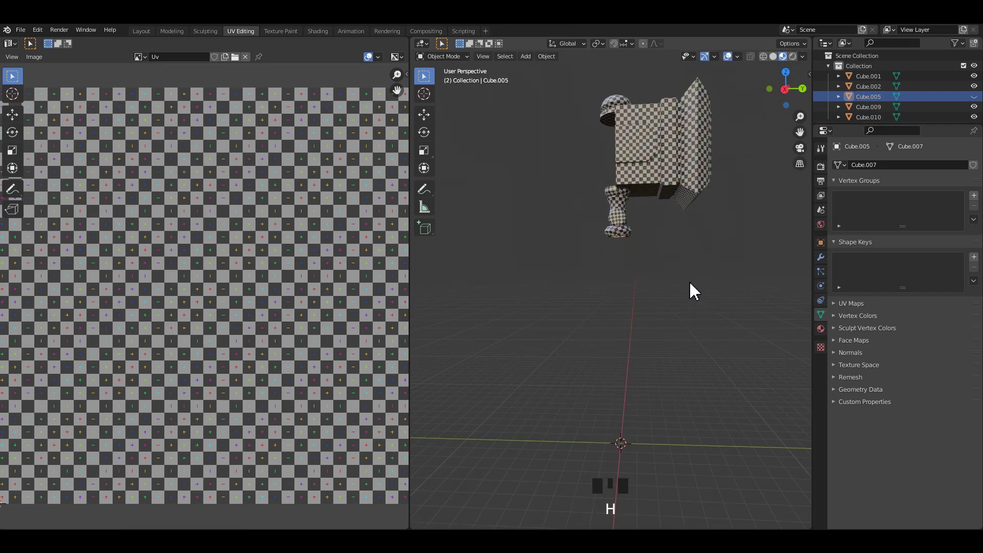
# Look over the remaining parts, save, and select them for transform application
pyautogui.moveTo(697, 289); pyautogui.dragTo(668, 289)
pyautogui.middleClick(669, 289)
pyautogui.scroll(3)
pyautogui.middleClick(663, 297)
pyautogui.press('ctrl+s')
pyautogui.middleClick(658, 260)
pyautogui.scroll(-3)
pyautogui.press('a')
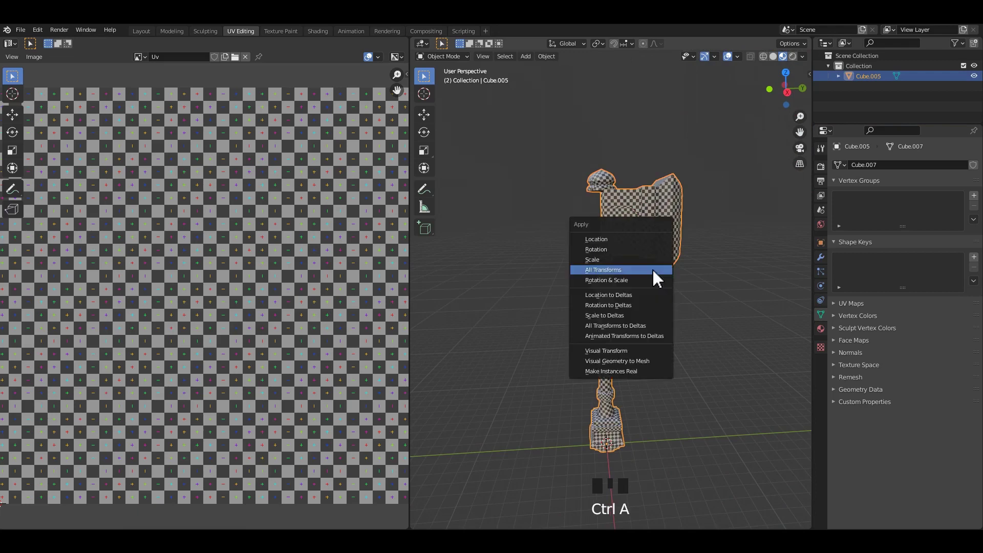
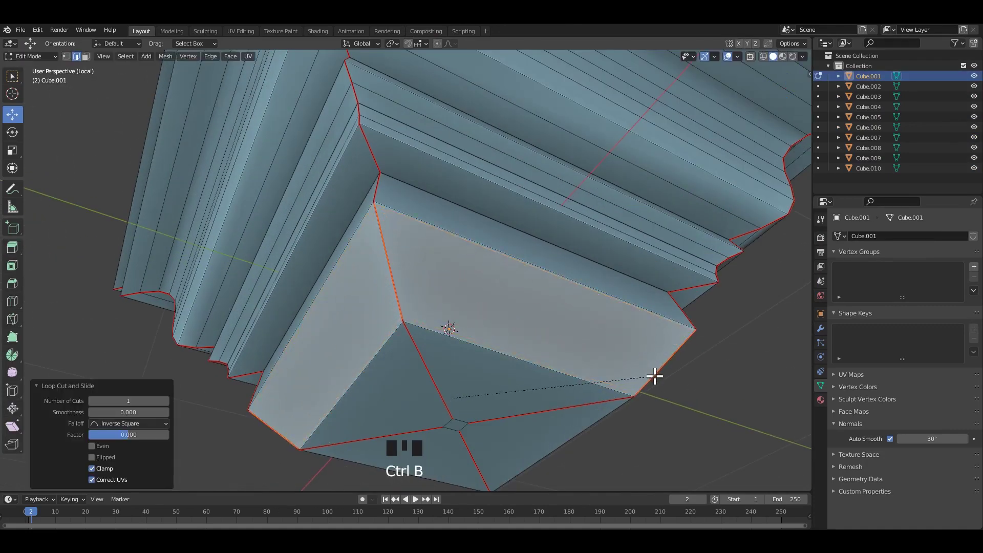
# Give the stepped head piece a level-2 subdivision surface with Ctrl+2
pyautogui.scroll(-3)
pyautogui.press('Tab')
pyautogui.click(526, 230)
pyautogui.middleClick(506, 271)
pyautogui.scroll(-3)
pyautogui.moveTo(489, 280); pyautogui.dragTo(479, 259)
pyautogui.click(480, 259)
pyautogui.press('ctrl+1')
pyautogui.press('ctrl+2')
pyautogui.moveTo(487, 253); pyautogui.dragTo(544, 319)
pyautogui.moveTo(544, 318); pyautogui.dragTo(458, 285)
pyautogui.middleClick(458, 284)
pyautogui.scroll(3)
# Add an edge loop across the head's corner and slide it tight against the edge
pyautogui.press('Tab')
pyautogui.middleClick(449, 316)
pyautogui.middleClick(440, 302)
pyautogui.press('ctrl+r')
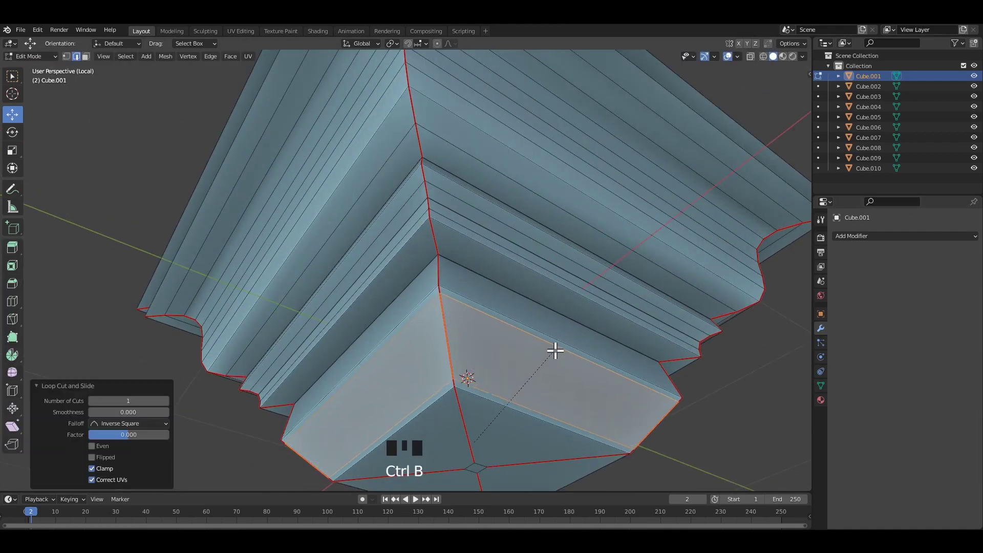
pyautogui.moveTo(494, 342); pyautogui.dragTo(484, 238)
pyautogui.press('ctrl+r')
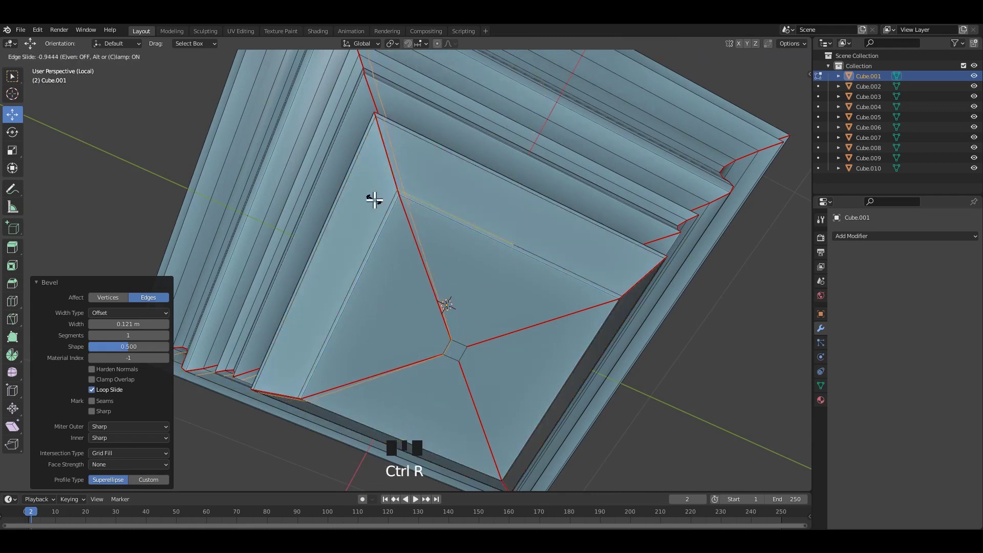
pyautogui.press('ctrl+r')
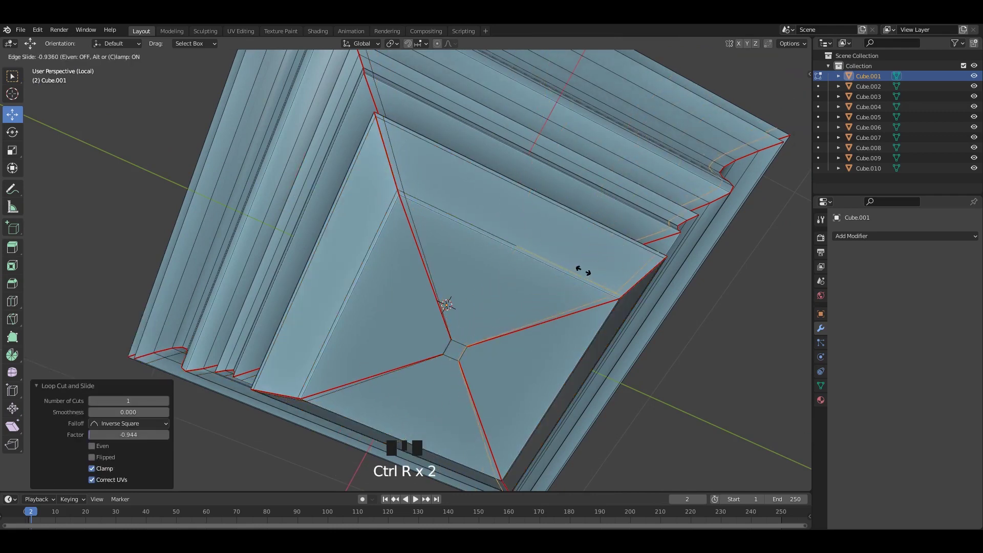
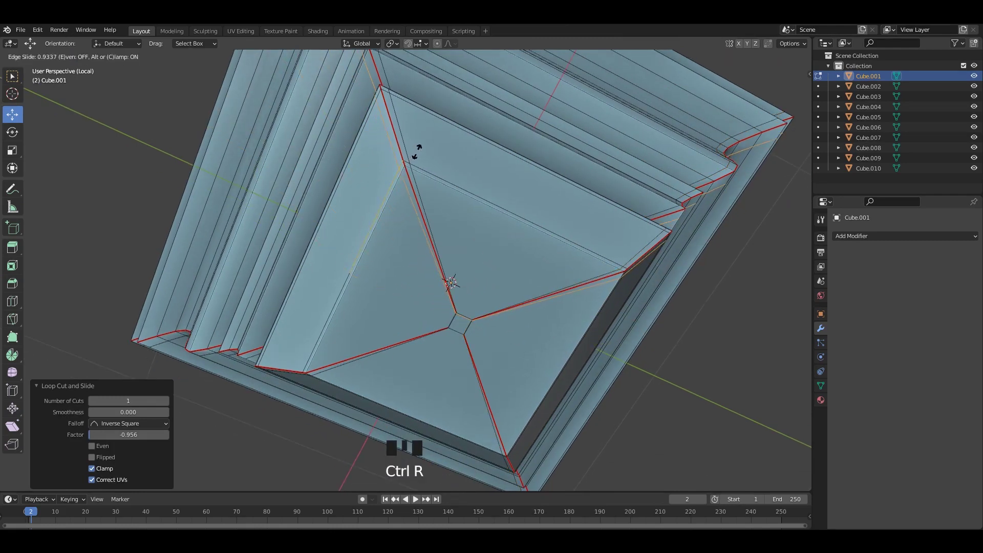
pyautogui.click(374, 230)
pyautogui.press('ctrl+r')
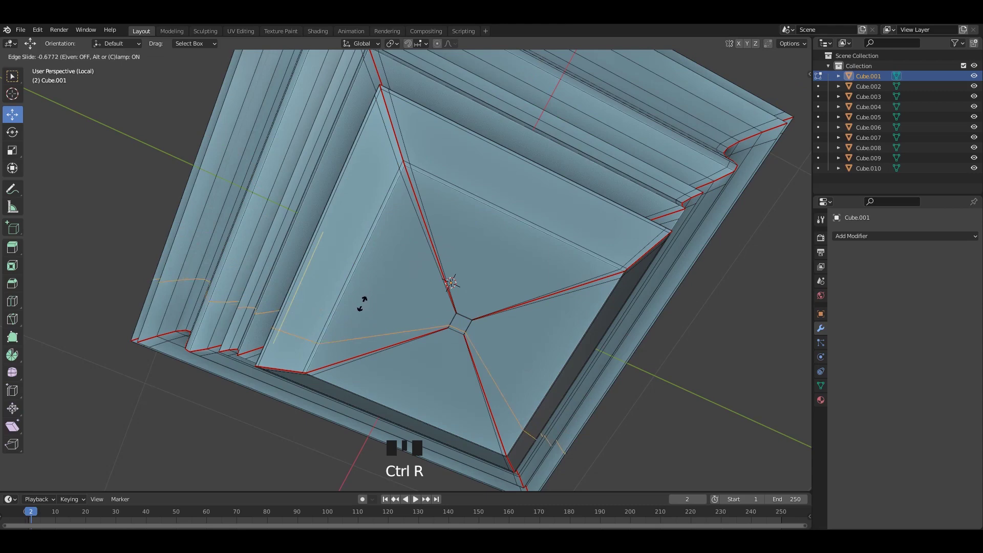
pyautogui.scroll(-3)
pyautogui.moveTo(423, 222); pyautogui.dragTo(428, 255)
# Check the smoothing at subdivision level 2 in Object Mode, then return to Edit Mode
pyautogui.press('Tab')
pyautogui.middleClick(434, 248)
pyautogui.scroll(3)
pyautogui.moveTo(438, 241); pyautogui.dragTo(480, 235)
pyautogui.press('ctrl+1')
pyautogui.press('ctrl+2')
pyautogui.scroll(-3)
pyautogui.moveTo(496, 222); pyautogui.dragTo(481, 238)
pyautogui.press('Tab')
pyautogui.scroll(3)
pyautogui.moveTo(417, 210); pyautogui.dragTo(439, 203)
pyautogui.moveTo(440, 204); pyautogui.dragTo(413, 238)
pyautogui.middleClick(413, 238)
pyautogui.scroll(3)
# Add support loops along the head's lower step and slide them close to its edges
pyautogui.press('ctrl+r')
pyautogui.moveTo(402, 202); pyautogui.dragTo(373, 278)
pyautogui.press('ctrl+r')
pyautogui.scroll(-3)
pyautogui.moveTo(410, 256); pyautogui.dragTo(403, 281)
pyautogui.scroll(3)
pyautogui.moveTo(366, 240); pyautogui.dragTo(369, 253)
pyautogui.scroll(3)
pyautogui.press('ctrl+r')
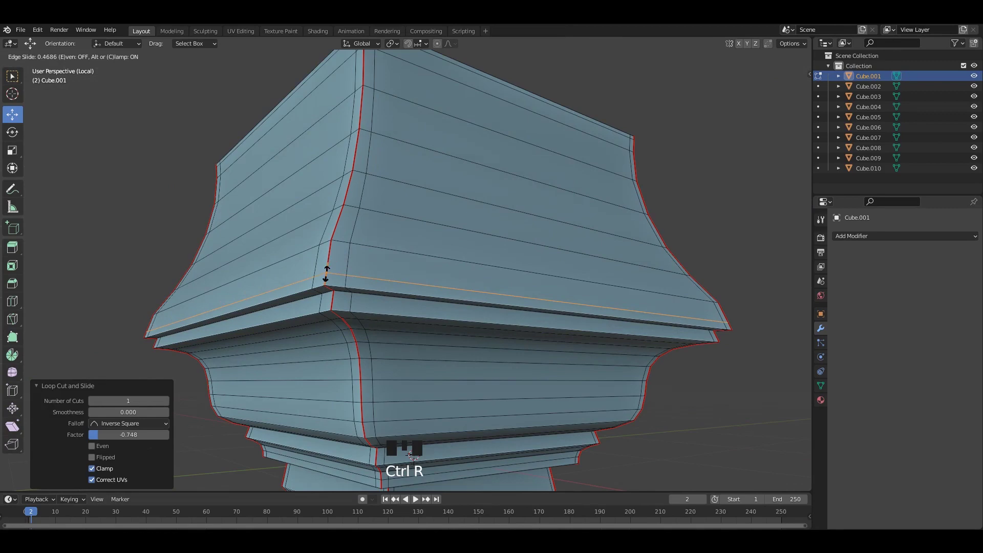
pyautogui.moveTo(357, 281); pyautogui.dragTo(358, 166)
pyautogui.press('ctrl+r')
pyautogui.middleClick(363, 255)
pyautogui.scroll(3)
pyautogui.press('ctrl+r')
pyautogui.press('ctrl+r')
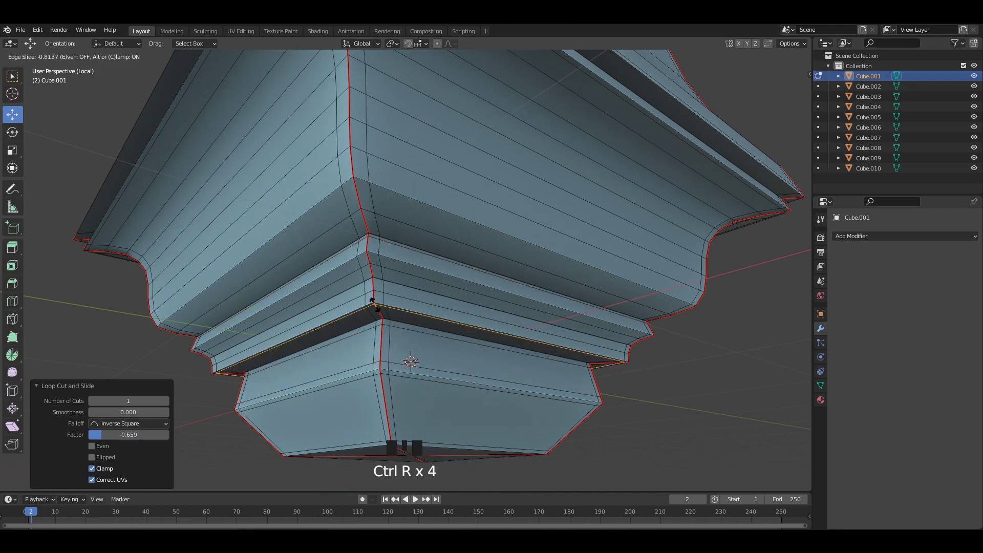
# Leave Edit Mode, set another piece to subdivision level 2 and select the handle objects
pyautogui.press('Tab')
pyautogui.scroll(-3)
pyautogui.moveTo(425, 291); pyautogui.dragTo(432, 272)
pyautogui.click(430, 268)
pyautogui.press('ctrl+1')
pyautogui.press('ctrl+2')
pyautogui.middleClick(428, 248)
pyautogui.moveTo(508, 245); pyautogui.dragTo(468, 262)
pyautogui.click(468, 262)
pyautogui.moveTo(482, 270); pyautogui.dragTo(440, 238)
pyautogui.click(441, 238)
# Isolate the handle parts in local view and start moving them below the head
pyautogui.press('/')
pyautogui.click(435, 290)
pyautogui.scroll(3)
pyautogui.click(478, 353)
pyautogui.click(499, 332)
pyautogui.scroll(-3)
pyautogui.moveTo(450, 274); pyautogui.dragTo(461, 209)
pyautogui.click(461, 210)
pyautogui.moveTo(481, 258); pyautogui.dragTo(437, 133)
pyautogui.click(437, 132)
pyautogui.scroll(-3)
# Move the selected handle parts down, join them with Ctrl+J and isolate them in local view
pyautogui.moveTo(478, 238); pyautogui.dragTo(543, 262)
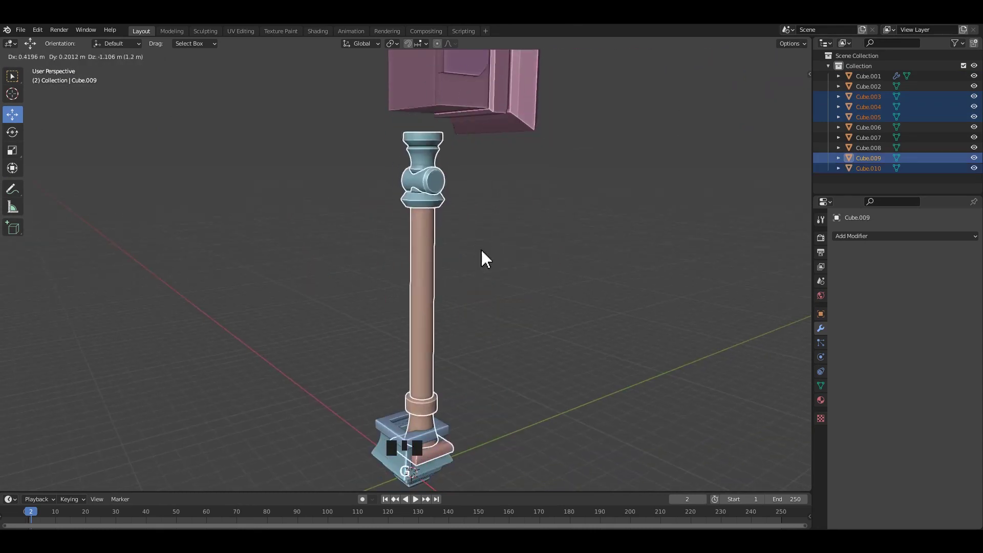
pyautogui.middleClick(526, 278)
pyautogui.press('ctrl+j')
pyautogui.moveTo(511, 271); pyautogui.dragTo(478, 281)
pyautogui.press('/')
pyautogui.middleClick(448, 194)
pyautogui.scroll(3)
pyautogui.moveTo(446, 250); pyautogui.dragTo(401, 301)
# Add a support edge loop around the handle's square base so its edge stays crisp
pyautogui.press('ctrl+r')
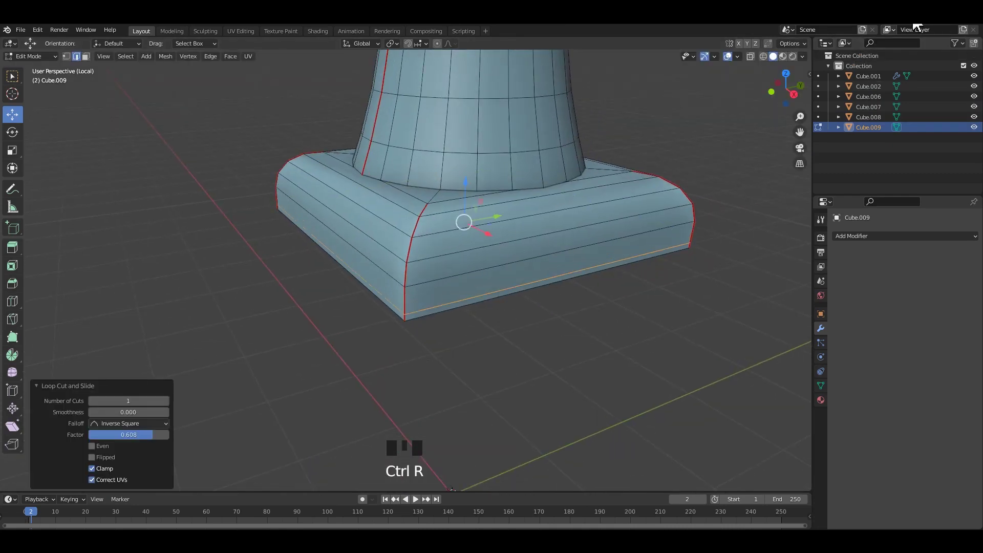
pyautogui.middleClick(573, 180)
pyautogui.scroll(3)
pyautogui.middleClick(390, 175)
pyautogui.moveTo(408, 296); pyautogui.dragTo(397, 312)
pyautogui.click(362, 284)
pyautogui.press('Tab')
pyautogui.moveTo(381, 254); pyautogui.dragTo(428, 320)
pyautogui.scroll(3)
pyautogui.moveTo(387, 292); pyautogui.dragTo(474, 445)
pyautogui.scroll(-3)
pyautogui.press('Tab')
# Select further handle pieces, join them into one object and apply their transforms
pyautogui.click(499, 354)
pyautogui.scroll(-3)
pyautogui.middleClick(433, 263)
pyautogui.click(385, 250)
pyautogui.press('/')
pyautogui.click(440, 350)
pyautogui.middleClick(444, 296)
pyautogui.click(438, 387)
pyautogui.press('ctrl+j')
pyautogui.press('ctrl+a')
pyautogui.click(565, 286)
pyautogui.scroll(-3)
# Join the remaining handle parts into the single subdivided handle object
pyautogui.moveTo(491, 318); pyautogui.dragTo(421, 317)
pyautogui.click(422, 317)
pyautogui.click(409, 322)
pyautogui.click(457, 355)
pyautogui.click(464, 242)
pyautogui.click(376, 384)
pyautogui.press('ctrl+j')
pyautogui.click(402, 329)
pyautogui.scroll(3)
pyautogui.moveTo(368, 357); pyautogui.dragTo(393, 361)
pyautogui.scroll(3)
pyautogui.click(381, 345)
# Select the pink head block, isolate it in local view and enter Edit Mode on it
pyautogui.moveTo(392, 339); pyautogui.dragTo(419, 340)
pyautogui.scroll(3)
pyautogui.click(425, 268)
pyautogui.moveTo(414, 276); pyautogui.dragTo(478, 317)
pyautogui.scroll(3)
pyautogui.click(490, 311)
pyautogui.middleClick(487, 310)
pyautogui.press('/')
pyautogui.moveTo(452, 313); pyautogui.dragTo(453, 257)
pyautogui.press('Tab')
pyautogui.middleClick(422, 242)
pyautogui.scroll(3)
# Cut and slide supporting edge loops close to the pink head block's edges
pyautogui.moveTo(424, 280); pyautogui.dragTo(483, 245)
pyautogui.press('ctrl+r')
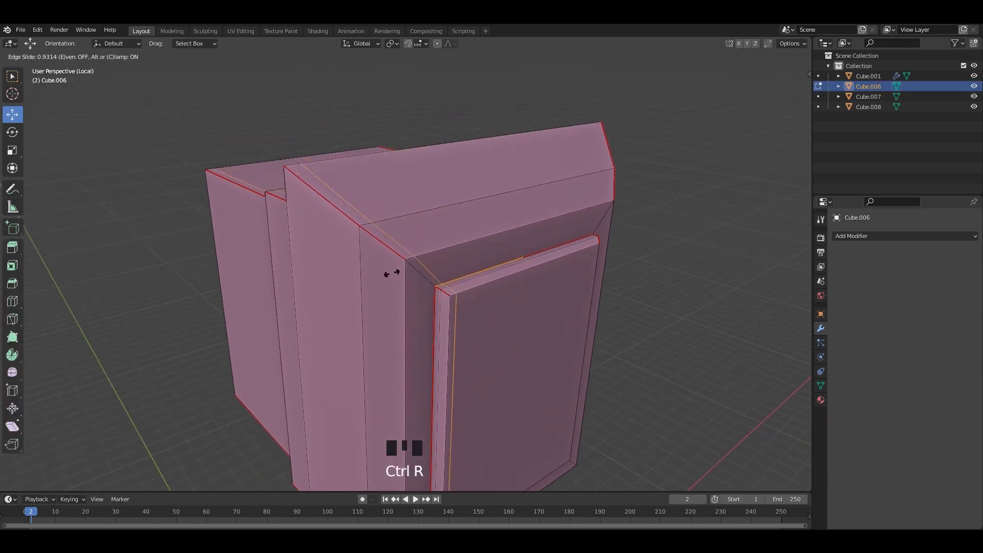
pyautogui.moveTo(482, 278); pyautogui.dragTo(479, 264)
pyautogui.press('ctrl+r')
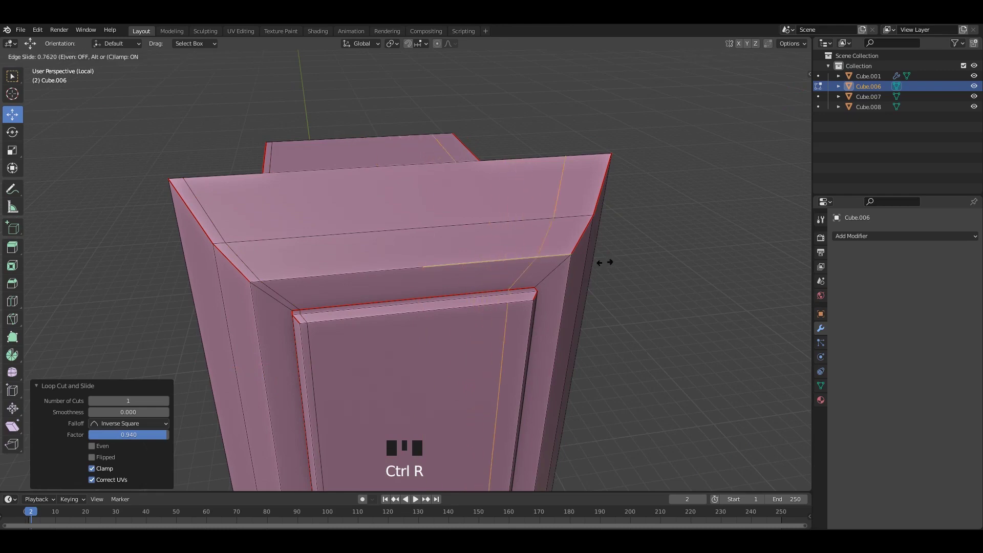
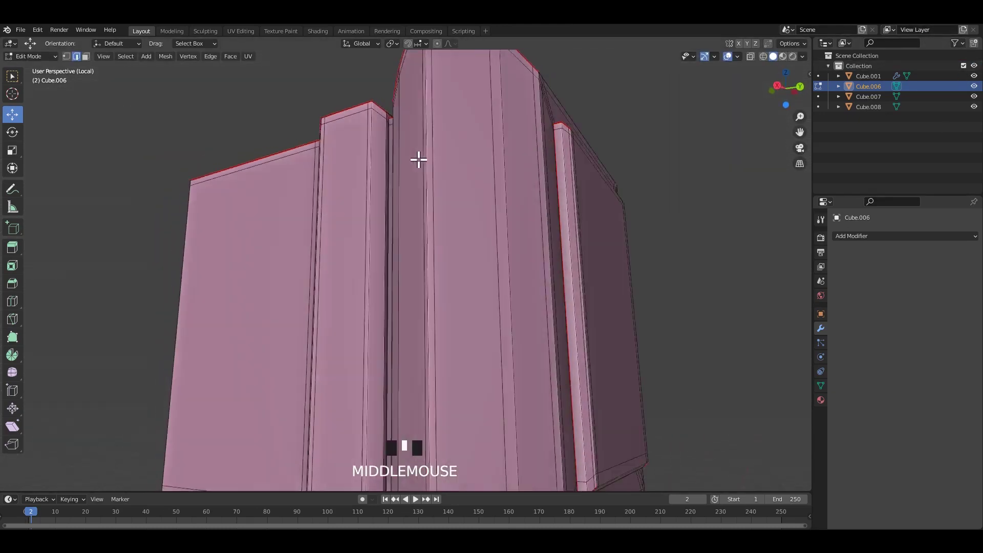
pyautogui.scroll(-3)
pyautogui.middleClick(515, 217)
pyautogui.press('Tab')
# Give the head block a level-2 Subdivision Surface modifier and save the file
pyautogui.click(564, 271)
pyautogui.press('ctrl+1')
pyautogui.press('ctrl+2')
pyautogui.scroll(-3)
pyautogui.moveTo(582, 247); pyautogui.dragTo(466, 244)
pyautogui.click(466, 243)
pyautogui.moveTo(466, 243); pyautogui.dragTo(518, 232)
pyautogui.moveTo(518, 233); pyautogui.dragTo(487, 267)
pyautogui.click(487, 267)
pyautogui.press('/')
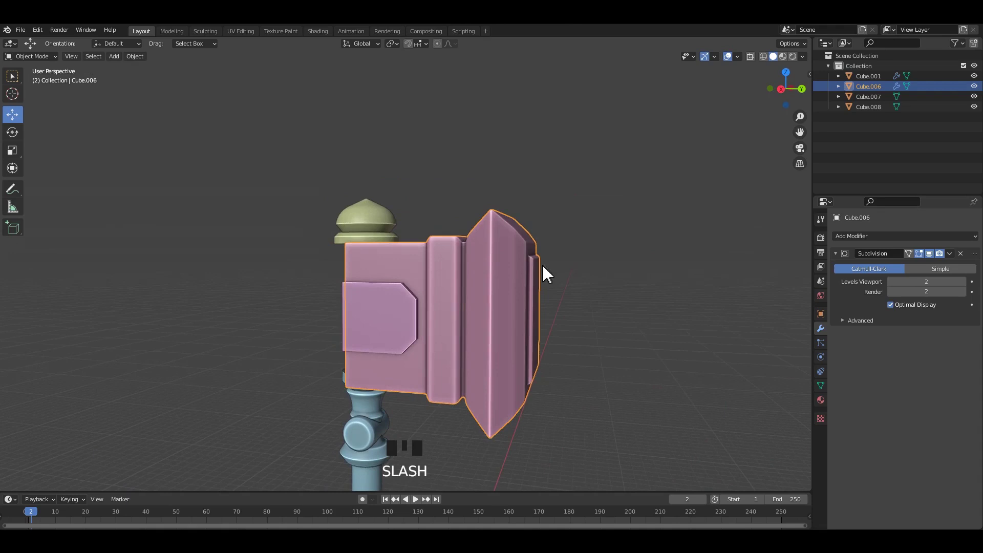
pyautogui.moveTo(544, 256); pyautogui.dragTo(416, 276)
pyautogui.press('ctrl+s')
# Select the head's side panel and enter Edit Mode to prepare its support loops
pyautogui.click(406, 266)
pyautogui.scroll(3)
pyautogui.press('Tab')
pyautogui.middleClick(438, 281)
pyautogui.scroll(3)
pyautogui.moveTo(452, 294); pyautogui.dragTo(329, 249)
pyautogui.scroll(3)
# Add Ctrl+R holding loops slid close to the edges of head piece Cube.007 and save
pyautogui.moveTo(389, 248); pyautogui.dragTo(233, 276)
pyautogui.press('ctrl+r')
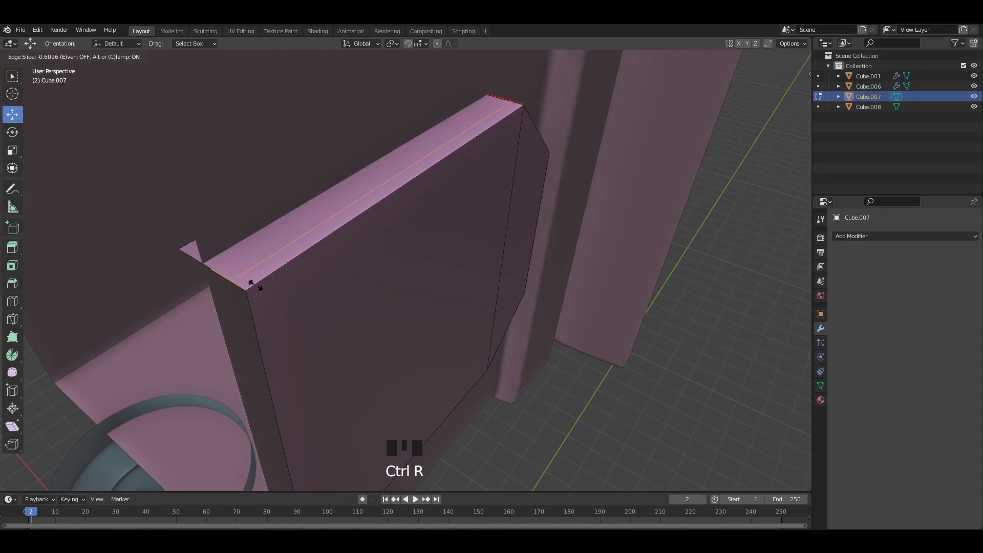
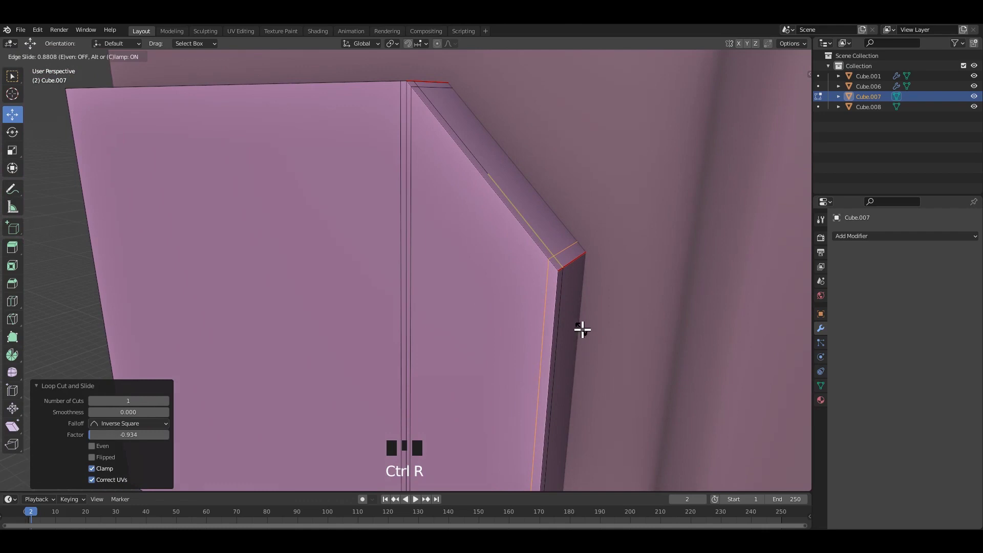
pyautogui.press('ctrl+r')
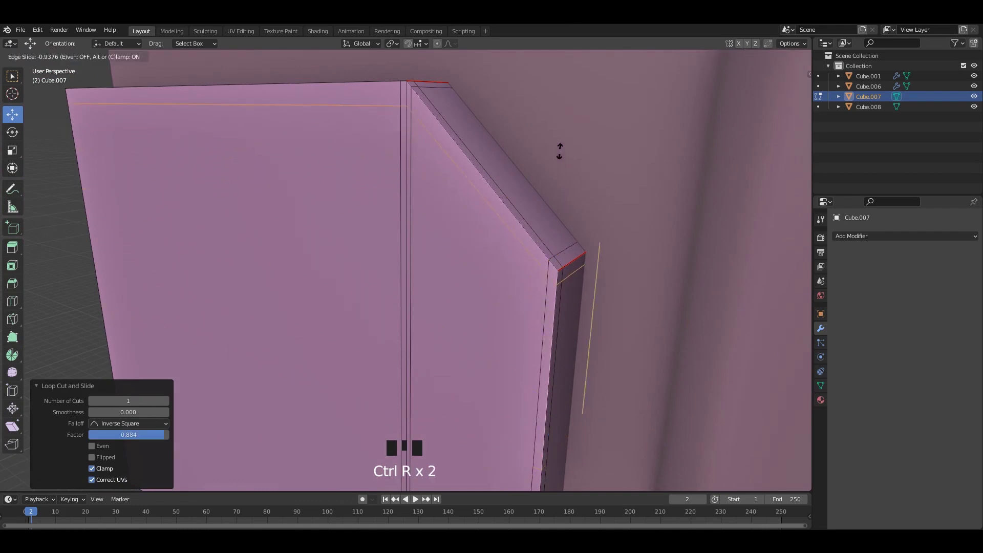
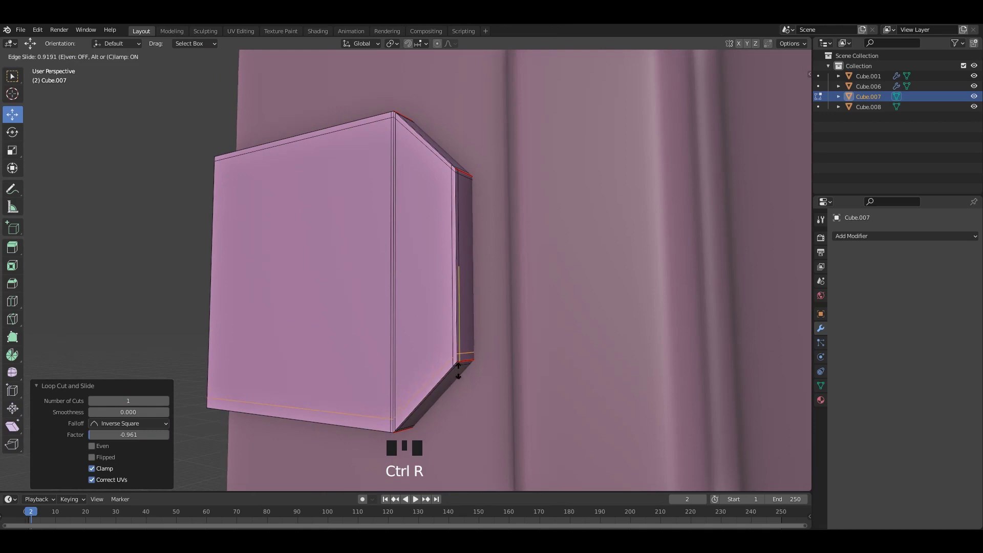
pyautogui.scroll(-3)
pyautogui.moveTo(448, 315); pyautogui.dragTo(423, 288)
pyautogui.press('ctrl+s')
# Join the selected head pieces into one object and save the file
pyautogui.doubleClick(523, 259)
pyautogui.doubleClick(485, 258)
pyautogui.press('ctrl+j')
pyautogui.click(532, 235)
pyautogui.scroll(-3)
pyautogui.middleClick(480, 240)
pyautogui.press('ctrl+s')
# Select the green domed knob and cut support loops along its disc base's upper rim
pyautogui.moveTo(408, 220); pyautogui.dragTo(396, 155)
pyautogui.click(397, 155)
pyautogui.press('`')
pyautogui.moveTo(488, 214); pyautogui.dragTo(481, 268)
pyautogui.press('ctrl+s')
pyautogui.moveTo(442, 289); pyautogui.dragTo(437, 330)
pyautogui.scroll(3)
pyautogui.press('ctrl+r')
pyautogui.middleClick(428, 318)
pyautogui.scroll(3)
pyautogui.moveTo(460, 305); pyautogui.dragTo(526, 329)
# Add edge loops around the round top knob Cube.008 and save the file
pyautogui.press('ctrl+r')
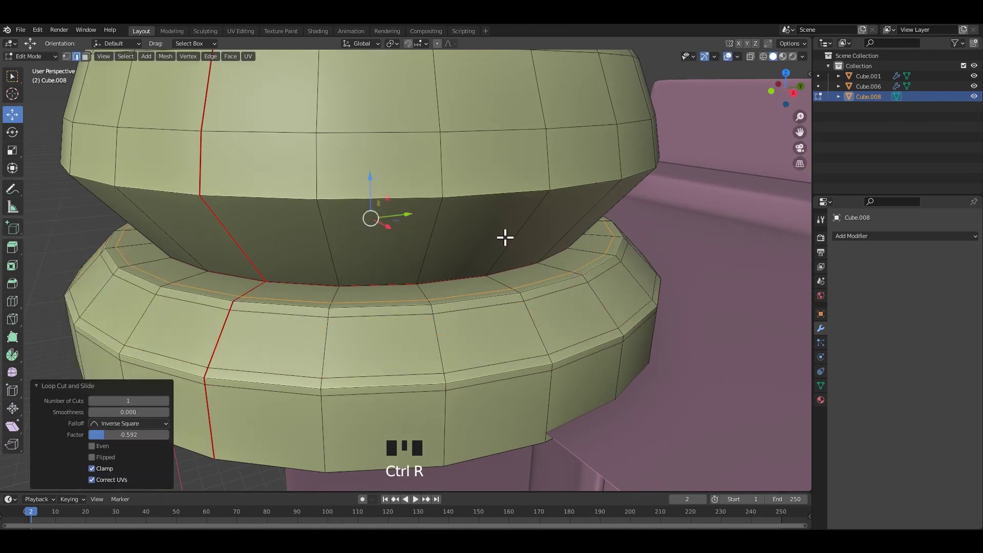
pyautogui.press('ctrl+r')
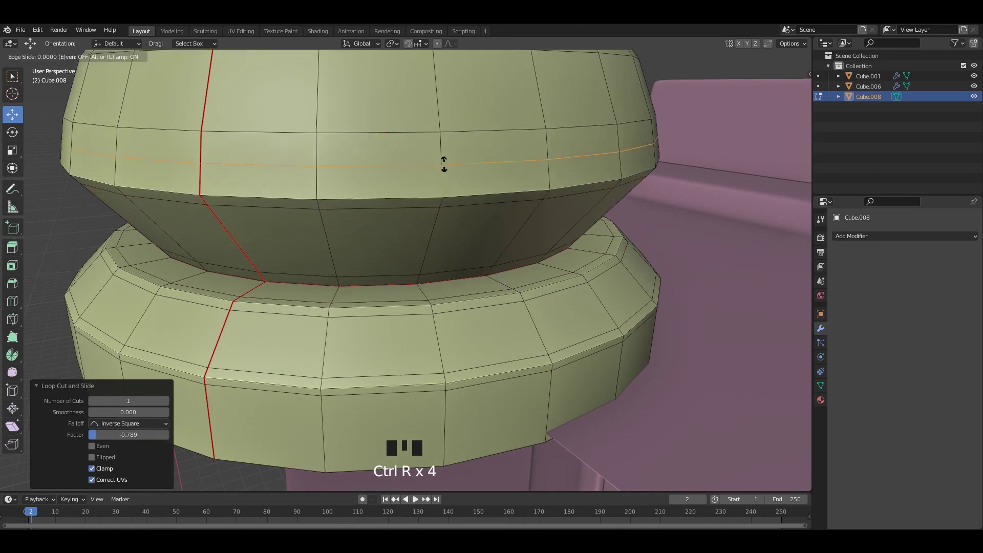
pyautogui.scroll(-3)
pyautogui.moveTo(456, 204); pyautogui.dragTo(477, 153)
pyautogui.press('ctrl+s')
pyautogui.click(439, 173)
pyautogui.moveTo(410, 217); pyautogui.dragTo(414, 235)
pyautogui.scroll(3)
pyautogui.middleClick(415, 232)
pyautogui.press('ctrl+r')
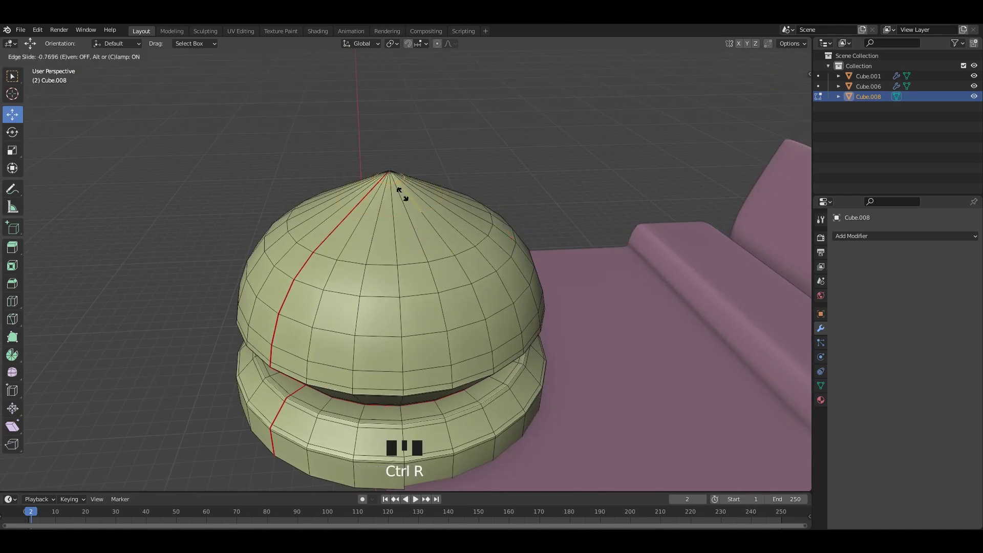
pyautogui.press('Tab')
pyautogui.click(473, 161)
pyautogui.scroll(-3)
pyautogui.moveTo(477, 230); pyautogui.dragTo(440, 248)
pyautogui.scroll(3)
# Join all hammer parts into the single object Cube.006 and save
pyautogui.click(487, 266)
pyautogui.click(509, 273)
pyautogui.press('ctrl+j')
pyautogui.click(624, 238)
pyautogui.middleClick(429, 229)
pyautogui.press('ctrl+s')
pyautogui.click(617, 274)
pyautogui.middleClick(591, 284)
pyautogui.scroll(-3)
pyautogui.click(450, 343)
pyautogui.middleClick(521, 285)
pyautogui.scroll(3)
pyautogui.middleClick(464, 292)
# Delete stray faces inside the joined mesh in face-select mode and save
pyautogui.press('Tab')
pyautogui.moveTo(439, 273); pyautogui.dragTo(424, 284)
pyautogui.press('3')
pyautogui.moveTo(423, 285); pyautogui.dragTo(431, 303)
pyautogui.moveTo(440, 312); pyautogui.dragTo(626, 269)
pyautogui.press('x')
pyautogui.click(647, 258)
pyautogui.scroll(-3)
pyautogui.moveTo(541, 290); pyautogui.dragTo(470, 287)
pyautogui.press('ctrl+s')
pyautogui.moveTo(457, 292); pyautogui.dragTo(447, 280)
# Apply the joined hammer's transforms and inspect the checker-textured result from several angles
pyautogui.press('ctrl+a')
pyautogui.click(542, 229)
pyautogui.scroll(-3)
pyautogui.moveTo(576, 231); pyautogui.dragTo(640, 151)
pyautogui.click(492, 162)
pyautogui.scroll(3)
pyautogui.moveTo(480, 202); pyautogui.dragTo(444, 168)
pyautogui.scroll(-3)
pyautogui.moveTo(496, 232); pyautogui.dragTo(358, 464)
# Apply All Transforms to the hammer, inspect the smoothed mesh from several angles and save
pyautogui.click(358, 464)
pyautogui.press('ctrl+a')
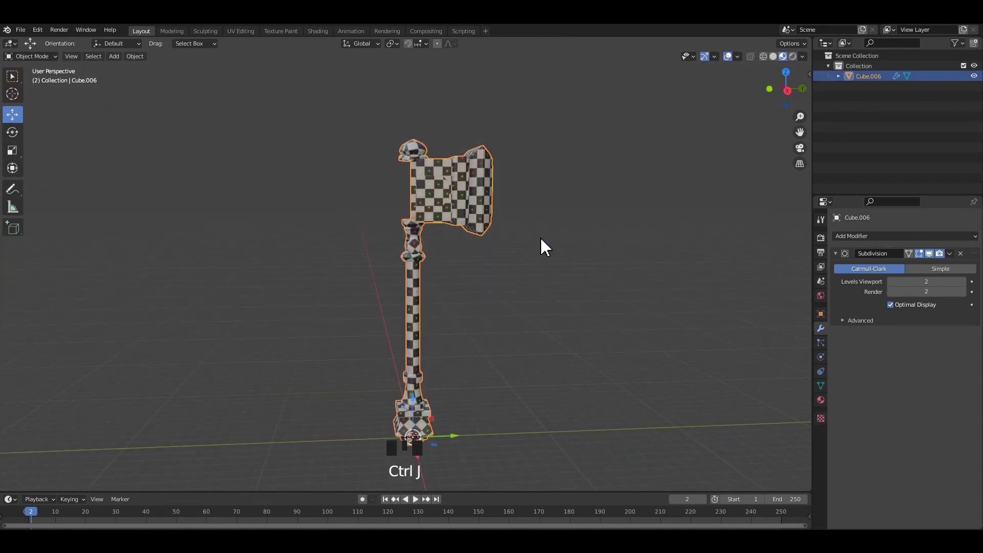
pyautogui.scroll(3)
pyautogui.moveTo(438, 260); pyautogui.dragTo(430, 305)
pyautogui.middleClick(463, 264)
pyautogui.scroll(3)
pyautogui.middleClick(460, 269)
pyautogui.moveTo(451, 272); pyautogui.dragTo(457, 227)
pyautogui.scroll(3)
pyautogui.scroll(-3)
pyautogui.moveTo(449, 193); pyautogui.dragTo(470, 237)
pyautogui.scroll(3)
pyautogui.moveTo(472, 266); pyautogui.dragTo(474, 268)
pyautogui.scroll(-3)
pyautogui.middleClick(412, 277)
pyautogui.press('ctrl+s')
# Duplicate the hammer and rename the objects HP and LP in the Outliner
pyautogui.moveTo(703, 127); pyautogui.dragTo(550, 198)
pyautogui.moveTo(550, 198); pyautogui.dragTo(449, 199)
pyautogui.press('ctrl+s')
pyautogui.moveTo(466, 194); pyautogui.dragTo(475, 178)
pyautogui.press('ctrl+a')
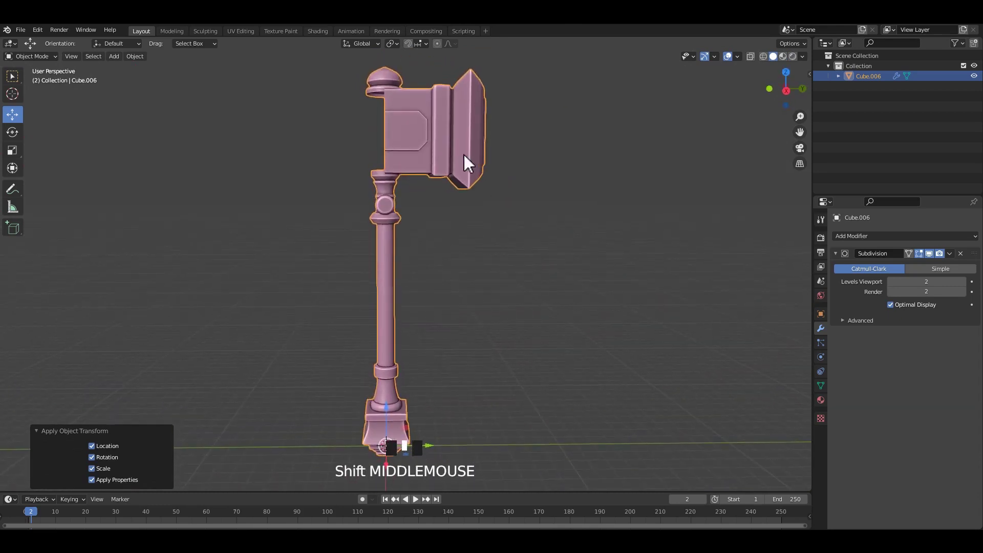
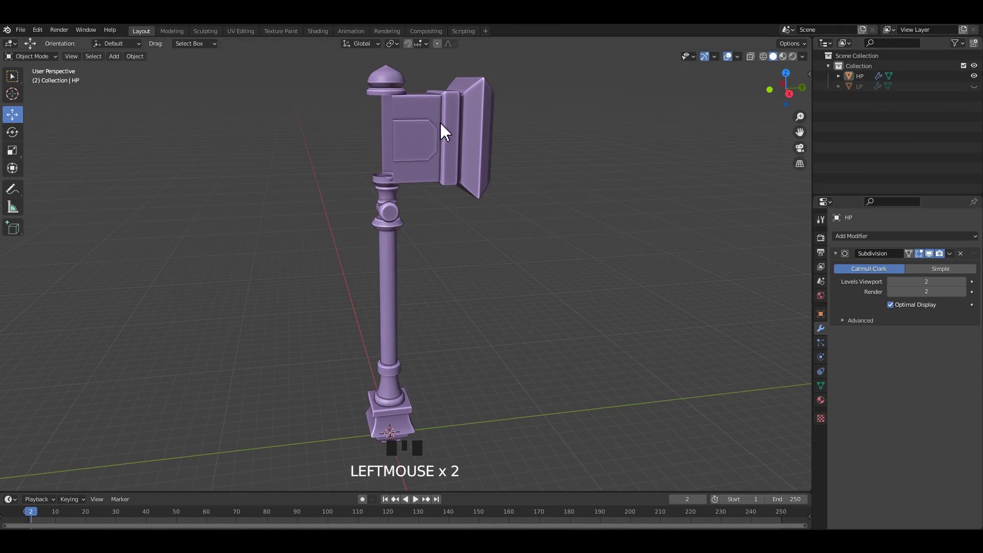
# Select and join the HP parts, then enter Edit Mode to reach the Separate options
pyautogui.click(420, 141)
pyautogui.moveTo(455, 151); pyautogui.dragTo(446, 145)
pyautogui.press('Tab')
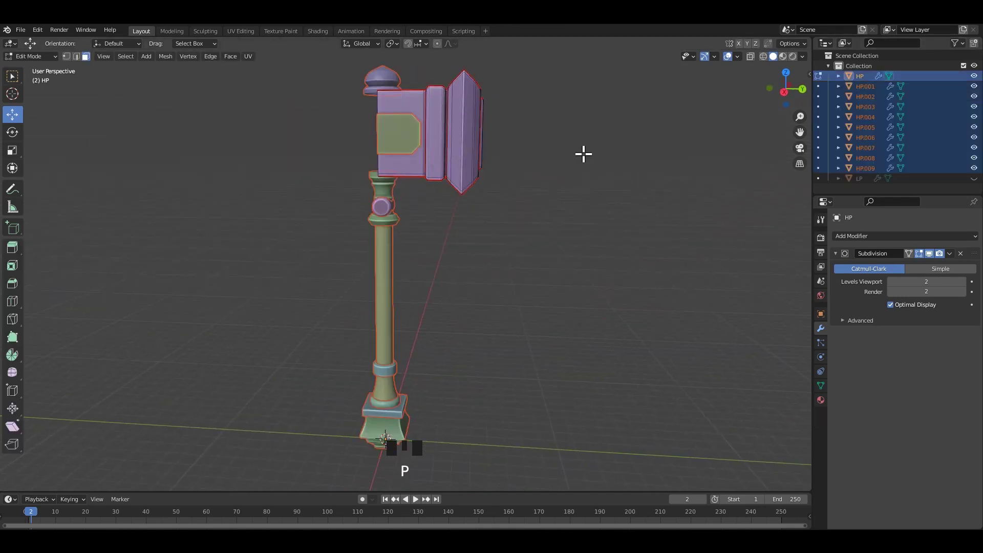
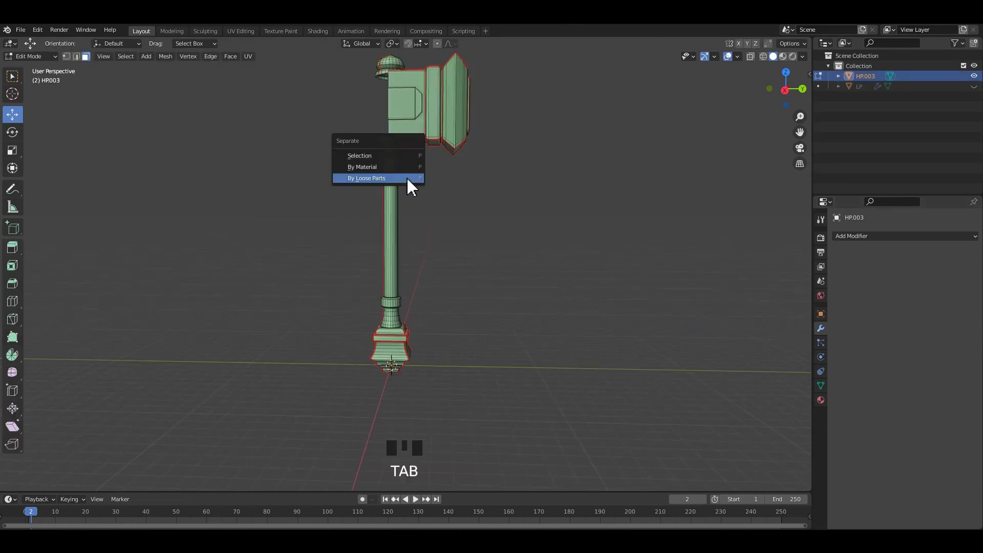
pyautogui.scroll(3)
# Separate the hammer by loose parts into HP.001–HP.010 and start a 16-cut loop cut on base piece HP.003
pyautogui.press('Tab')
pyautogui.click(570, 216)
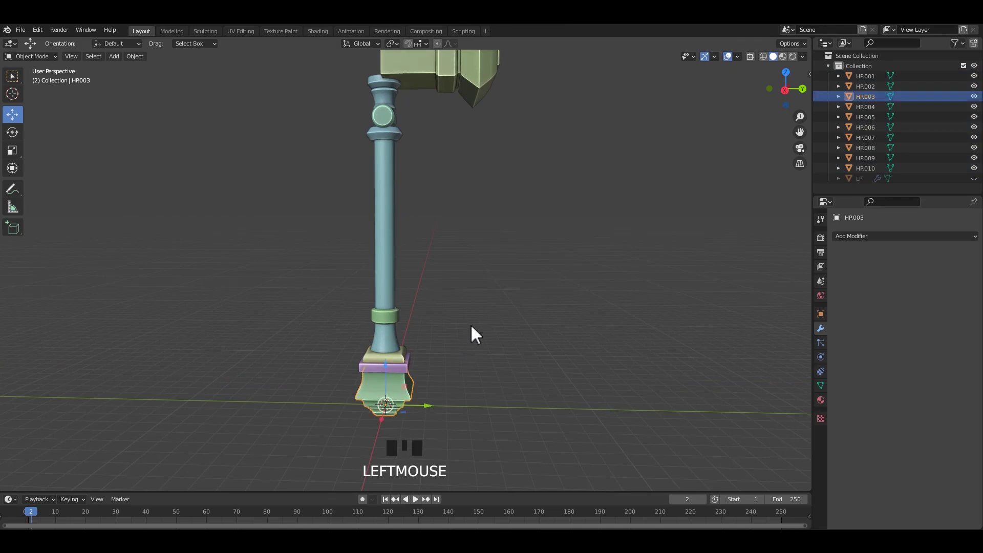
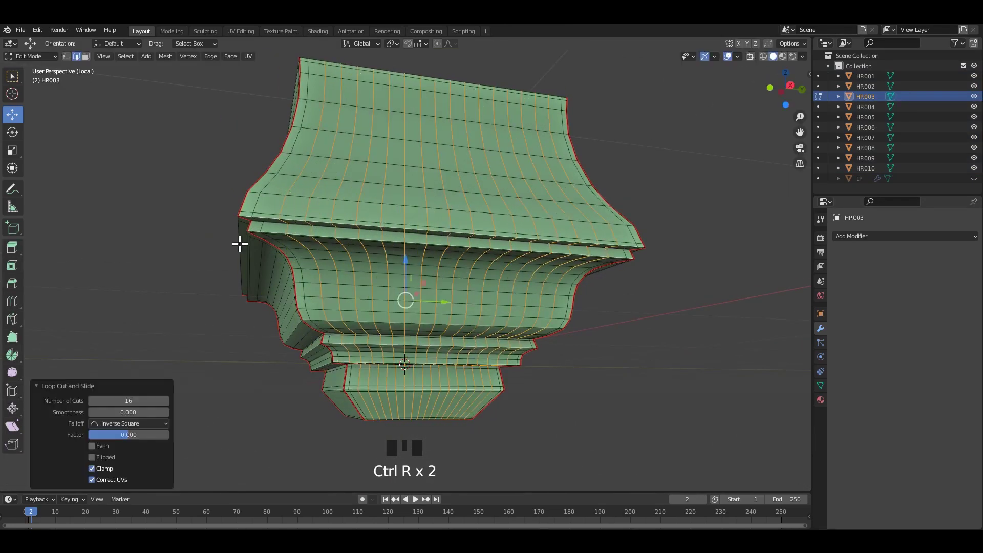
pyautogui.moveTo(291, 245); pyautogui.dragTo(370, 233)
pyautogui.press('ctrl+r')
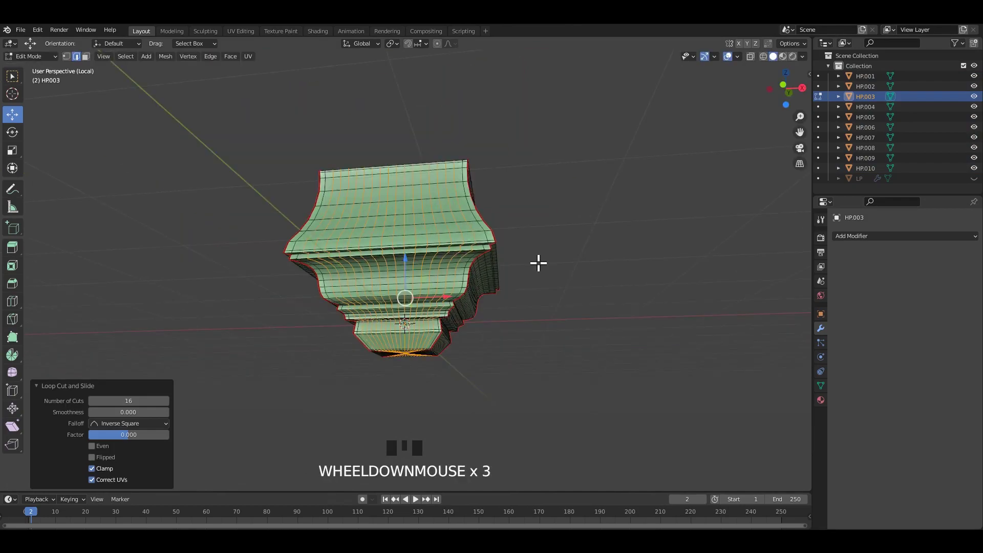
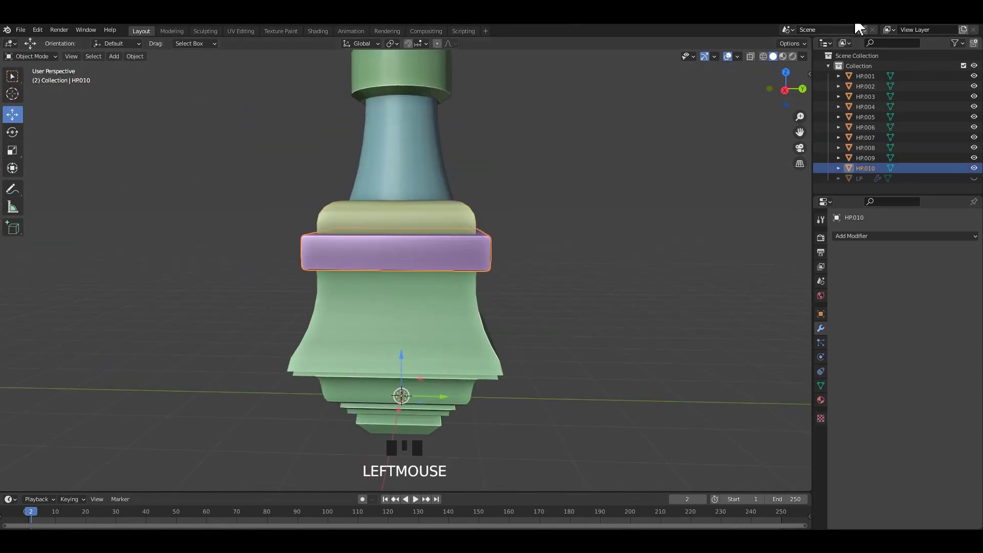
# Finish loop cuts on the base piece and neighbouring parts in Edit Mode
pyautogui.press('Tab')
pyautogui.moveTo(518, 213); pyautogui.dragTo(465, 182)
pyautogui.click(465, 183)
pyautogui.scroll(3)
pyautogui.moveTo(466, 241); pyautogui.dragTo(450, 297)
pyautogui.middleClick(486, 272)
pyautogui.press('Tab')
pyautogui.moveTo(478, 252); pyautogui.dragTo(502, 248)
pyautogui.scroll(3)
pyautogui.scroll(-3)
pyautogui.moveTo(425, 247); pyautogui.dragTo(420, 269)
pyautogui.scroll(3)
pyautogui.moveTo(384, 233); pyautogui.dragTo(492, 178)
pyautogui.press('ctrl+r')
pyautogui.click(513, 201)
# Apply transforms on the parts and add a Multires modifier from the Properties panel
pyautogui.press('ctrl+a')
pyautogui.scroll(-3)
pyautogui.moveTo(527, 314); pyautogui.dragTo(511, 251)
pyautogui.press('ctrl+a')
pyautogui.middleClick(525, 241)
pyautogui.click(776, 65)
pyautogui.moveTo(516, 214); pyautogui.dragTo(757, 99)
pyautogui.press('ctrl+s')
pyautogui.click(776, 65)
pyautogui.moveTo(573, 228); pyautogui.dragTo(565, 210)
pyautogui.press('ctrl+a')
pyautogui.click(485, 227)
pyautogui.click(681, 226)
pyautogui.click(570, 282)
# Subdivide the Multires modifier to level 4 and join the parts into HP.002
pyautogui.scroll(-3)
pyautogui.moveTo(471, 222); pyautogui.dragTo(437, 222)
pyautogui.click(438, 222)
pyautogui.scroll(-3)
pyautogui.middleClick(455, 225)
pyautogui.scroll(3)
pyautogui.click(914, 350)
pyautogui.scroll(3)
pyautogui.moveTo(502, 267); pyautogui.dragTo(598, 282)
pyautogui.click(597, 282)
pyautogui.scroll(3)
pyautogui.scroll(-3)
pyautogui.moveTo(408, 211); pyautogui.dragTo(500, 206)
pyautogui.click(500, 205)
# Inspect the rejoined high-poly hammer, save, and enter Edit Mode to separate it again
pyautogui.press('`')
pyautogui.scroll(-3)
pyautogui.moveTo(403, 257); pyautogui.dragTo(516, 254)
pyautogui.scroll(3)
pyautogui.press('ctrl+s')
pyautogui.moveTo(441, 203); pyautogui.dragTo(424, 195)
pyautogui.press('ctrl+s')
pyautogui.press('Tab')
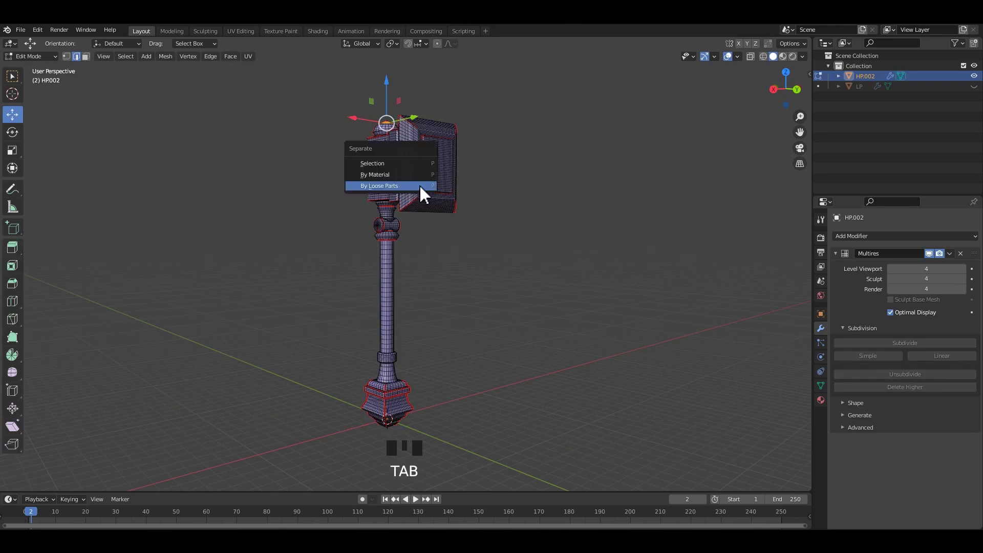
# Check the handle pieces in Edit Mode, return to Object Mode and save the file
pyautogui.moveTo(542, 219); pyautogui.dragTo(477, 242)
pyautogui.press('Tab')
pyautogui.middleClick(518, 245)
pyautogui.scroll(3)
pyautogui.moveTo(518, 245); pyautogui.dragTo(428, 244)
pyautogui.press('ctrl+s')
pyautogui.press('Tab')
pyautogui.press('Tab')
pyautogui.click(450, 248)
pyautogui.moveTo(431, 265); pyautogui.dragTo(475, 277)
pyautogui.scroll(3)
pyautogui.press('ctrl+s')
# Select a first set of handle pieces, join them into one object with Ctrl+J and save
pyautogui.click(453, 221)
pyautogui.click(456, 296)
pyautogui.click(466, 303)
pyautogui.moveTo(476, 266); pyautogui.dragTo(509, 360)
pyautogui.click(510, 360)
pyautogui.moveTo(503, 290); pyautogui.dragTo(478, 330)
pyautogui.scroll(3)
pyautogui.click(469, 321)
pyautogui.click(488, 326)
pyautogui.press('ctrl+j')
pyautogui.moveTo(496, 299); pyautogui.dragTo(494, 325)
pyautogui.press('ctrl+s')
# Hide everything but the joined handle with Shift+H, then undo to bring the rest back
pyautogui.press('shift+h')
pyautogui.scroll(-3)
pyautogui.moveTo(513, 310); pyautogui.dragTo(498, 321)
pyautogui.press('ctrl+z')
pyautogui.scroll(3)
pyautogui.moveTo(498, 322); pyautogui.dragTo(479, 351)
pyautogui.scroll(-3)
# Join the remaining pieces into HP.001, save, and isolate it with Shift+H for inspection
pyautogui.click(445, 325)
pyautogui.click(476, 333)
pyautogui.scroll(-3)
pyautogui.moveTo(465, 326); pyautogui.dragTo(513, 254)
pyautogui.press('ctrl+j')
pyautogui.moveTo(520, 291); pyautogui.dragTo(500, 285)
pyautogui.press('ctrl+s')
pyautogui.press('shift+h')
pyautogui.moveTo(469, 244); pyautogui.dragTo(441, 207)
pyautogui.moveTo(440, 207); pyautogui.dragTo(541, 226)
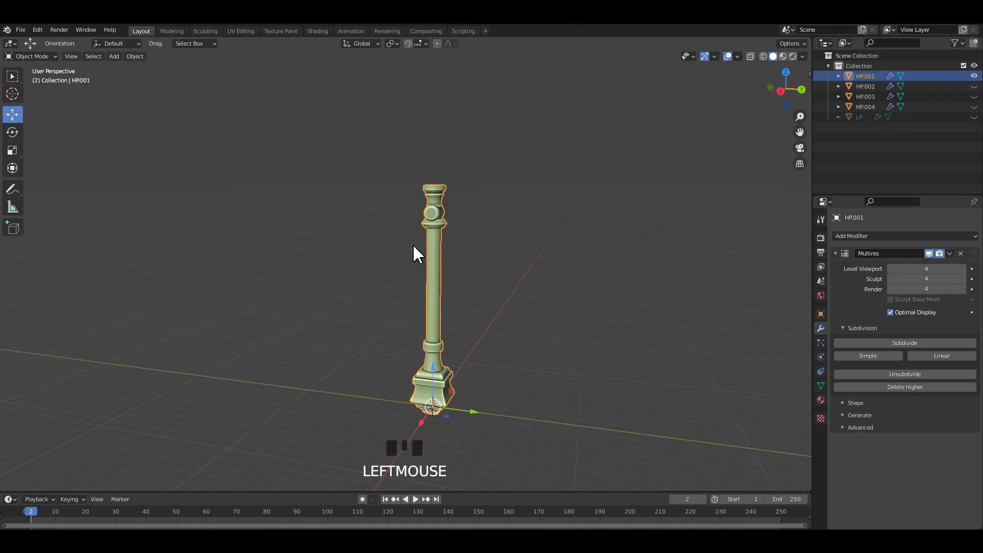
# Switch to the Sculpting workspace and bring up the apply-transforms options for HP.001
pyautogui.click(554, 271)
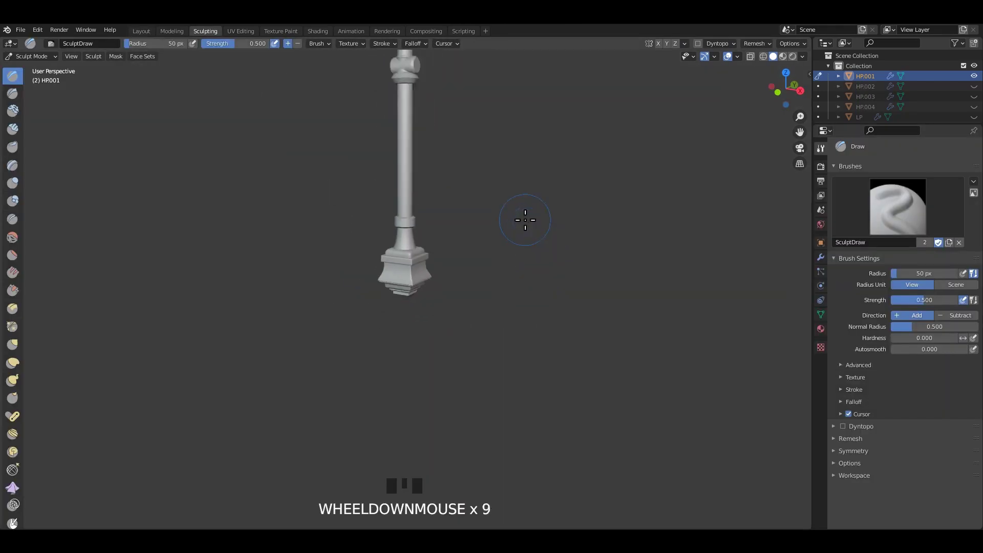
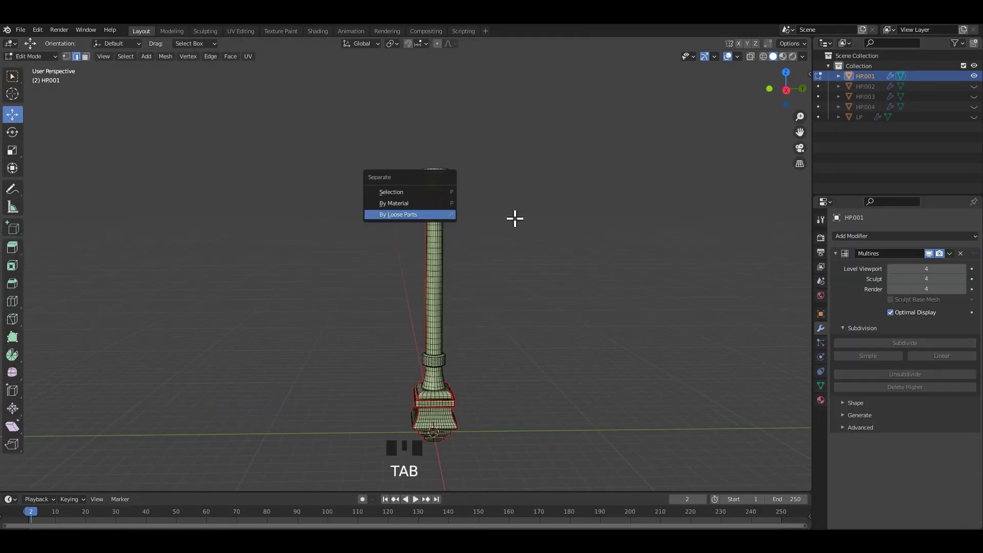
pyautogui.middleClick(479, 251)
pyautogui.press('ctrl+j')
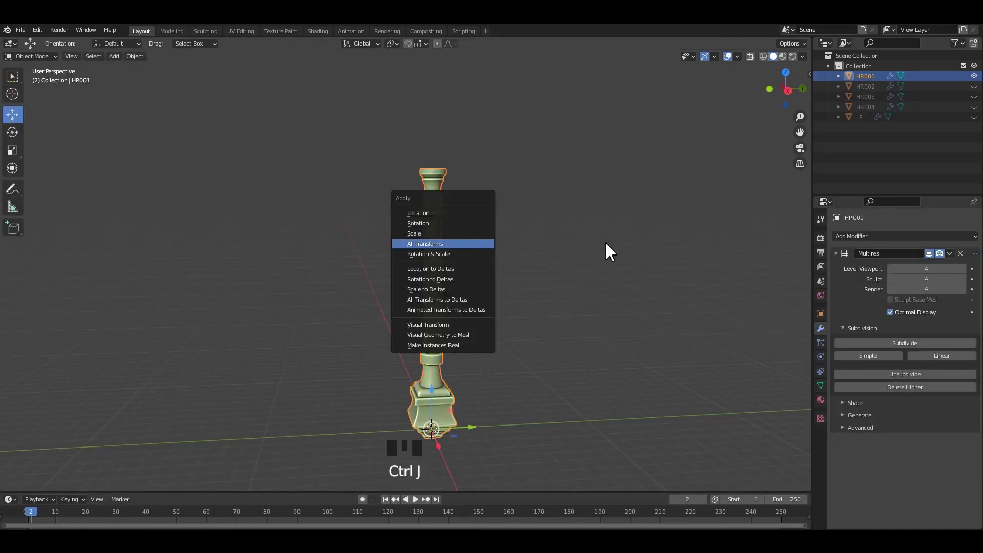
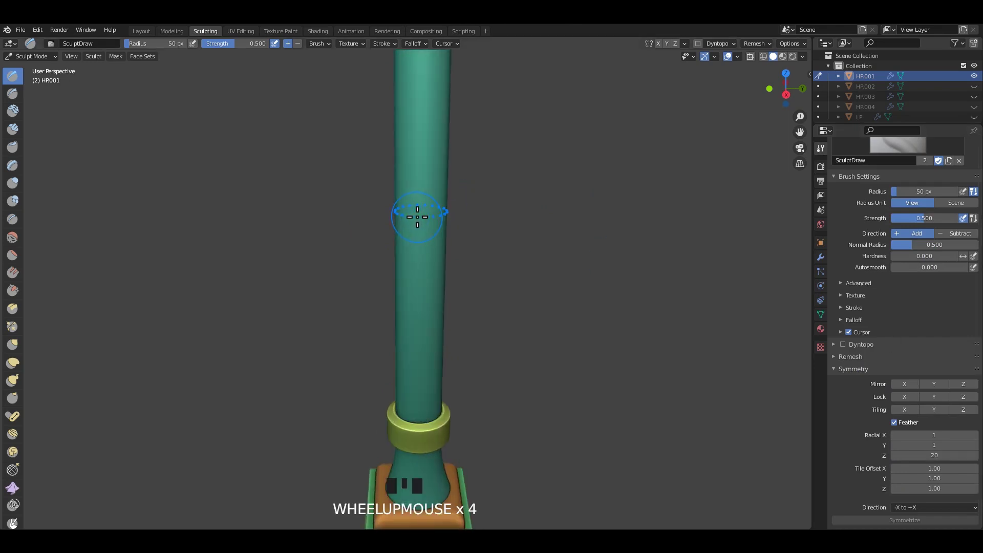
# Resize the sculpt brush with F before working the handle's flared base
pyautogui.press('f')
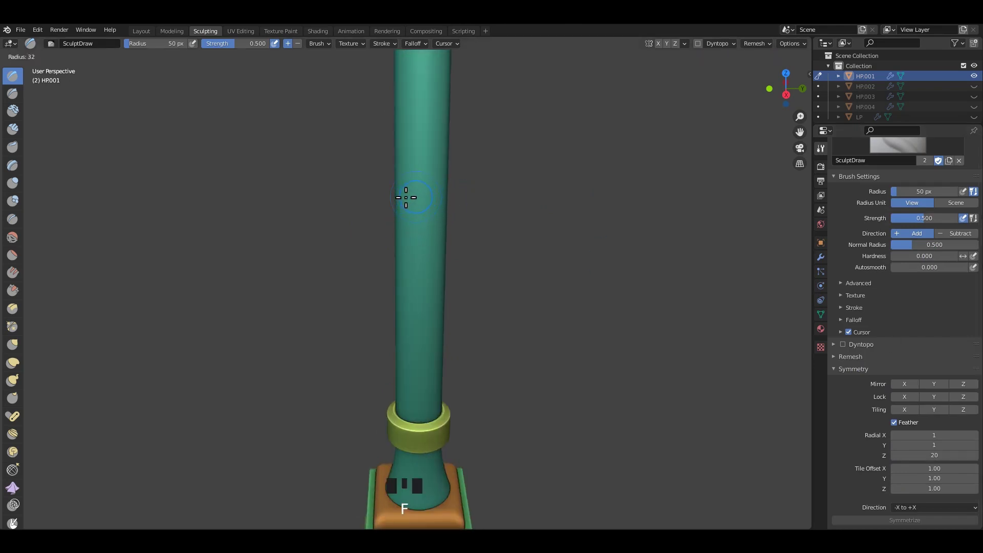
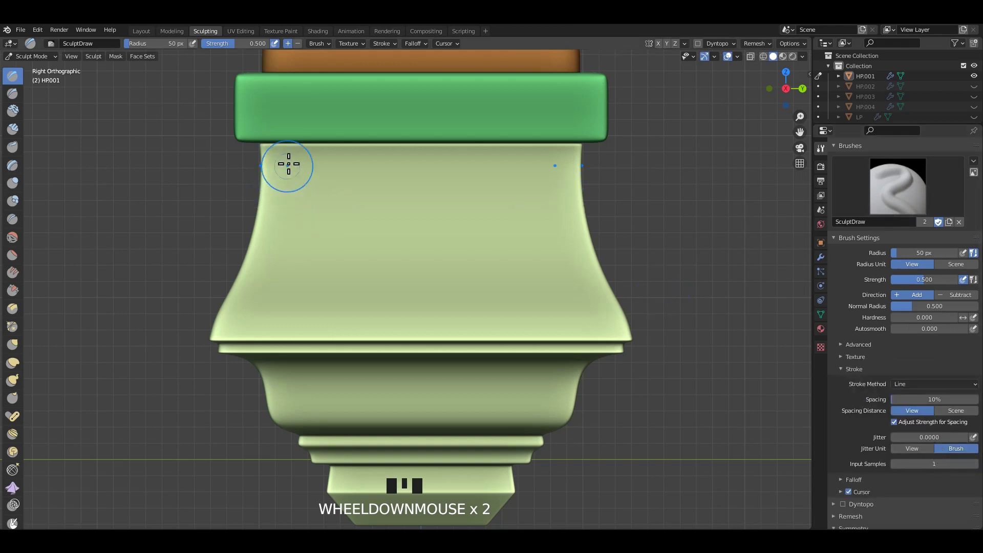
# Shrink the Draw brush radius to 20 px for the stud strokes on the band
pyautogui.press('f')
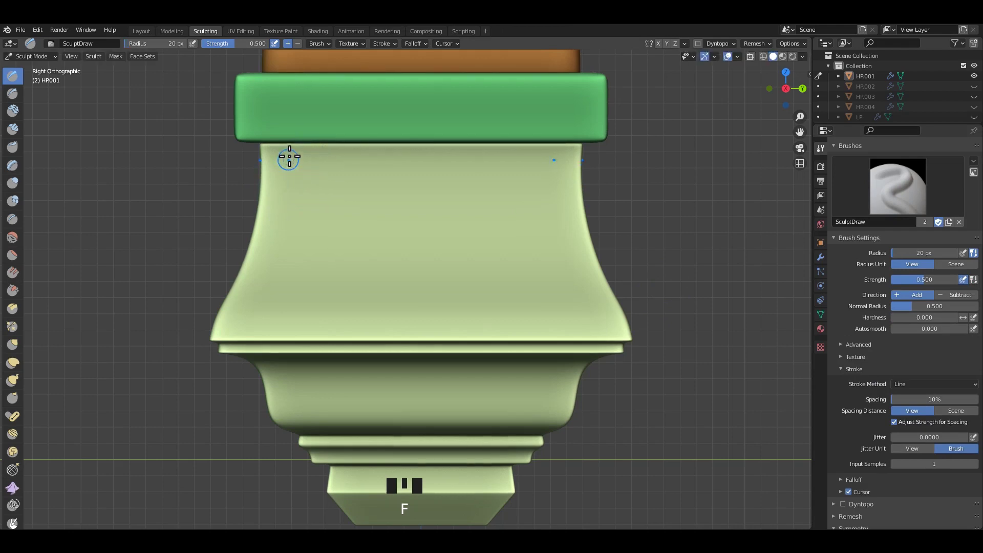
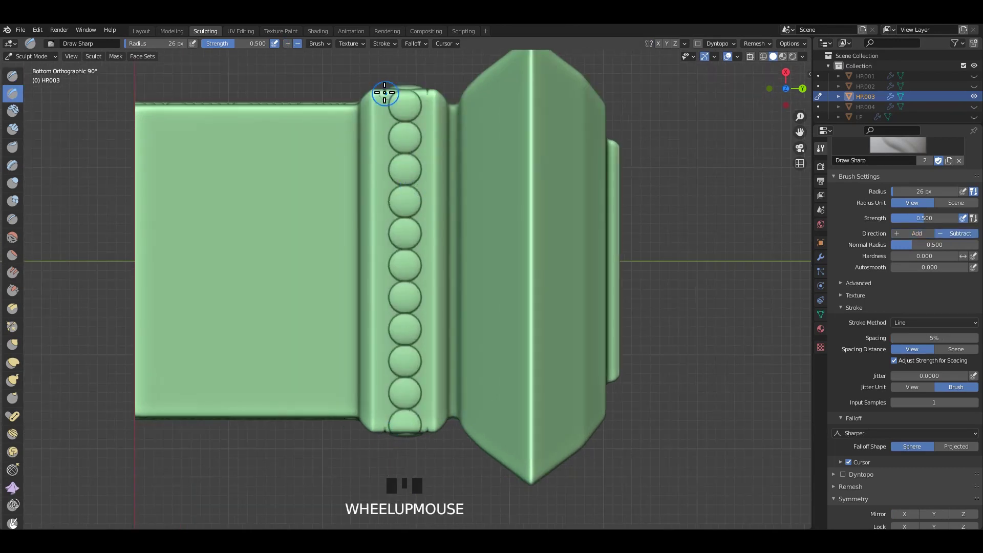
# Shrink the subtractive Draw Sharp brush to about 11 px
pyautogui.press('f')
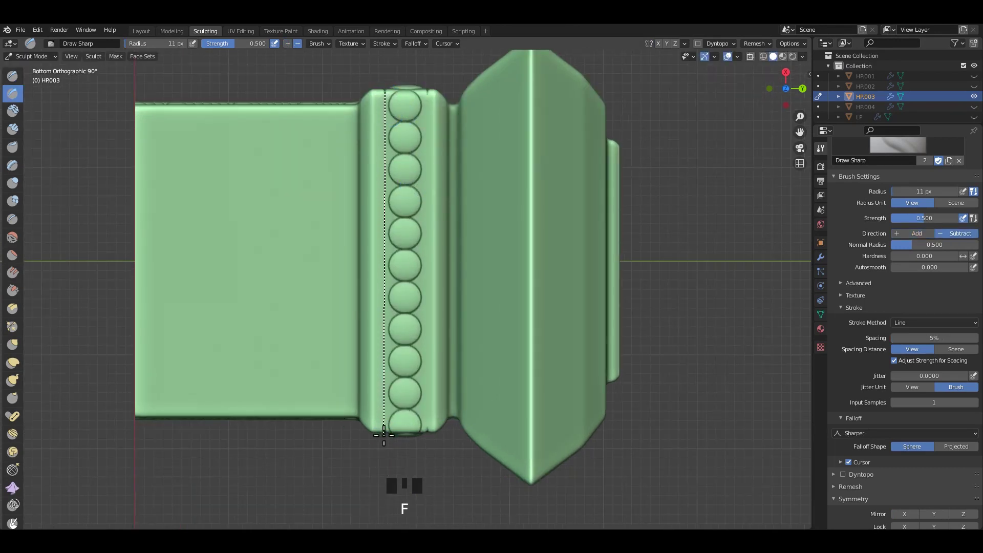
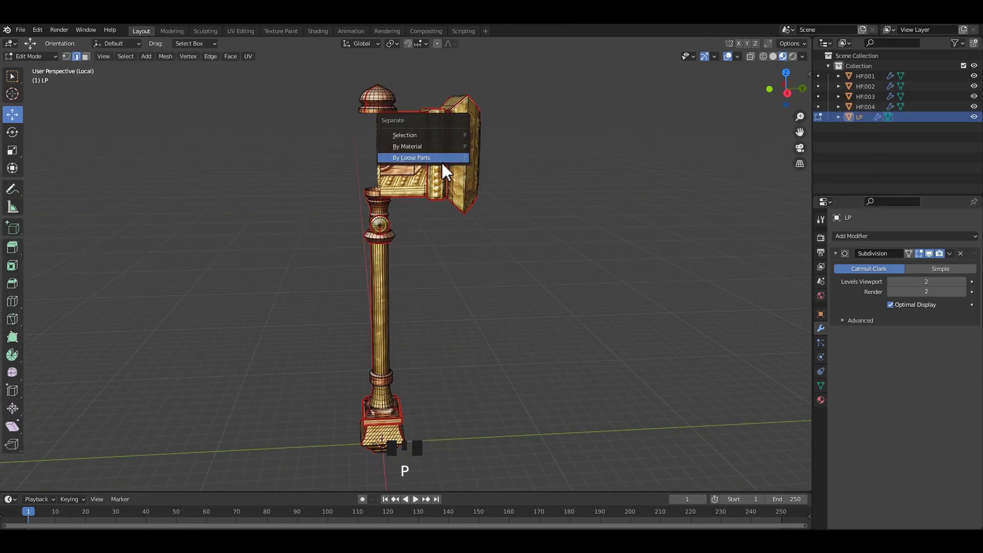
# Separate the LP hammer mesh by loose parts, return to Object Mode and save
pyautogui.click(568, 172)
pyautogui.press('ctrl+s')
pyautogui.press('Tab')
pyautogui.click(550, 171)
pyautogui.press('Tab')
pyautogui.moveTo(555, 177); pyautogui.dragTo(578, 176)
pyautogui.middleClick(402, 180)
pyautogui.middleClick(510, 184)
pyautogui.scroll(3)
pyautogui.press('ctrl+s')
# Select one separated part, save, try moving it and undo the move
pyautogui.click(454, 171)
pyautogui.middleClick(520, 208)
pyautogui.press('ctrl+s')
pyautogui.moveTo(601, 176); pyautogui.dragTo(502, 187)
pyautogui.moveTo(502, 187); pyautogui.dragTo(463, 201)
pyautogui.press('ctrl+z')
pyautogui.scroll(3)
pyautogui.scroll(-3)
# Box-select several of the loose parts and join them back into one object with Ctrl+J
pyautogui.moveTo(544, 193); pyautogui.dragTo(572, 179)
pyautogui.moveTo(542, 207); pyautogui.dragTo(470, 173)
pyautogui.scroll(3)
pyautogui.moveTo(469, 172); pyautogui.dragTo(486, 172)
pyautogui.scroll(-3)
pyautogui.moveTo(497, 184); pyautogui.dragTo(605, 189)
pyautogui.press('ctrl+s')
pyautogui.click(597, 188)
pyautogui.scroll(-3)
pyautogui.moveTo(465, 187); pyautogui.dragTo(494, 176)
pyautogui.click(495, 175)
pyautogui.press('ctrl+j')
# Select the joined part and nudge its position in the viewport
pyautogui.click(575, 185)
pyautogui.moveTo(535, 234); pyautogui.dragTo(530, 220)
pyautogui.middleClick(531, 224)
pyautogui.scroll(-3)
pyautogui.moveTo(434, 243); pyautogui.dragTo(431, 199)
pyautogui.scroll(3)
pyautogui.scroll(-3)
pyautogui.moveTo(426, 207); pyautogui.dragTo(422, 206)
pyautogui.scroll(3)
# Drag parts apart to arrange them across the viewport, undoing one overshot move
pyautogui.moveTo(420, 244); pyautogui.dragTo(351, 178)
pyautogui.moveTo(350, 179); pyautogui.dragTo(367, 201)
pyautogui.moveTo(392, 192); pyautogui.dragTo(480, 186)
pyautogui.moveTo(481, 187); pyautogui.dragTo(960, 264)
pyautogui.press('ctrl+z')
pyautogui.click(960, 264)
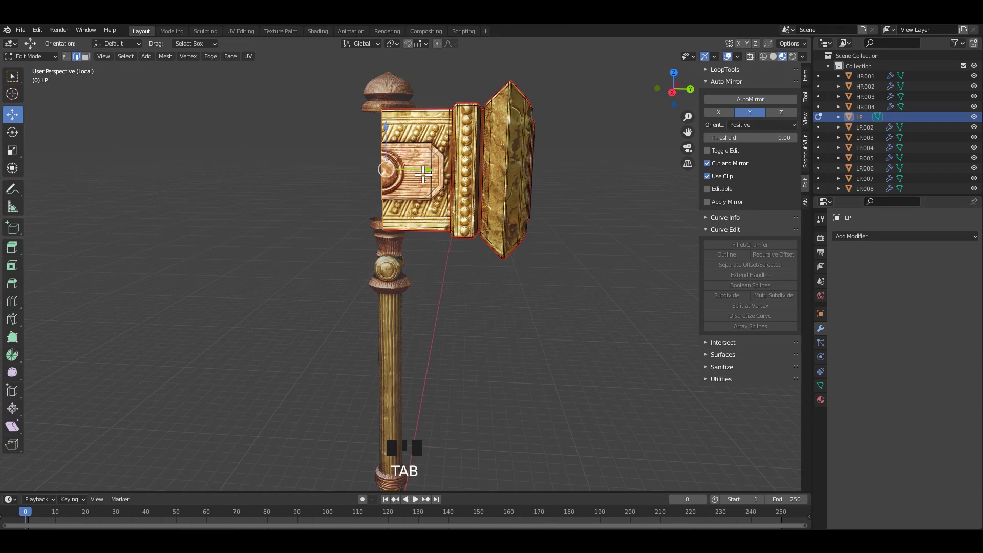
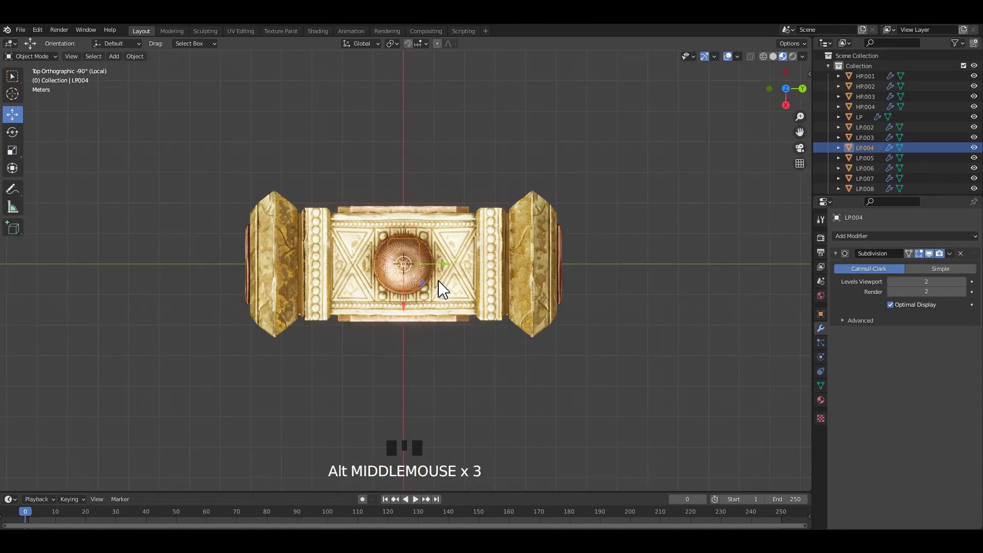
# Toggle the X-ray overlay, duplicate the selected hammer head part with Shift+D, and save
pyautogui.press('alt+z')
pyautogui.click(748, 100)
pyautogui.press('alt+z')
pyautogui.scroll(3)
pyautogui.press('alt+z')
pyautogui.press('shift+d')
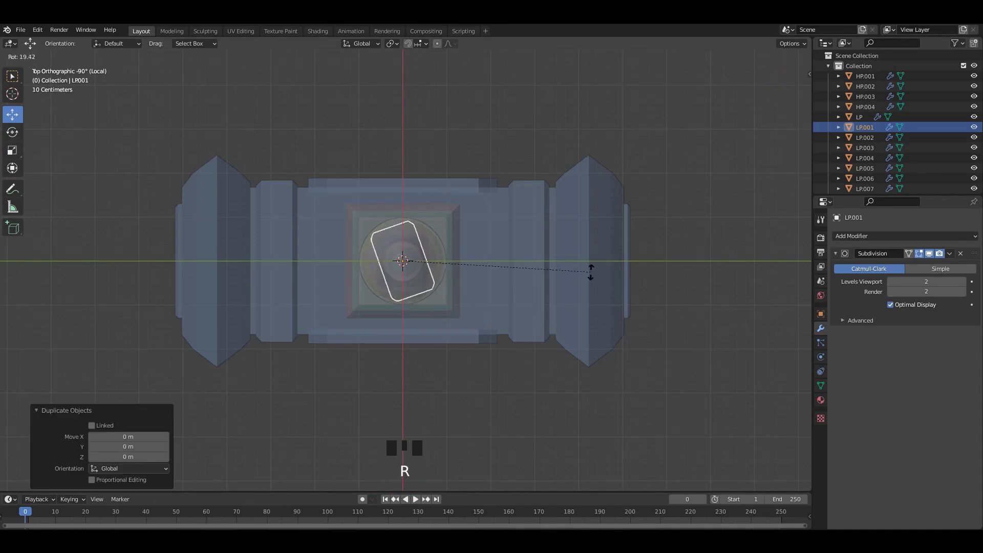
pyautogui.middleClick(426, 250)
pyautogui.click(526, 335)
pyautogui.scroll(-3)
pyautogui.middleClick(459, 239)
pyautogui.scroll(3)
pyautogui.press('ctrl+s')
# Reposition the duplicated part around the hammer head in the viewport and save the file
pyautogui.moveTo(470, 231); pyautogui.dragTo(482, 243)
pyautogui.scroll(3)
pyautogui.scroll(-3)
pyautogui.moveTo(487, 269); pyautogui.dragTo(586, 250)
pyautogui.moveTo(587, 250); pyautogui.dragTo(506, 239)
pyautogui.scroll(-3)
pyautogui.middleClick(508, 245)
pyautogui.moveTo(508, 244); pyautogui.dragTo(498, 238)
pyautogui.middleClick(467, 239)
pyautogui.scroll(3)
pyautogui.press('ctrl+s')
pyautogui.scroll(-3)
pyautogui.moveTo(471, 219); pyautogui.dragTo(495, 235)
# Select the separated head pieces, join them into one object with Ctrl+J, and save
pyautogui.click(513, 216)
pyautogui.scroll(3)
pyautogui.click(400, 202)
pyautogui.scroll(3)
pyautogui.press('ctrl+j')
pyautogui.click(507, 208)
pyautogui.moveTo(419, 202); pyautogui.dragTo(426, 304)
pyautogui.scroll(3)
pyautogui.moveTo(446, 256); pyautogui.dragTo(503, 296)
pyautogui.press('ctrl+s')
pyautogui.click(503, 296)
# Orbit around the gold-copper hammer to review the consolidated parts, saving the file
pyautogui.middleClick(435, 293)
pyautogui.scroll(3)
pyautogui.scroll(-3)
pyautogui.moveTo(442, 273); pyautogui.dragTo(425, 229)
pyautogui.moveTo(452, 238); pyautogui.dragTo(480, 246)
pyautogui.scroll(3)
pyautogui.middleClick(475, 231)
pyautogui.scroll(-3)
pyautogui.moveTo(478, 239); pyautogui.dragTo(451, 231)
pyautogui.scroll(3)
pyautogui.press('ctrl+s')
pyautogui.middleClick(441, 235)
pyautogui.press('ctrl+s')
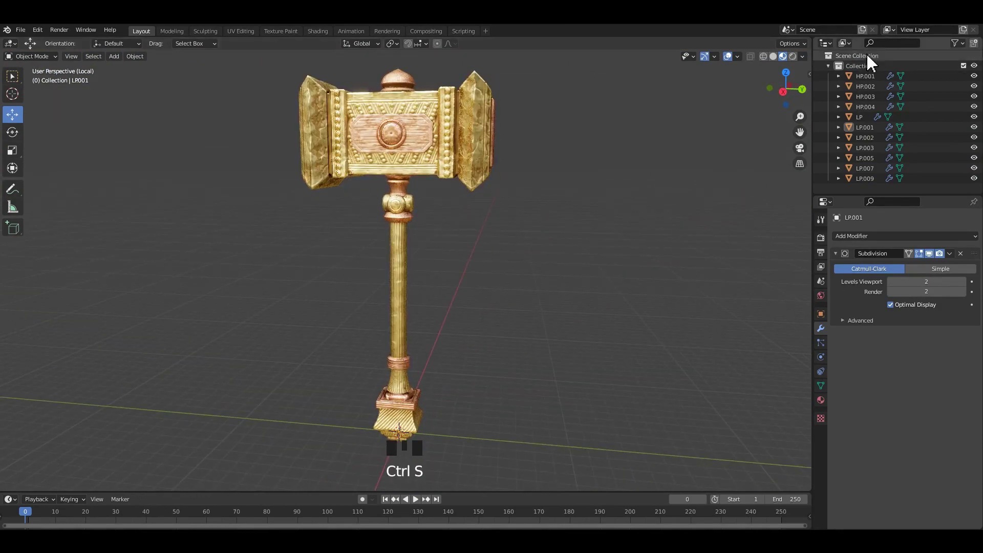